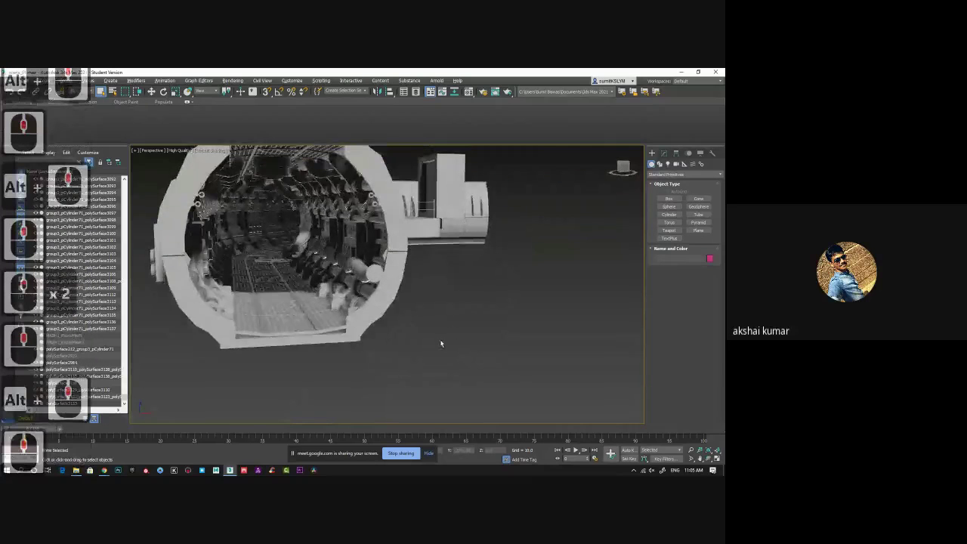
Step: Pan around the tunnel model to frame it, then switch the viewport to wireframe with F3
middle_click(445, 344)
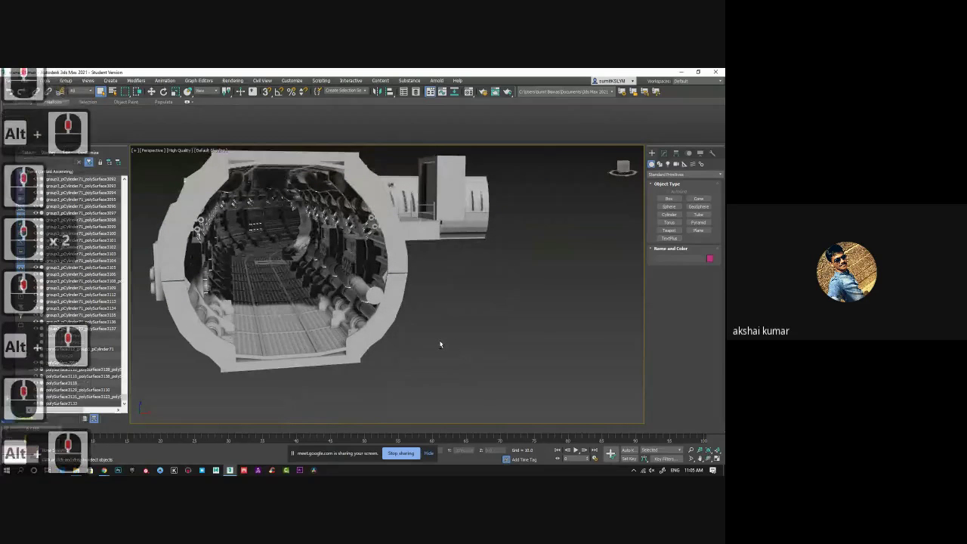
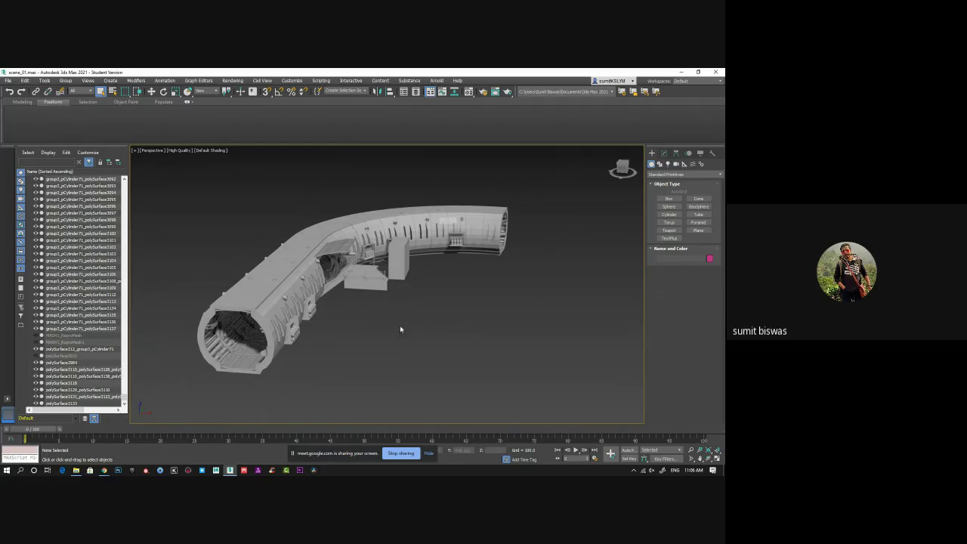
middle_click(377, 337)
middle_click(357, 335)
middle_click(347, 342)
middle_click(348, 339)
middle_click(402, 340)
middle_click(399, 335)
middle_click(403, 343)
middle_click(402, 342)
middle_click(408, 342)
middle_click(402, 347)
middle_click(401, 347)
middle_click(392, 329)
middle_click(388, 365)
middle_click(368, 347)
middle_click(393, 351)
middle_click(362, 381)
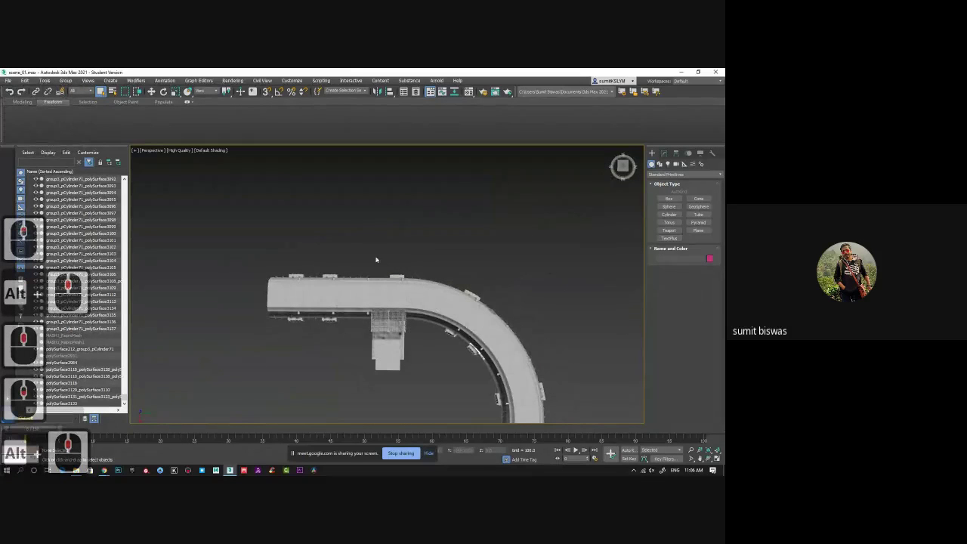
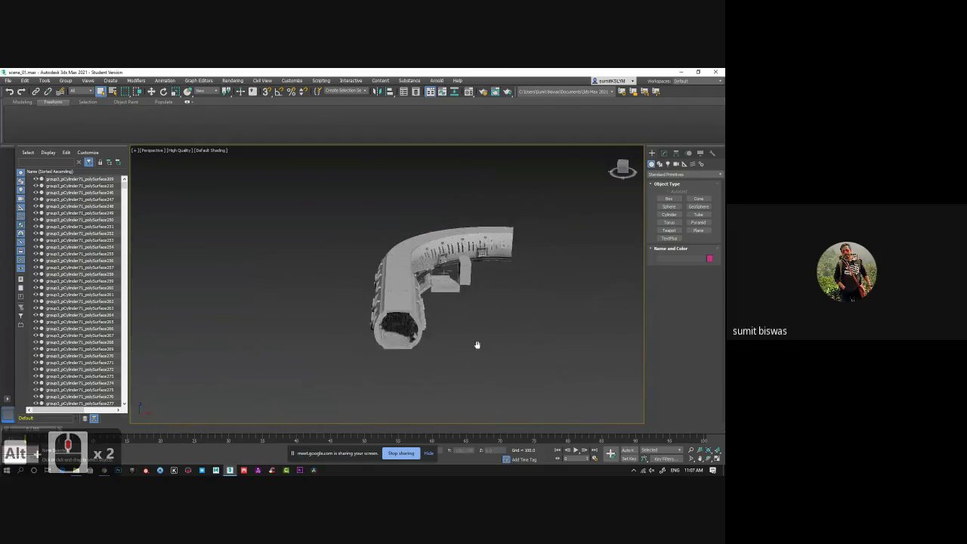
middle_click(450, 375)
middle_click(448, 369)
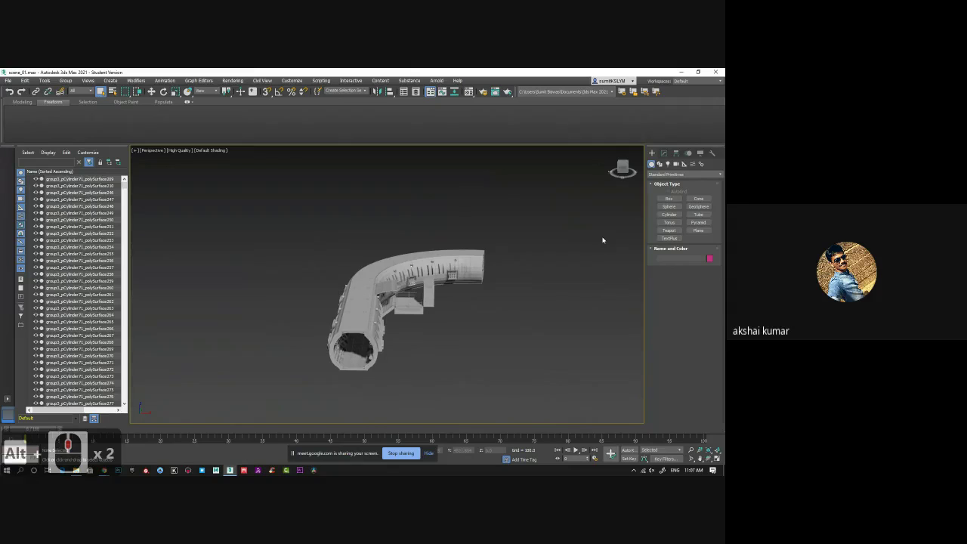
middle_click(530, 287)
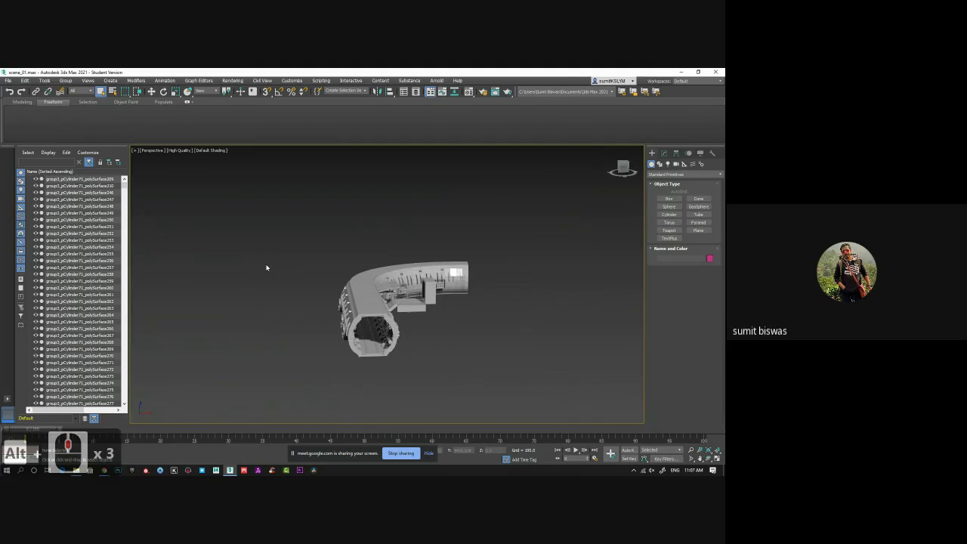
key(F3)
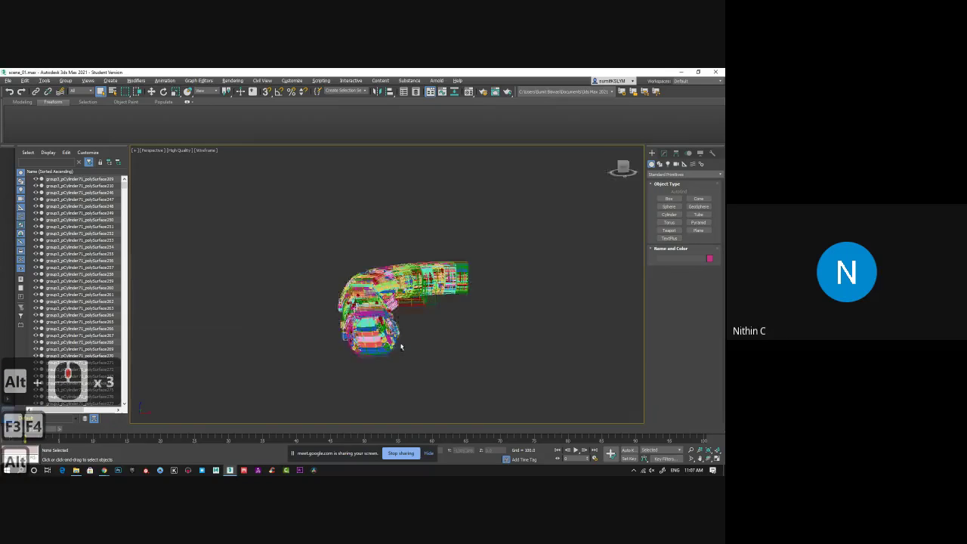
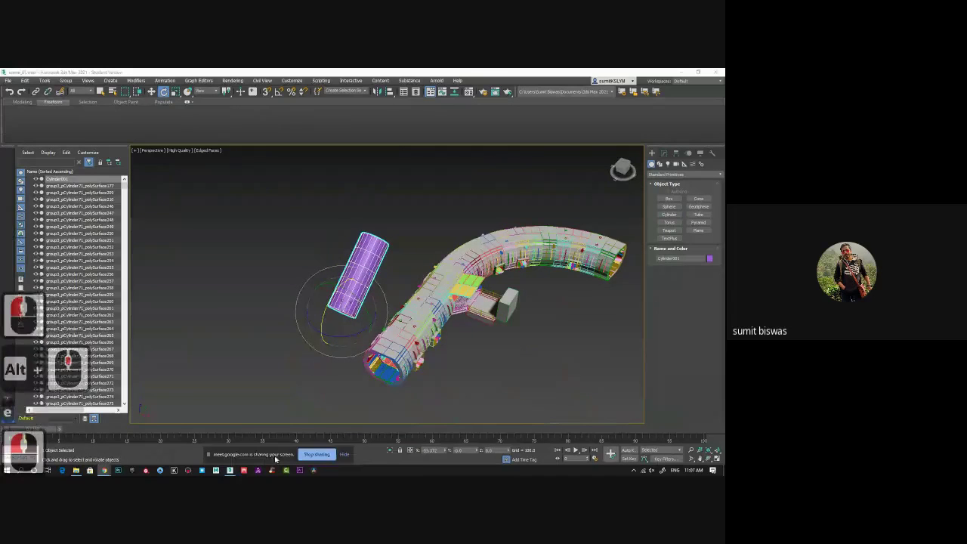
Step: Enter an exact X rotation of 90 degrees for the new cylinder
click(390, 450)
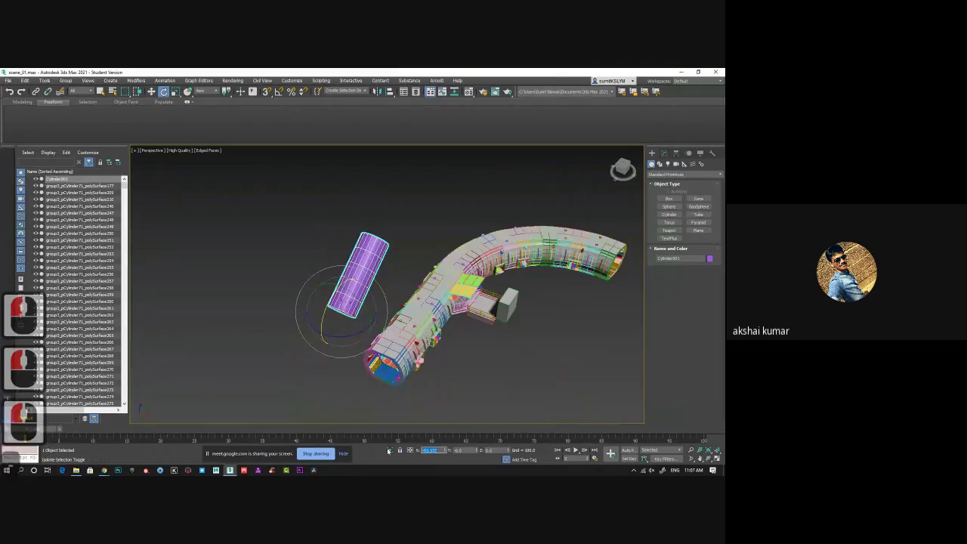
text(90)
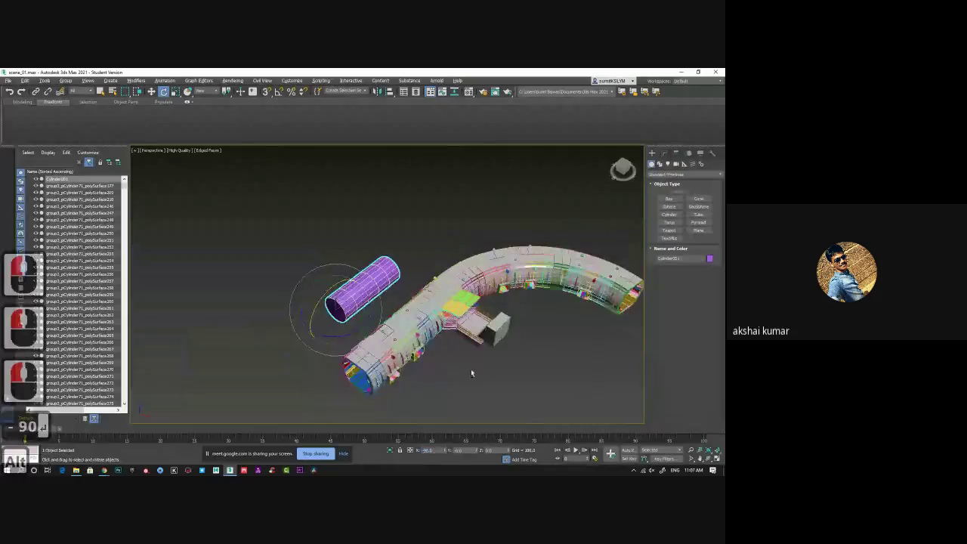
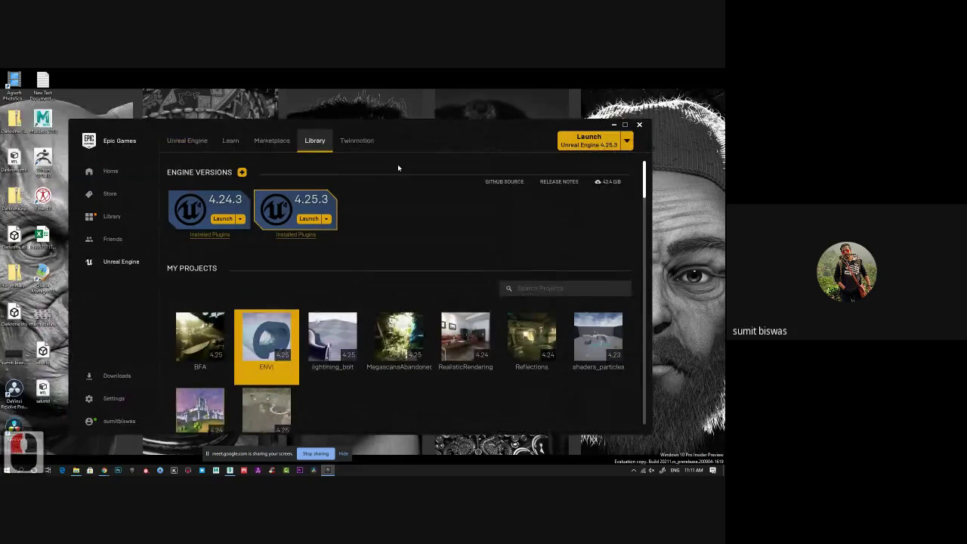
Step: Refresh the desktop from its context menu before opening the launcher
right_click(691, 230)
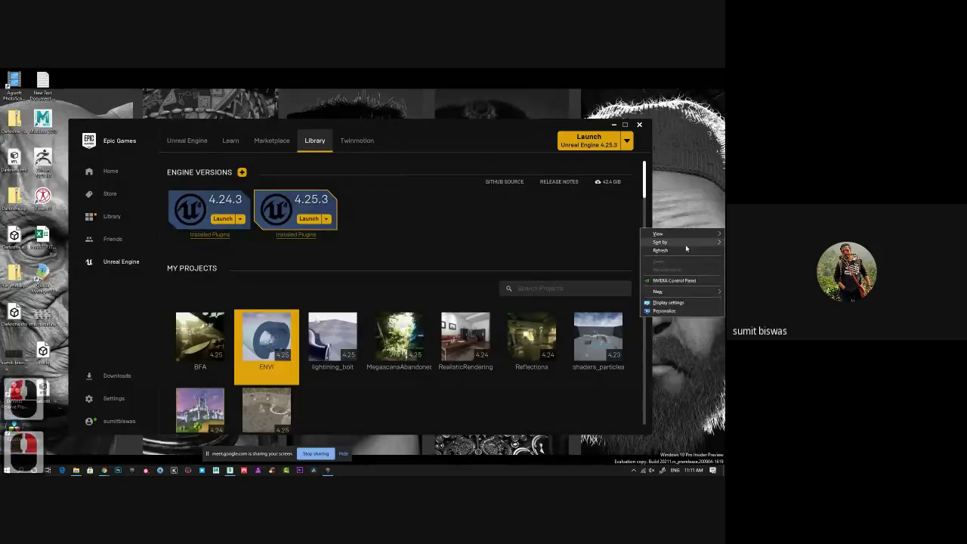
click(686, 253)
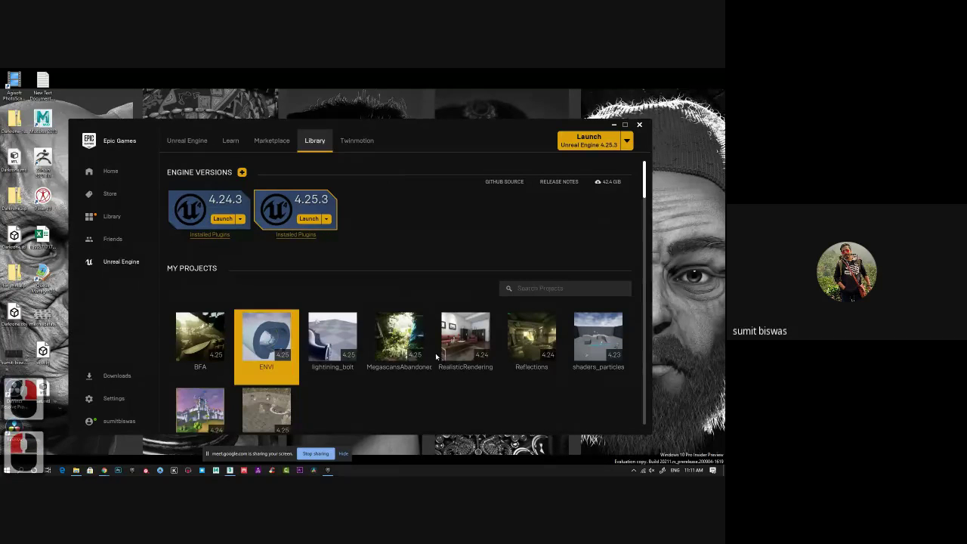
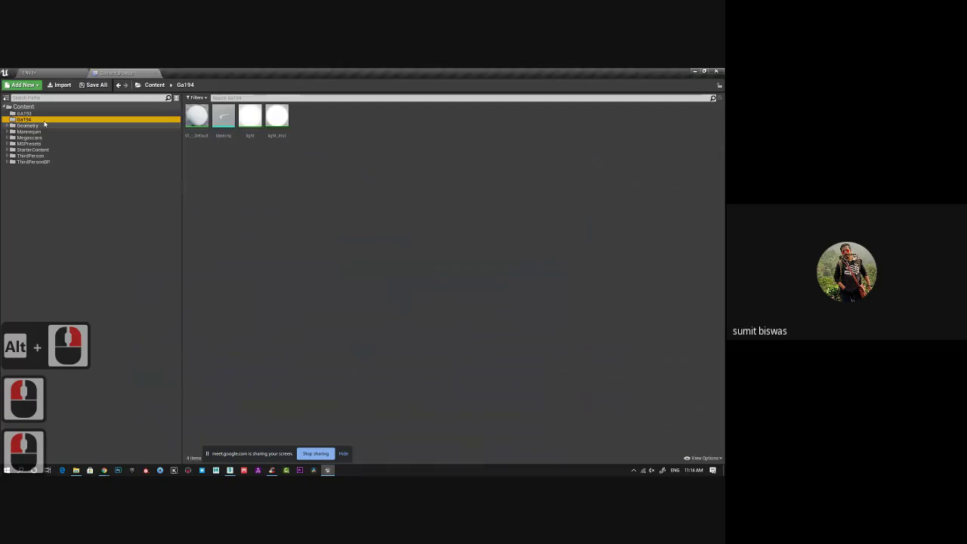
Step: Start an import and browse into the Online class GA193 exports folder
click(46, 118)
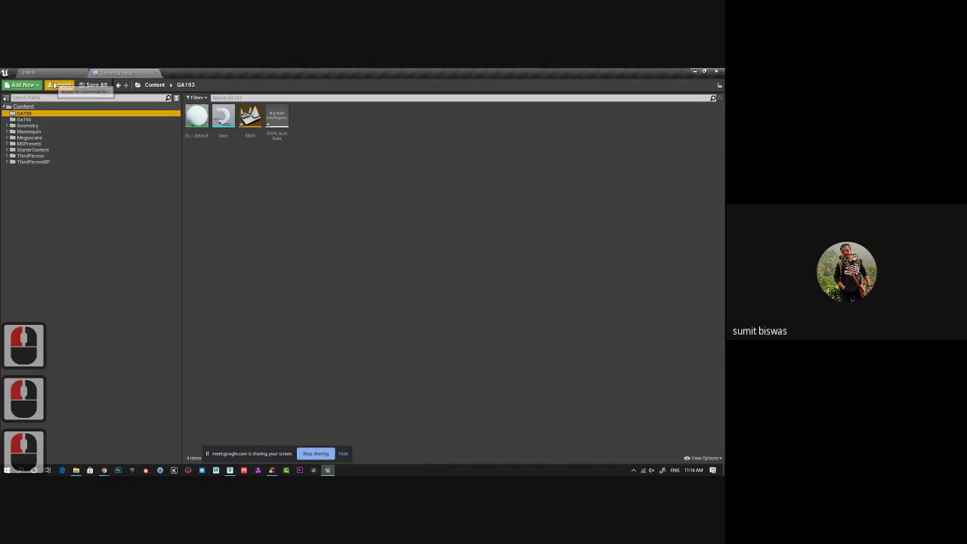
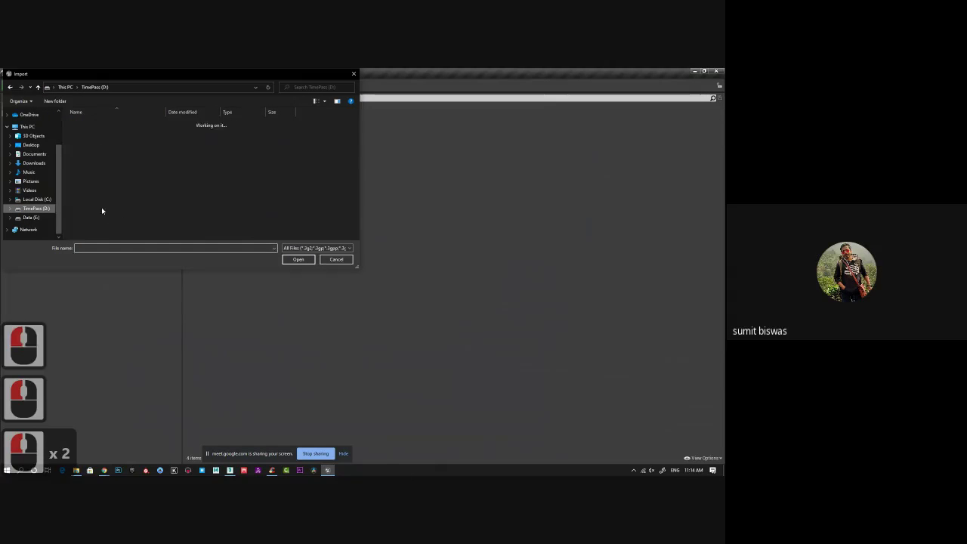
click(139, 181)
click(96, 150)
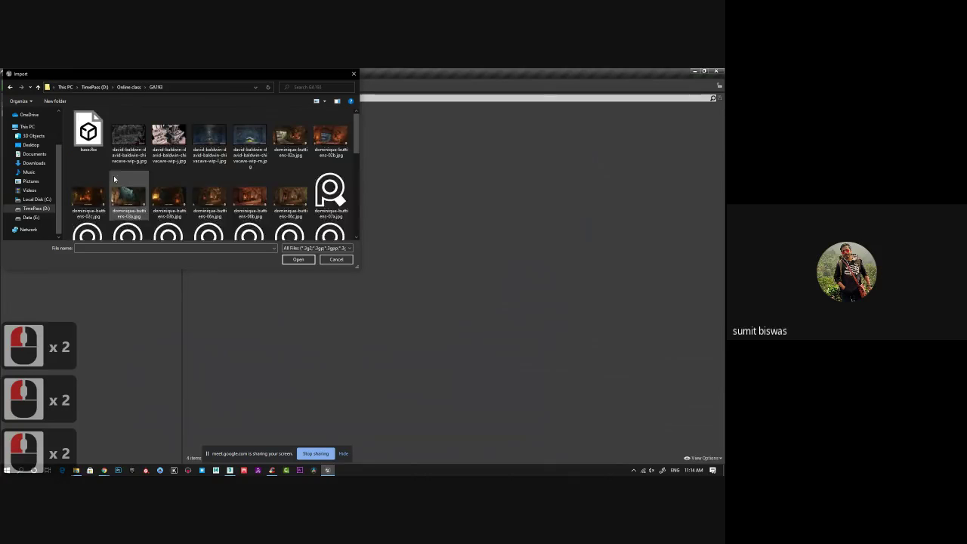
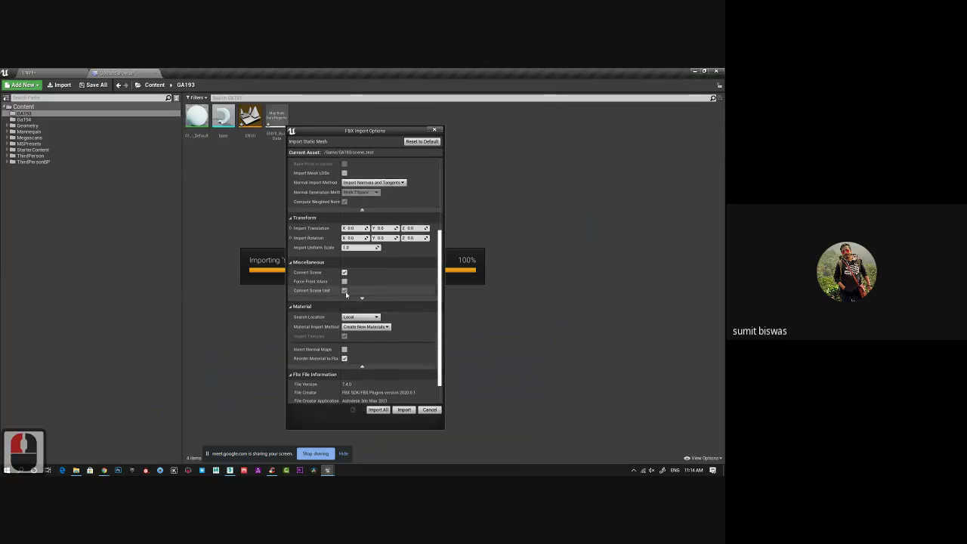
Step: Untick Convert Scene Unit in the FBX import options for scene_test
click(347, 292)
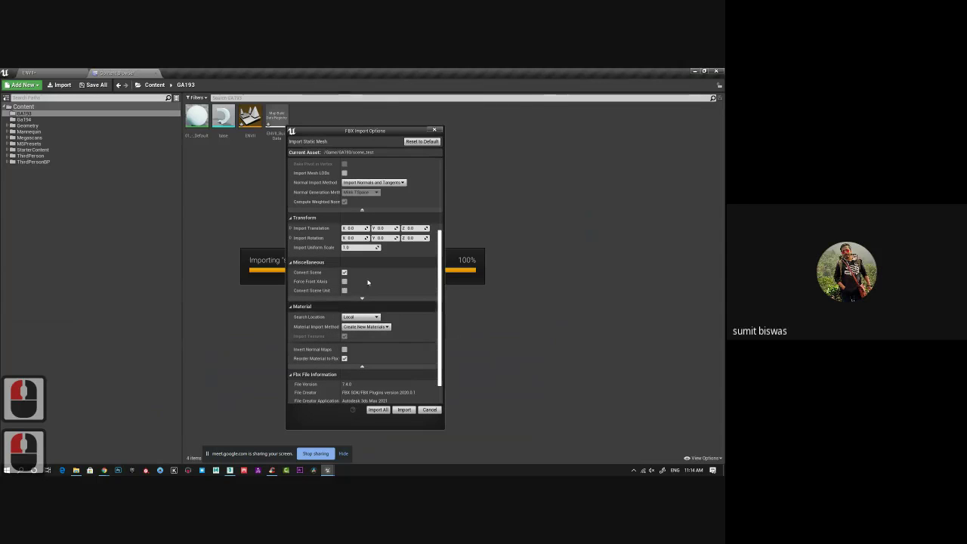
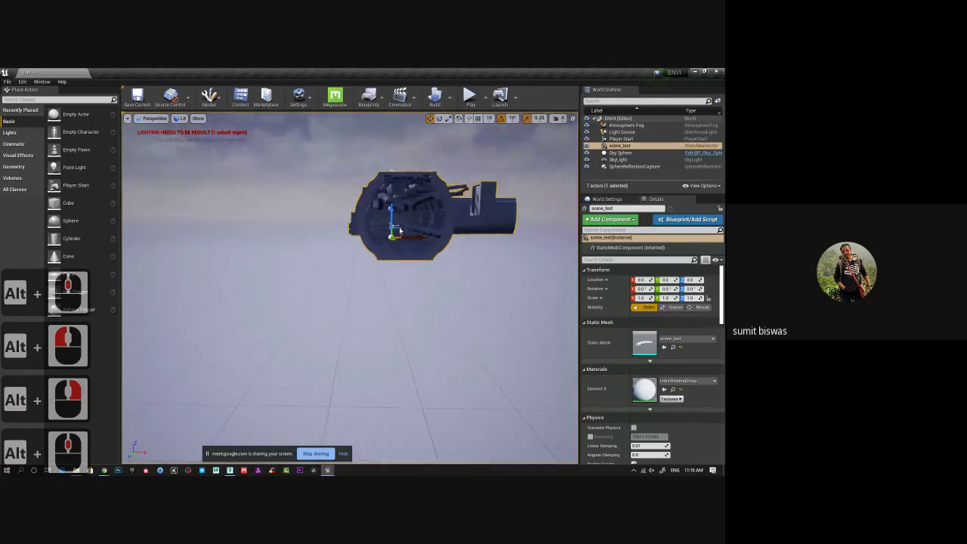
Step: Fly the viewport camera inside the imported tunnel to inspect its interior
click(402, 229)
right_click(352, 204)
middle_click(340, 225)
right_click(269, 183)
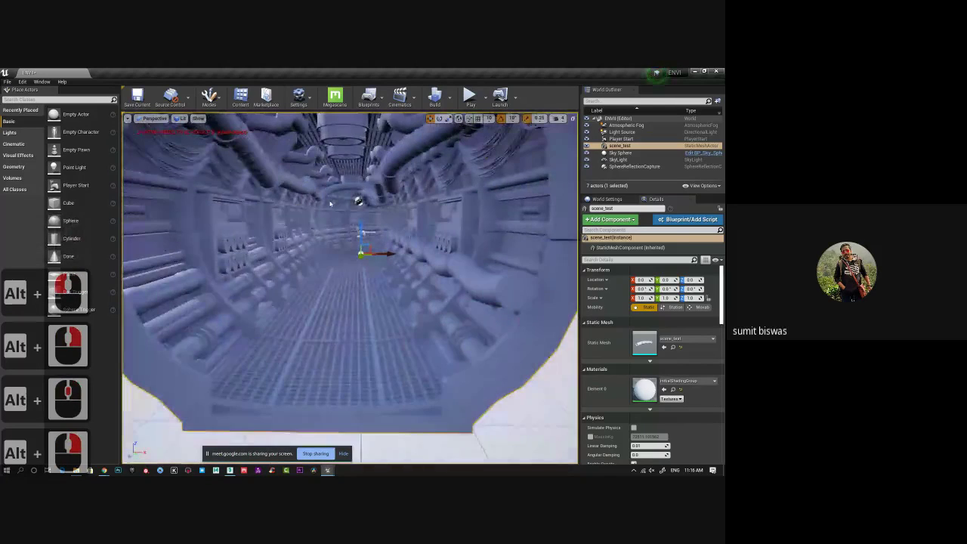
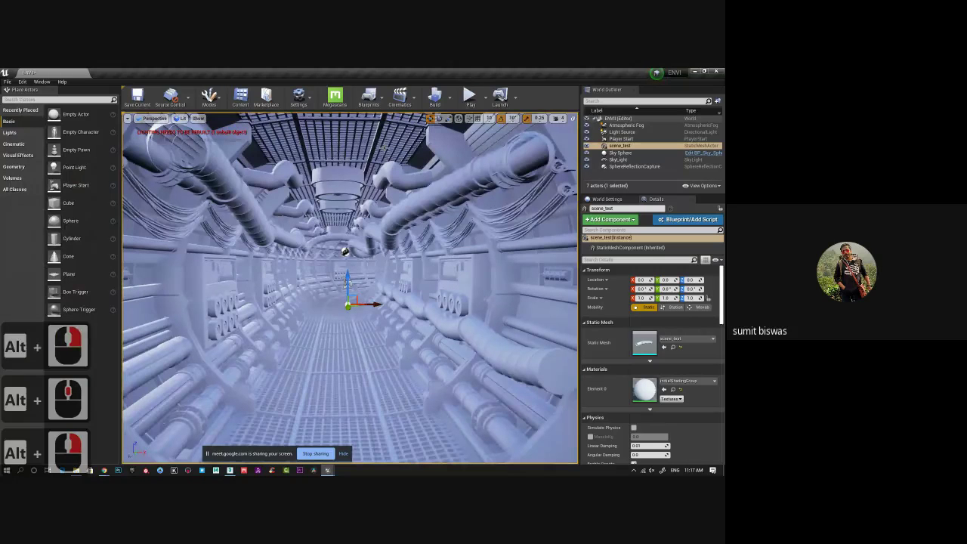
Step: Play the level and walk the character forward through the tunnel with W
click(359, 329)
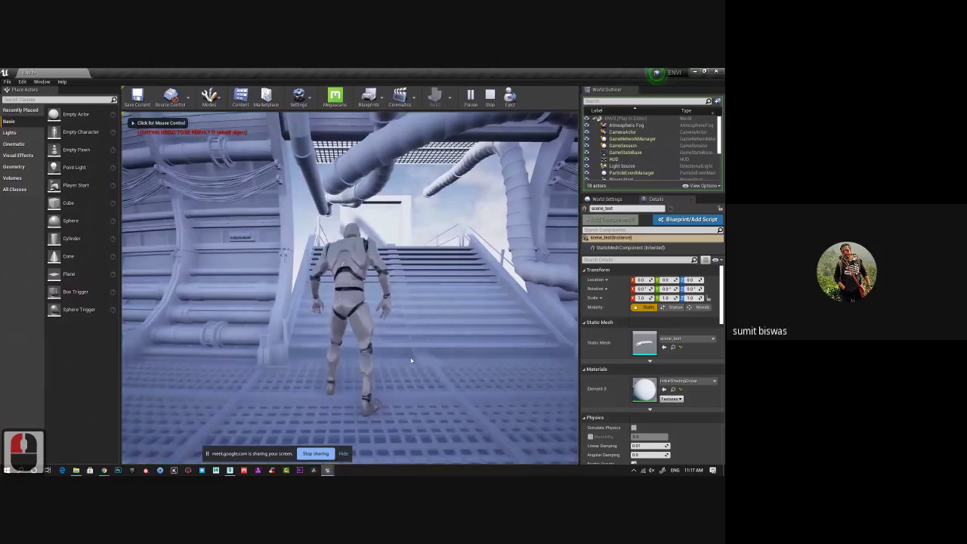
click(556, 411)
text(www)
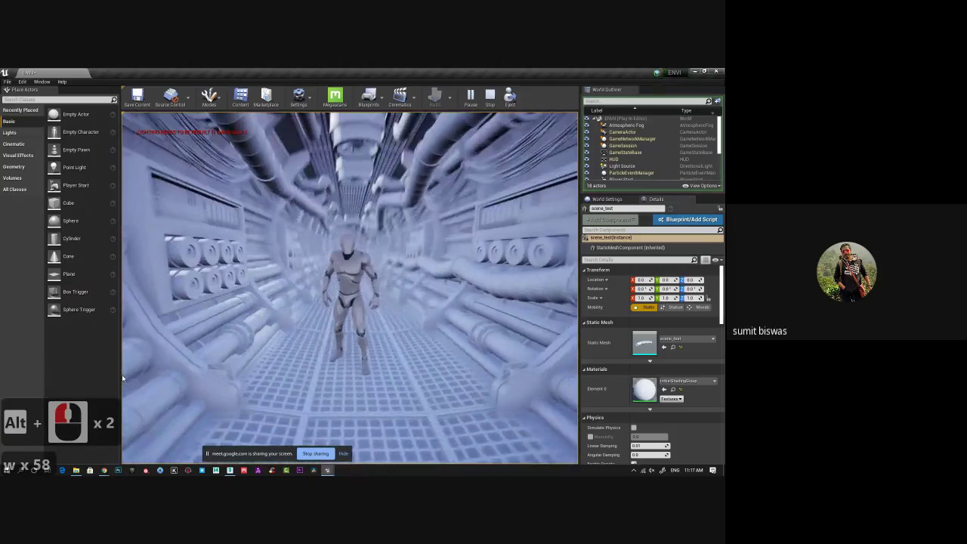
key(w)
key(w)
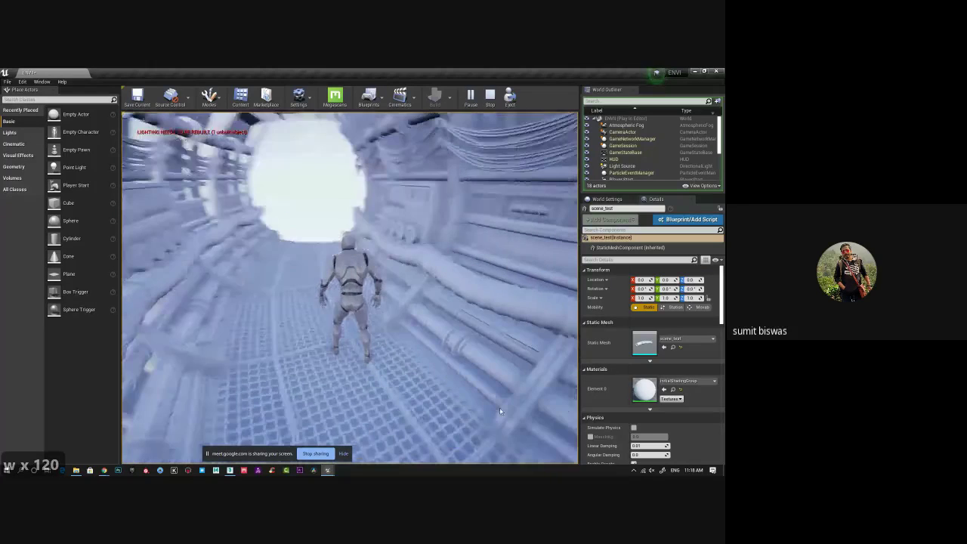
key(w)
key(w)
key(w)
key(w)
key(w)
key(w)
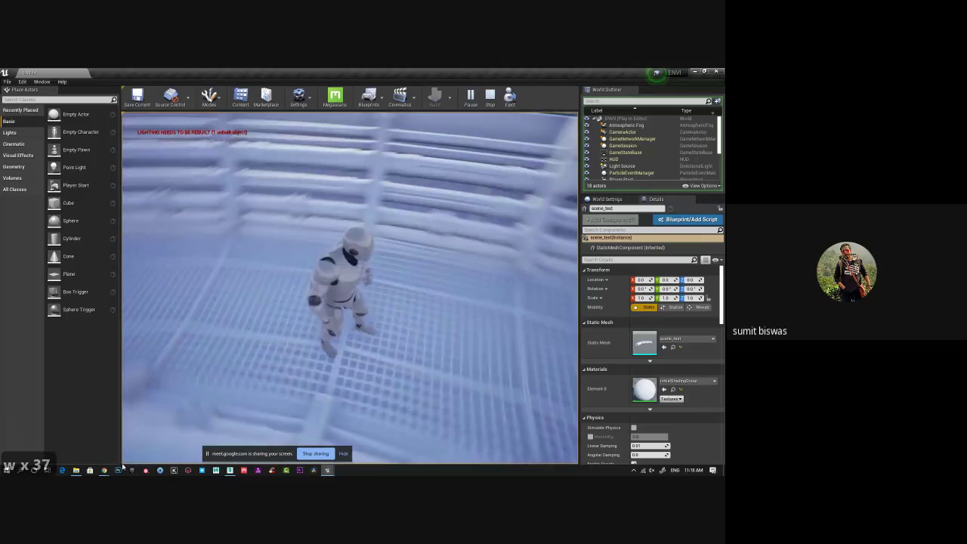
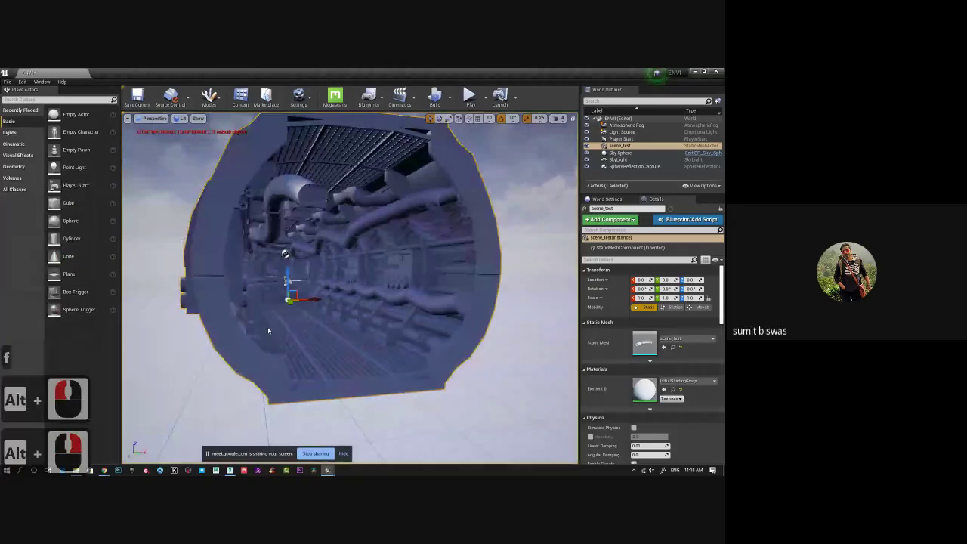
Step: Move the editor camera inside the tunnel and look around its interior
middle_click(270, 329)
right_click(476, 409)
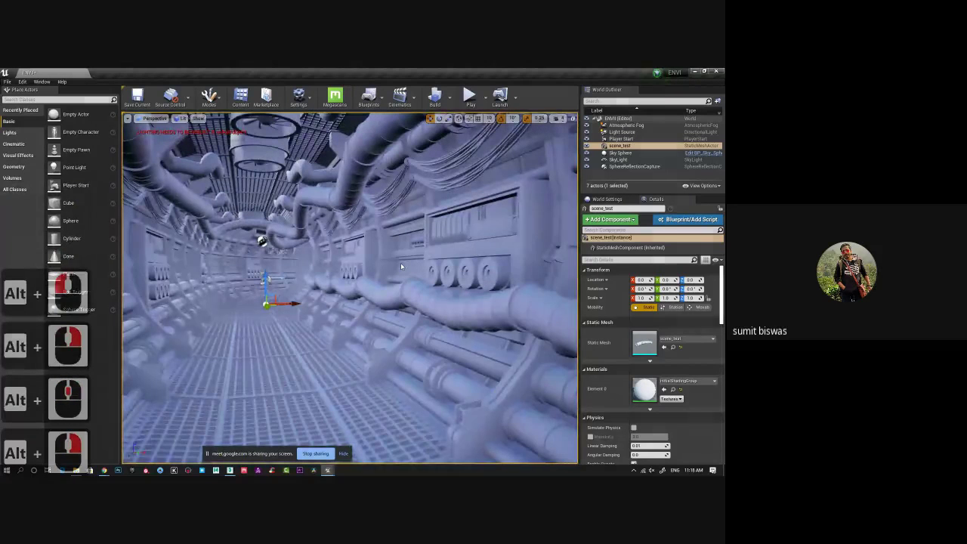
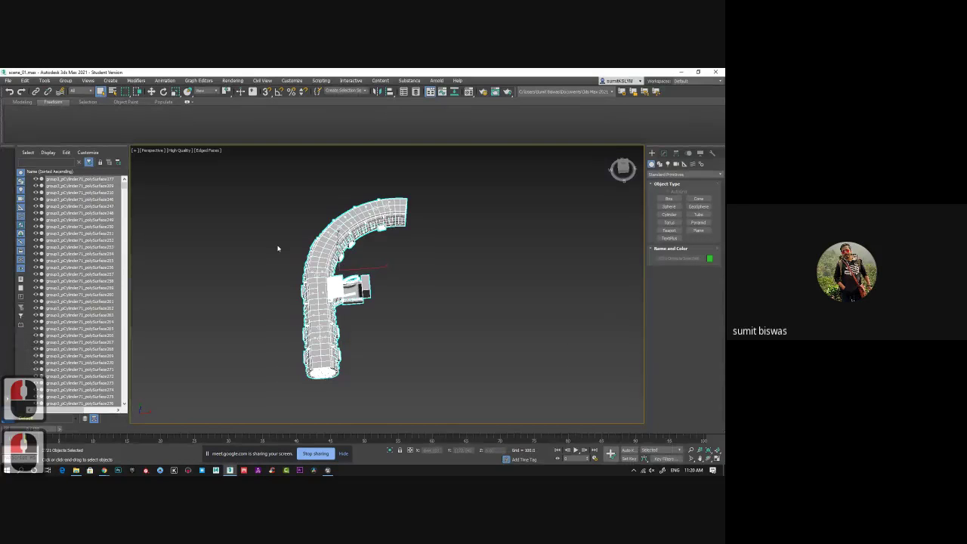
middle_click(409, 339)
click(389, 339)
middle_click(327, 325)
middle_click(403, 336)
middle_click(390, 354)
middle_click(387, 335)
middle_click(380, 342)
middle_click(460, 365)
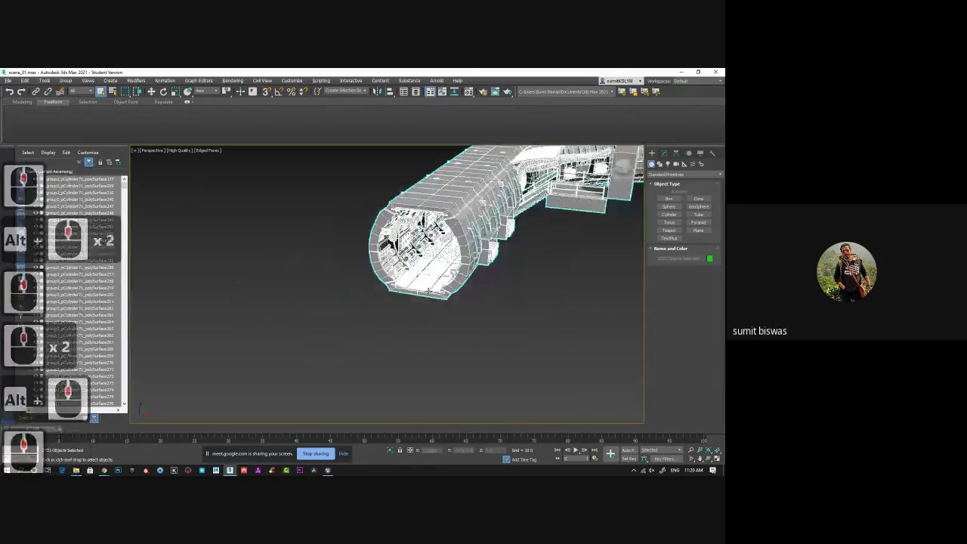
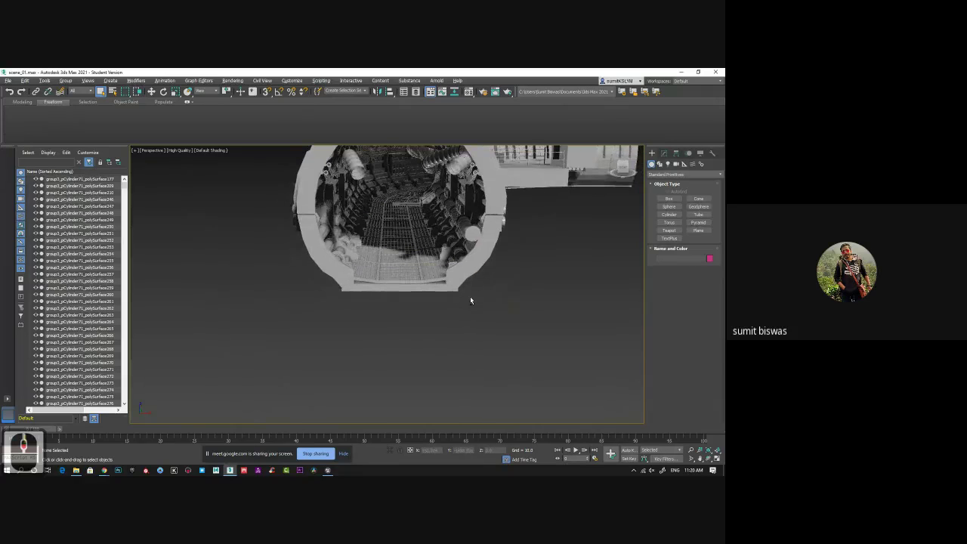
middle_click(476, 300)
middle_click(504, 302)
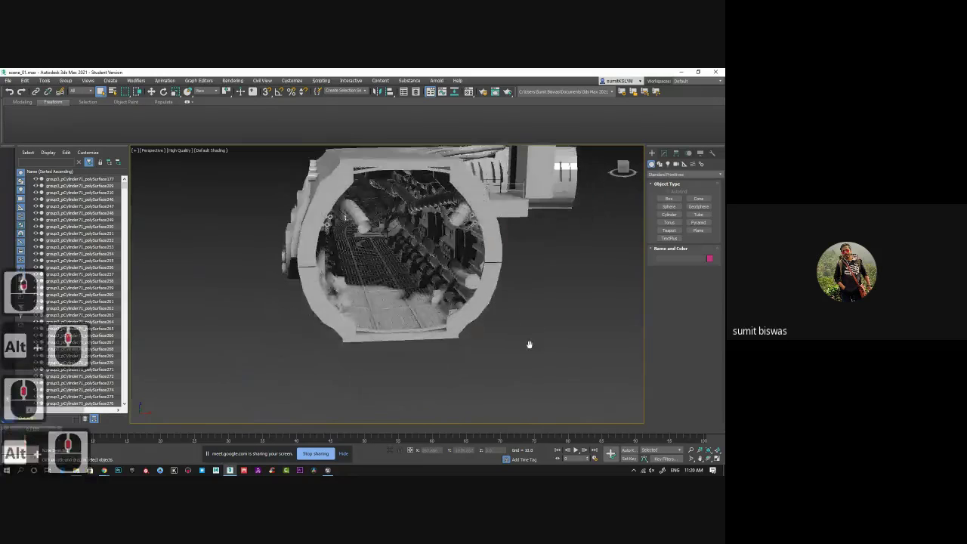
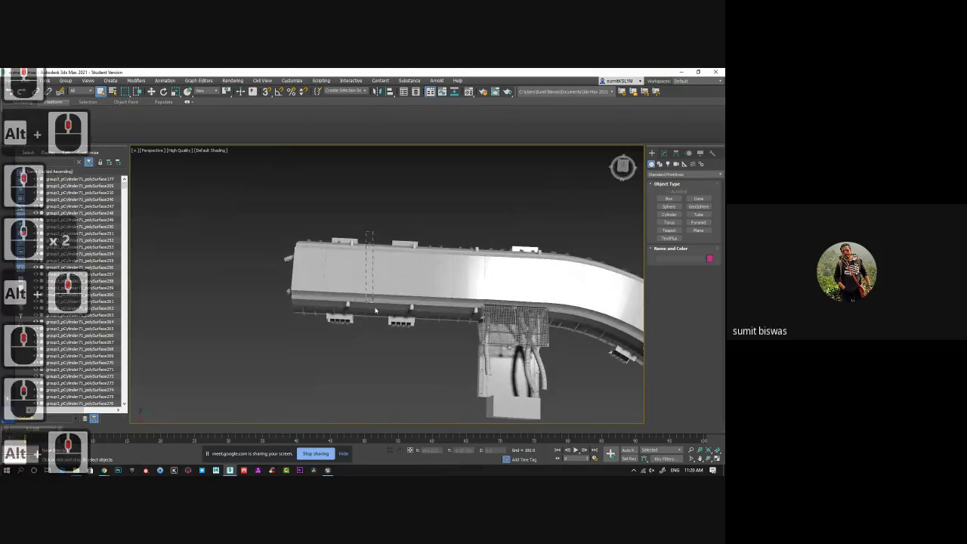
Step: Select the pipes along the straight tunnel section and delete them
click(416, 307)
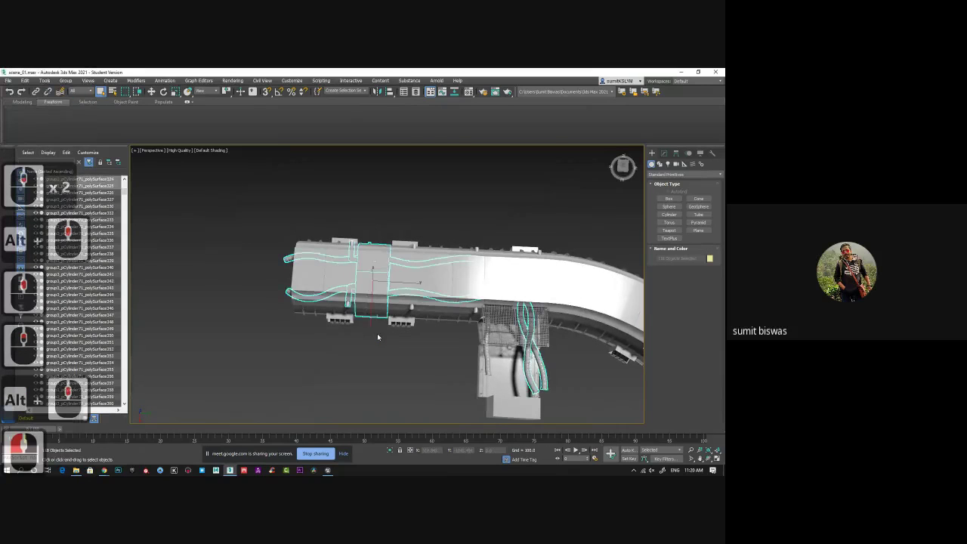
key(Delete)
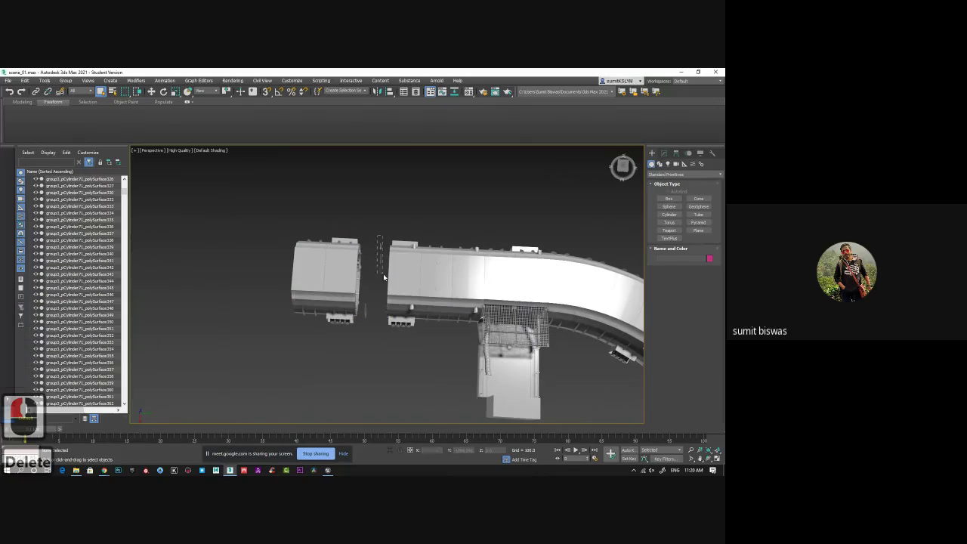
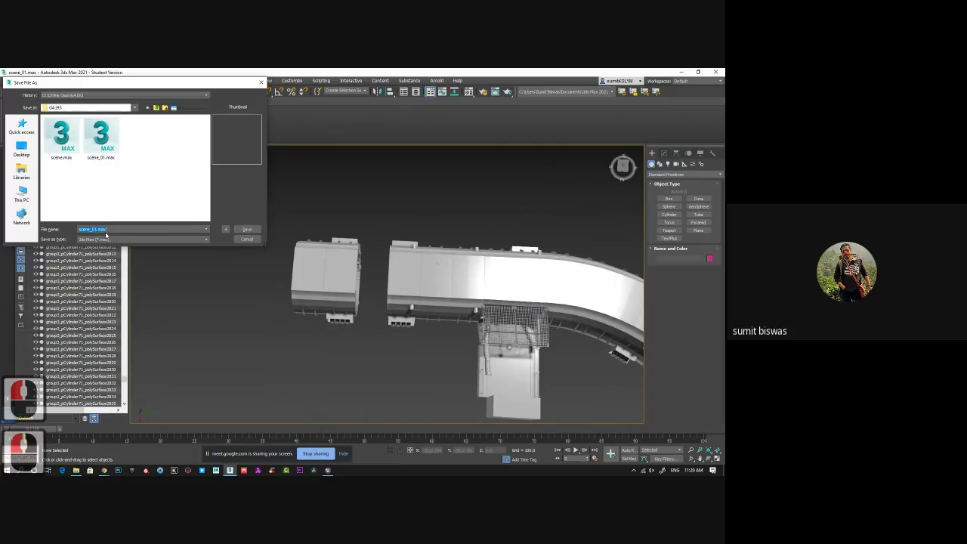
Step: Begin entering the new file name 'for ue4' in the Save File As dialog
text(fo)
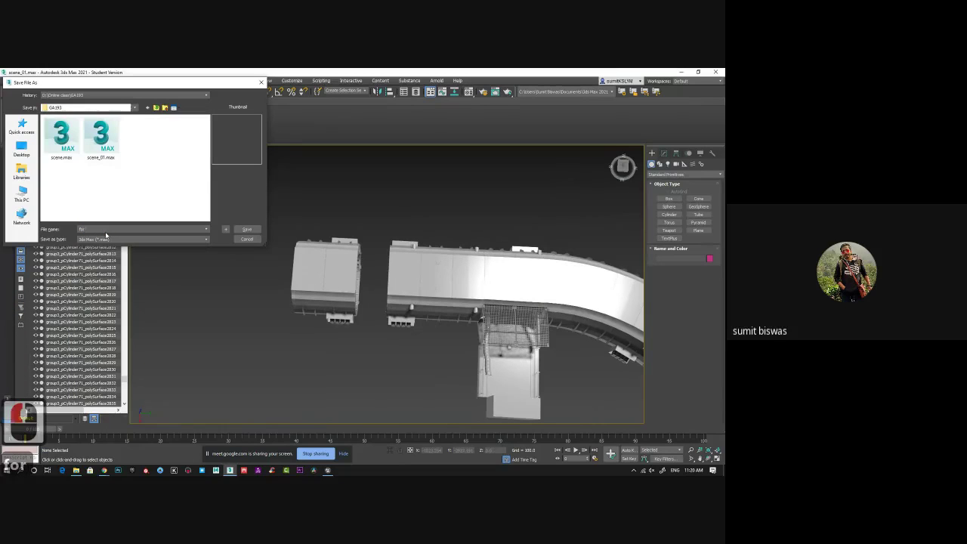
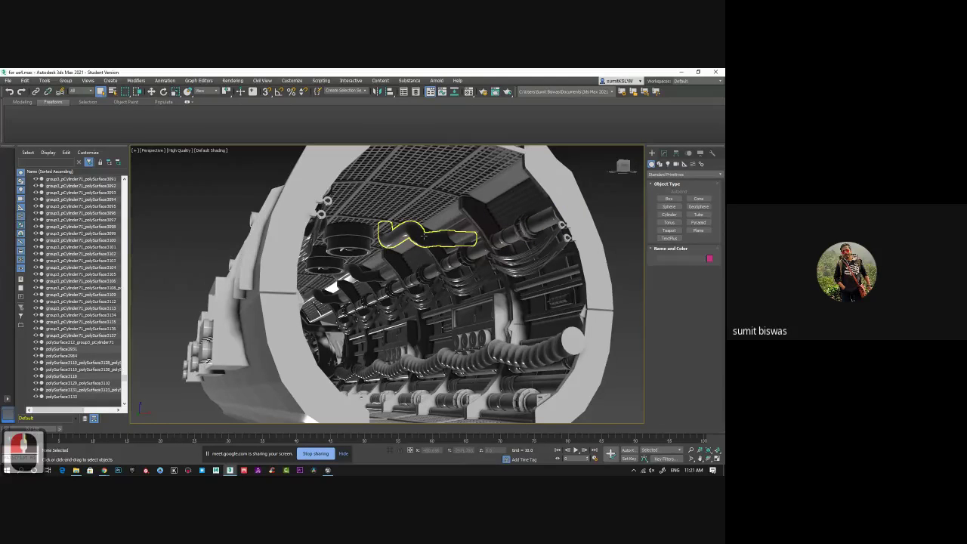
middle_click(626, 306)
middle_click(603, 286)
middle_click(607, 294)
middle_click(595, 293)
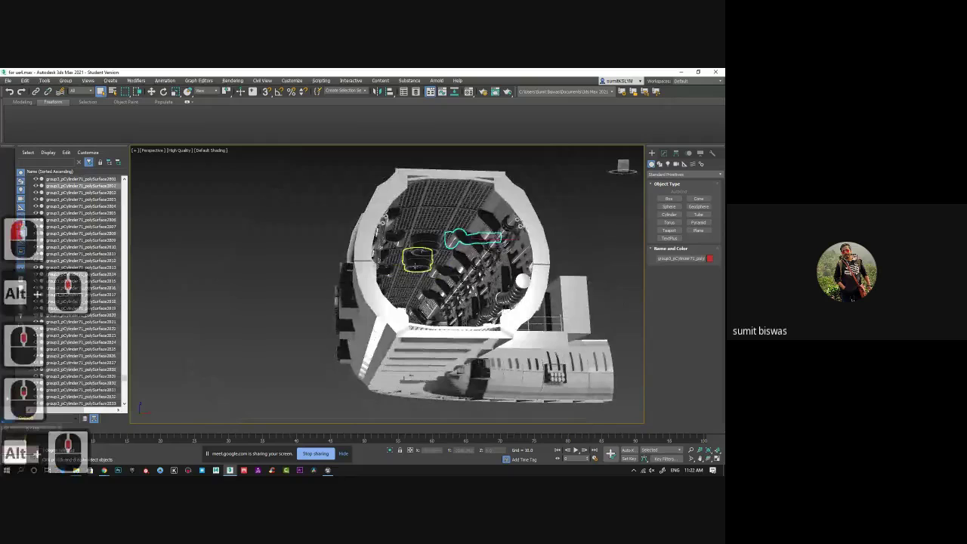
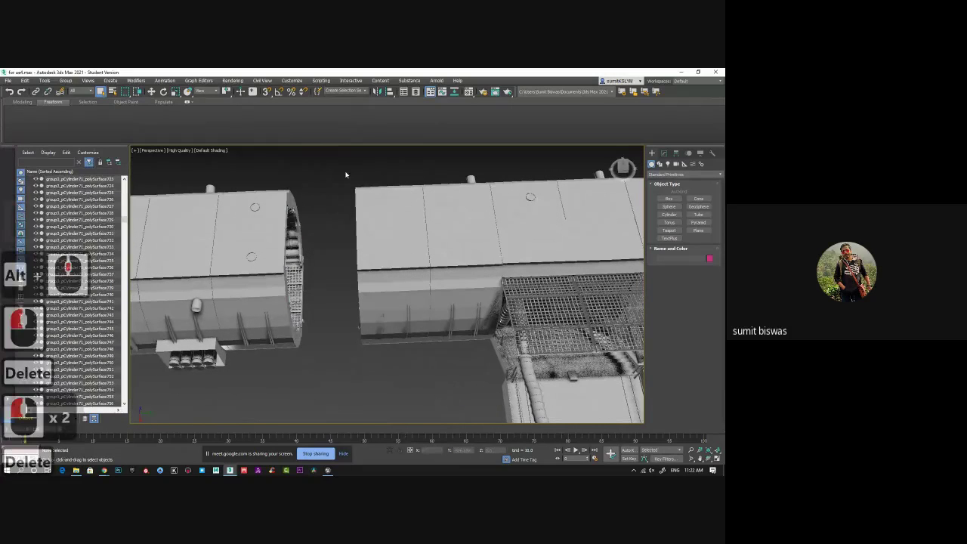
click(454, 361)
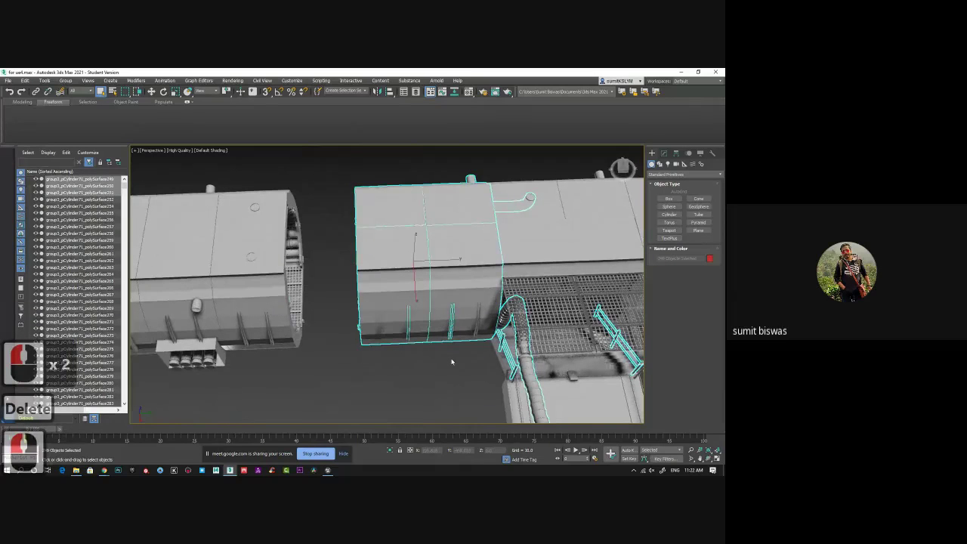
middle_click(463, 352)
middle_click(403, 380)
middle_click(407, 361)
click(419, 357)
key(Delete)
middle_click(300, 331)
middle_click(300, 331)
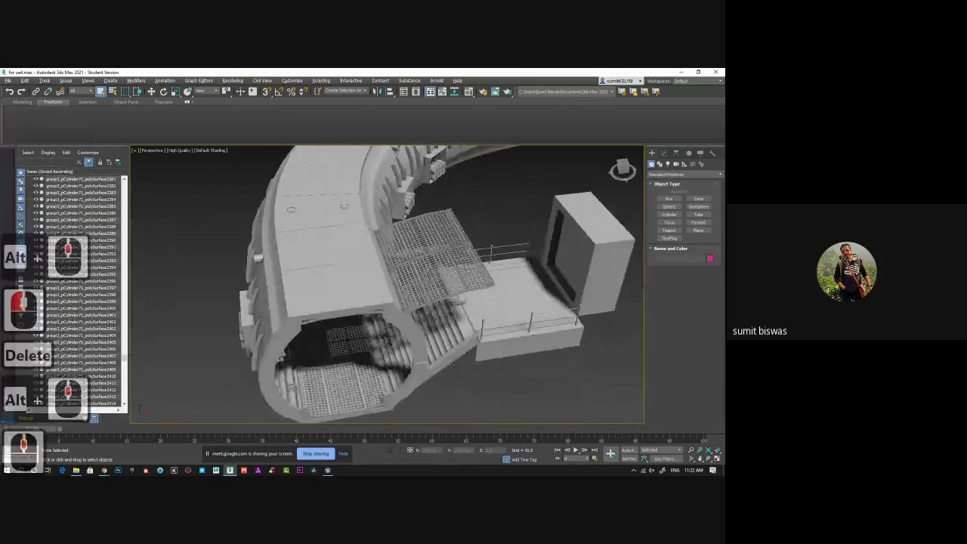
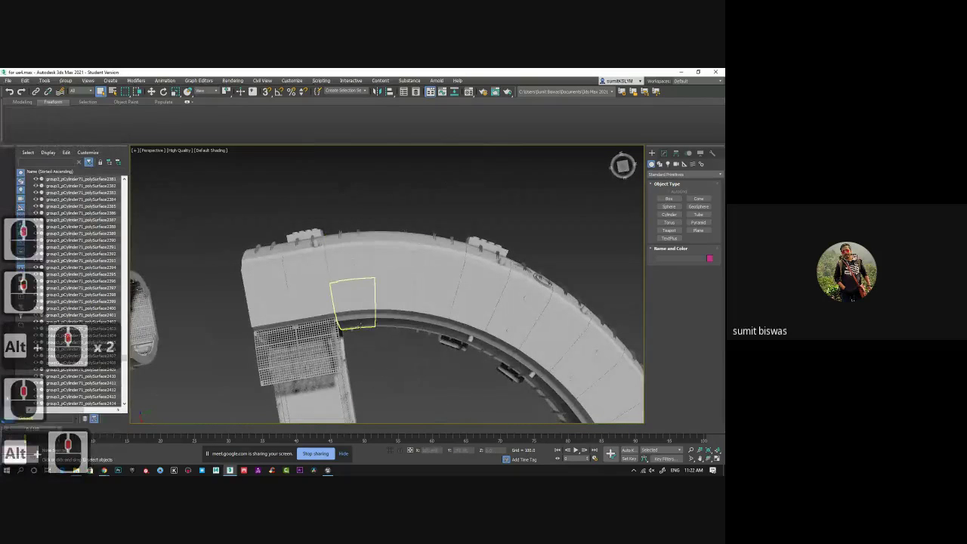
Step: Delete the middle stretch of the curved tunnel and the leftover fragment in the gap
middle_click(448, 365)
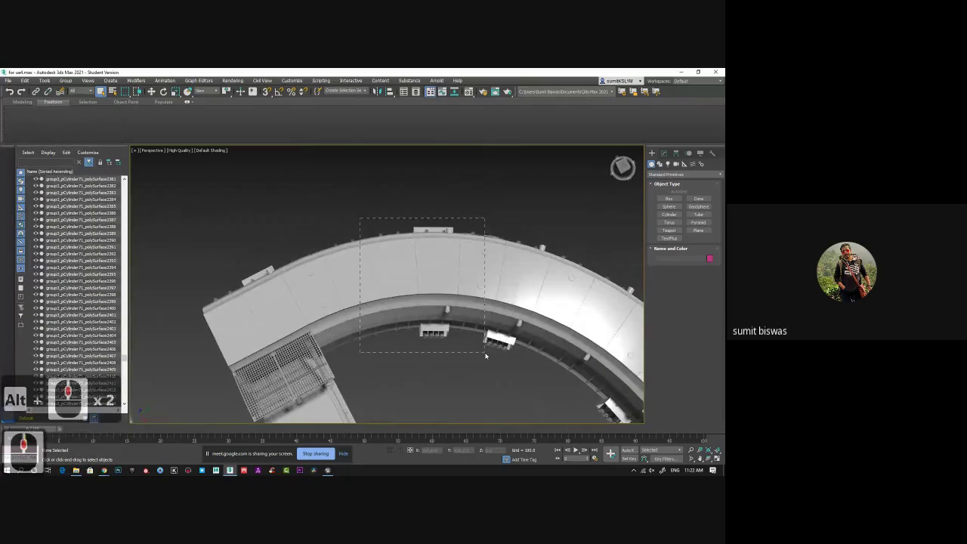
click(487, 355)
key(Delete)
click(385, 267)
key(Delete)
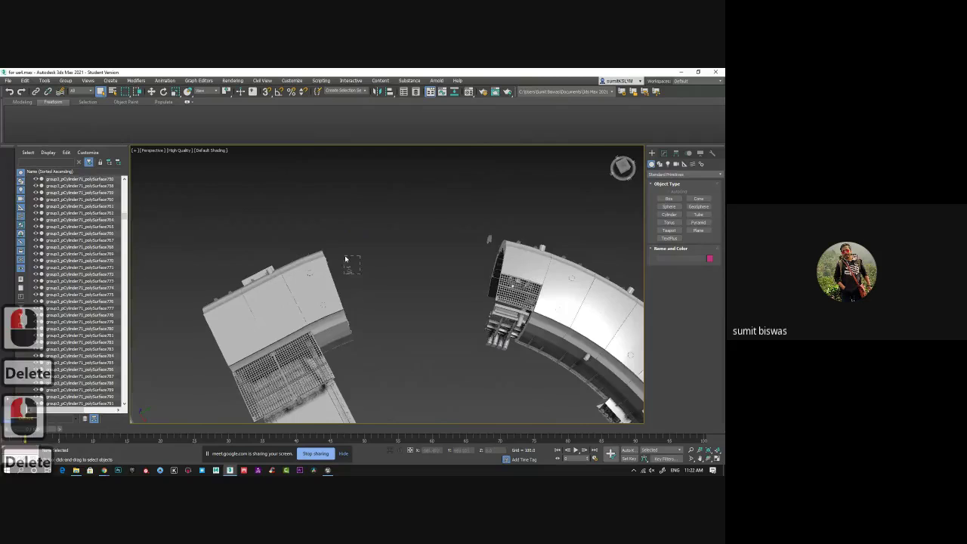
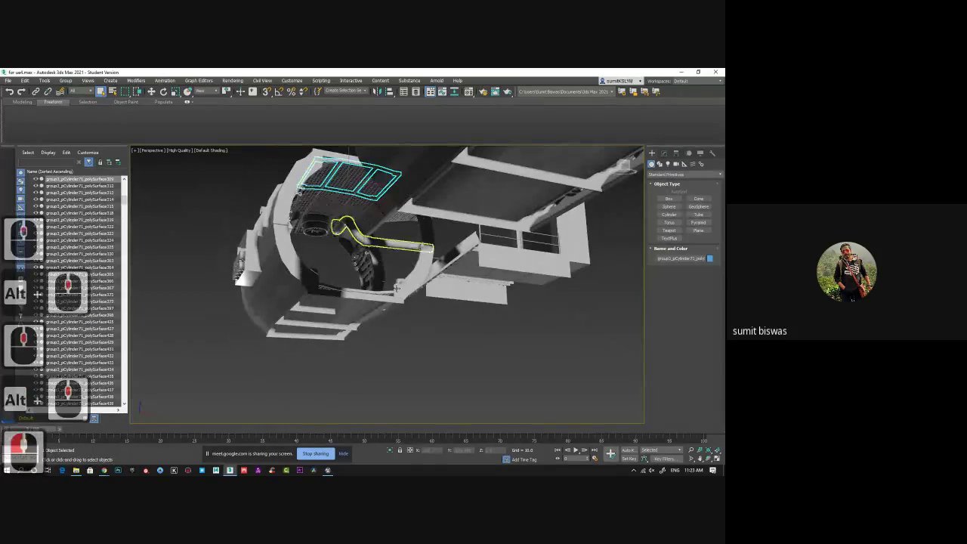
Step: Orbit around to view the front tunnel section
middle_click(461, 420)
middle_click(440, 344)
middle_click(447, 350)
middle_click(466, 323)
middle_click(432, 377)
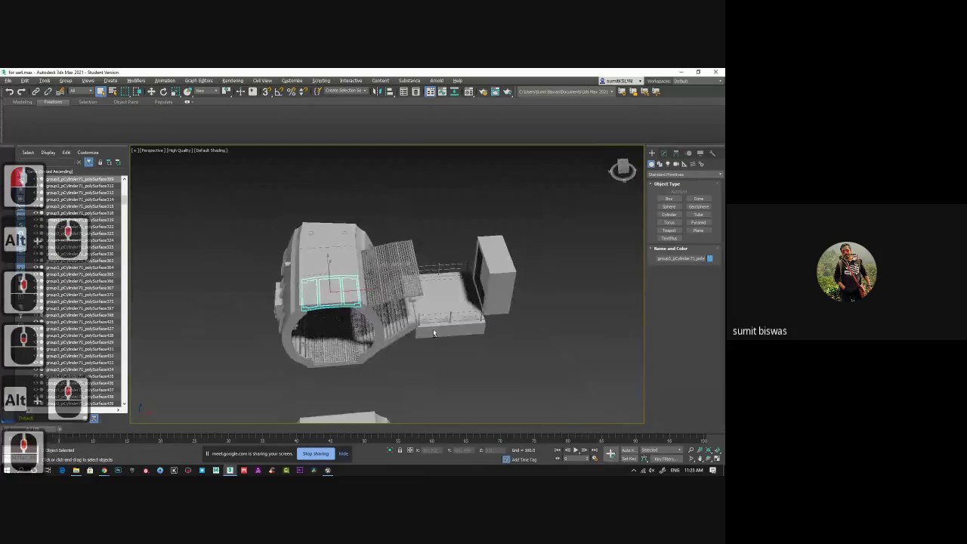
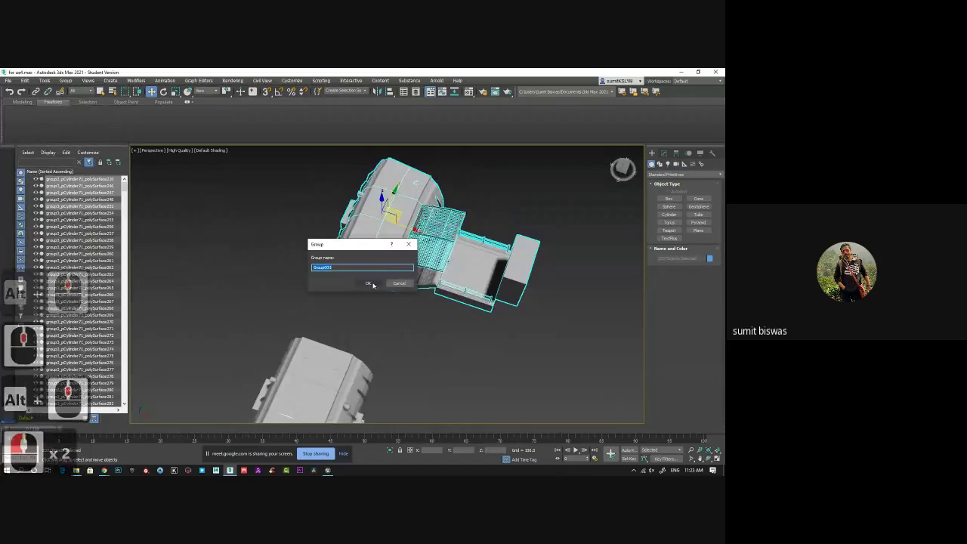
Step: Confirm grouping the selected tunnel pieces into one group, apart from the other section
click(375, 280)
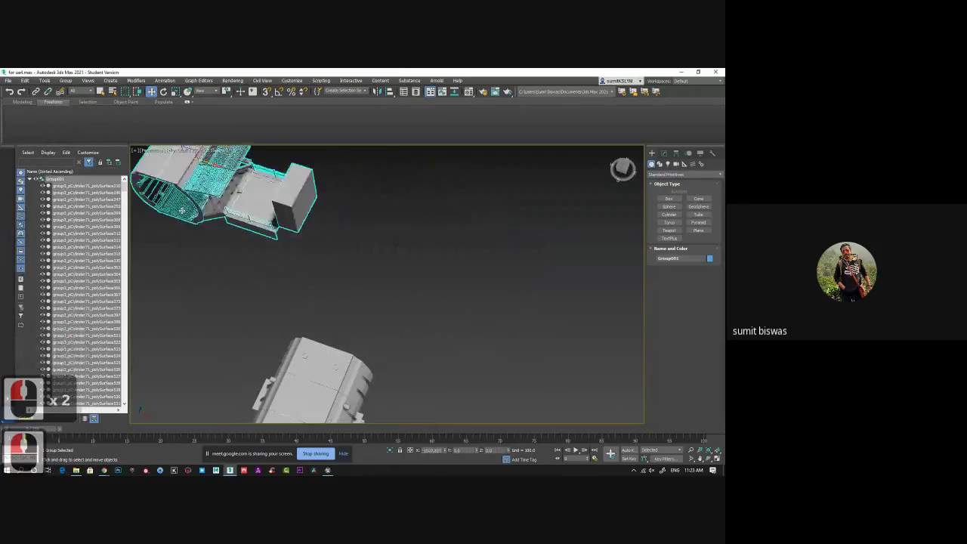
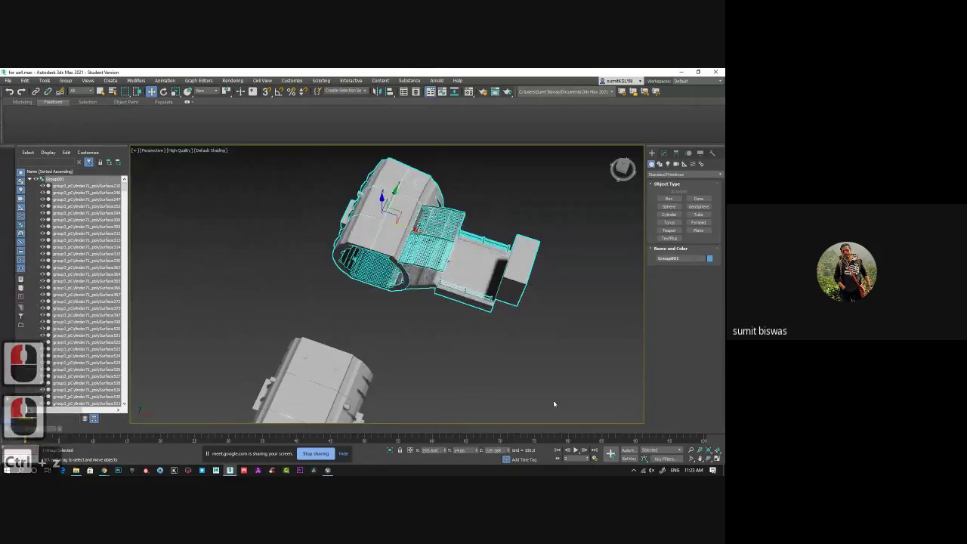
right_click(445, 446)
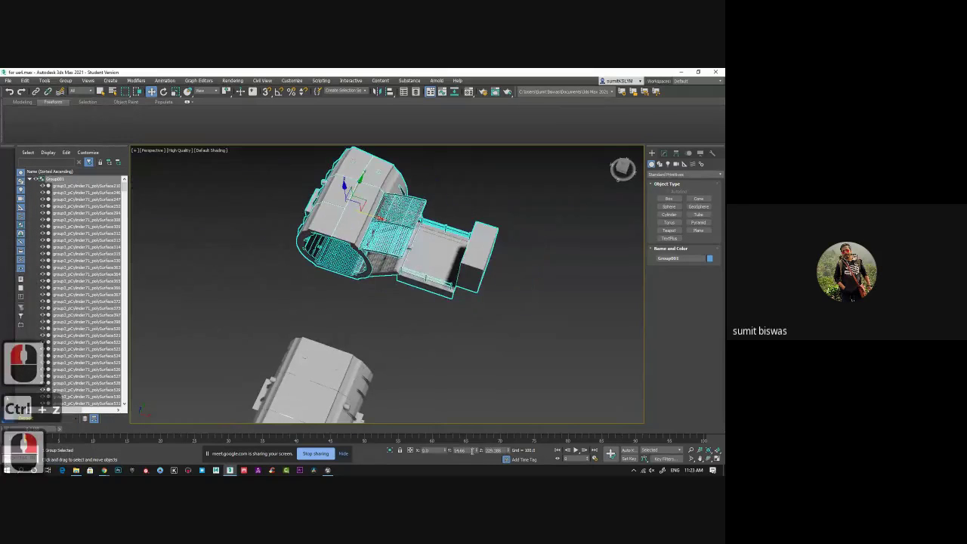
right_click(477, 446)
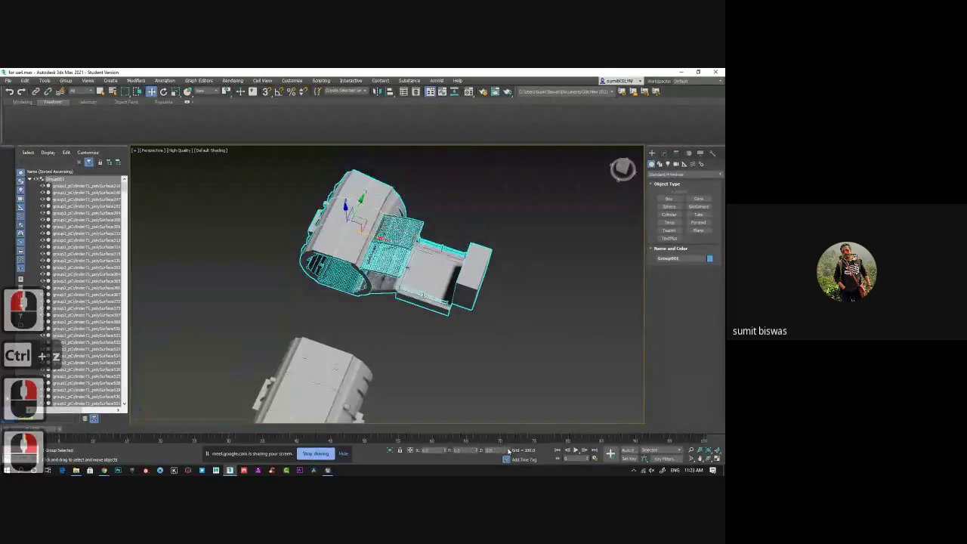
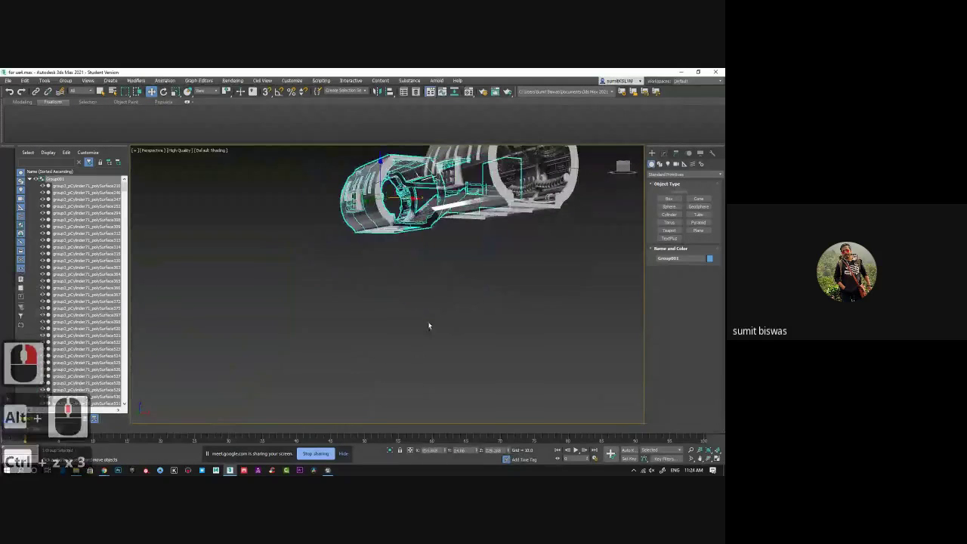
middle_click(439, 369)
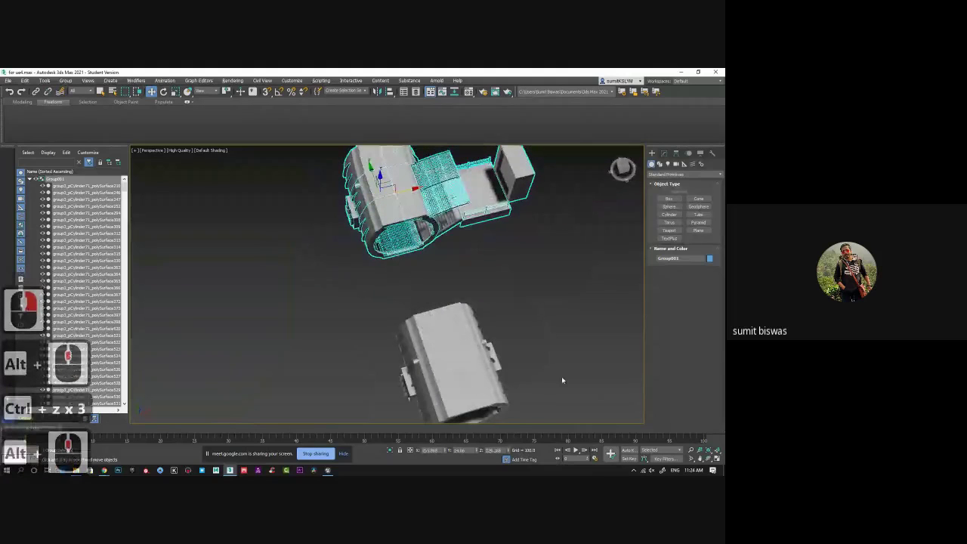
middle_click(543, 358)
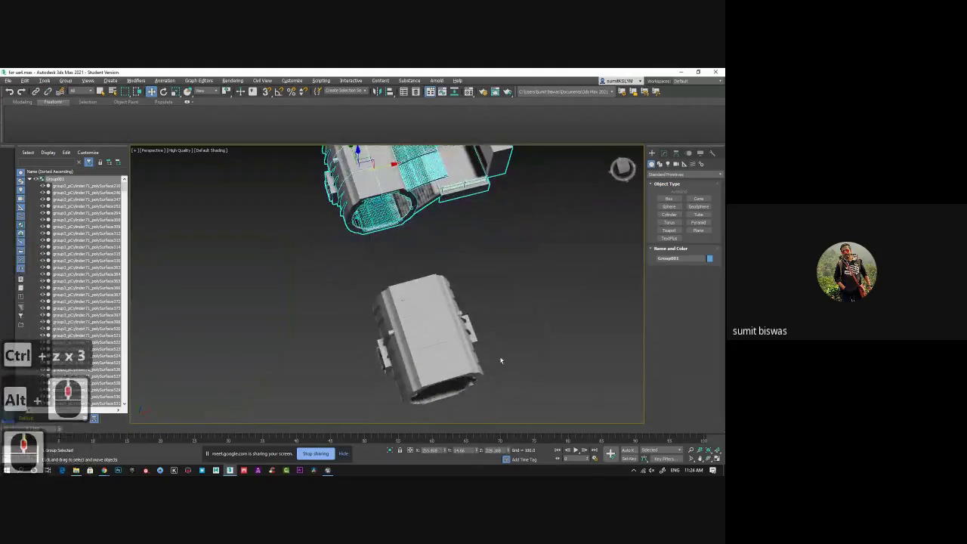
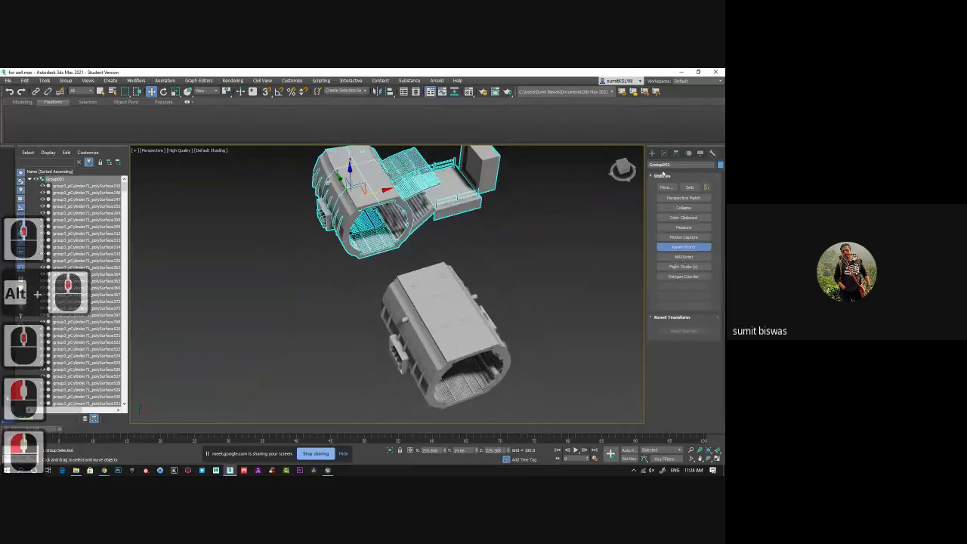
Step: Ungroup Group001 so its individual objects are selected for Reset Selected
click(667, 160)
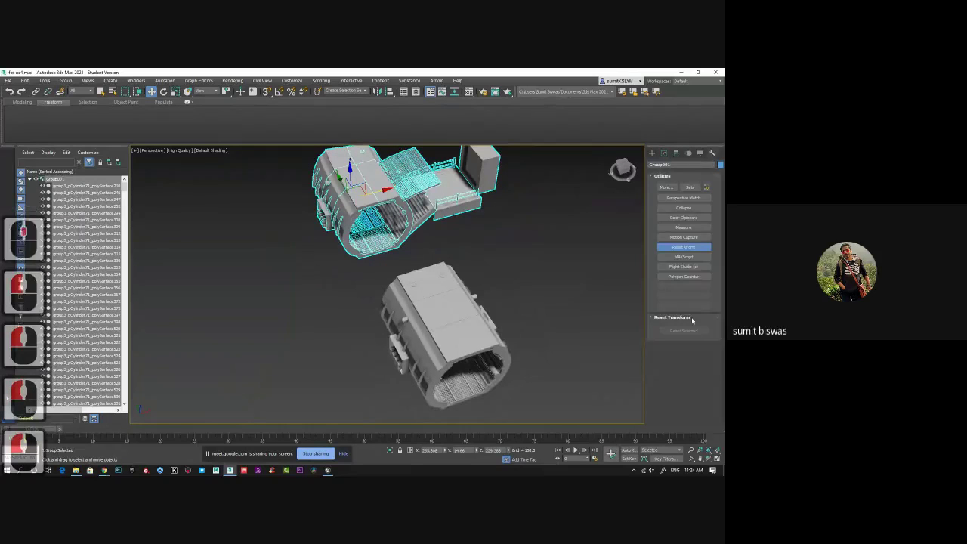
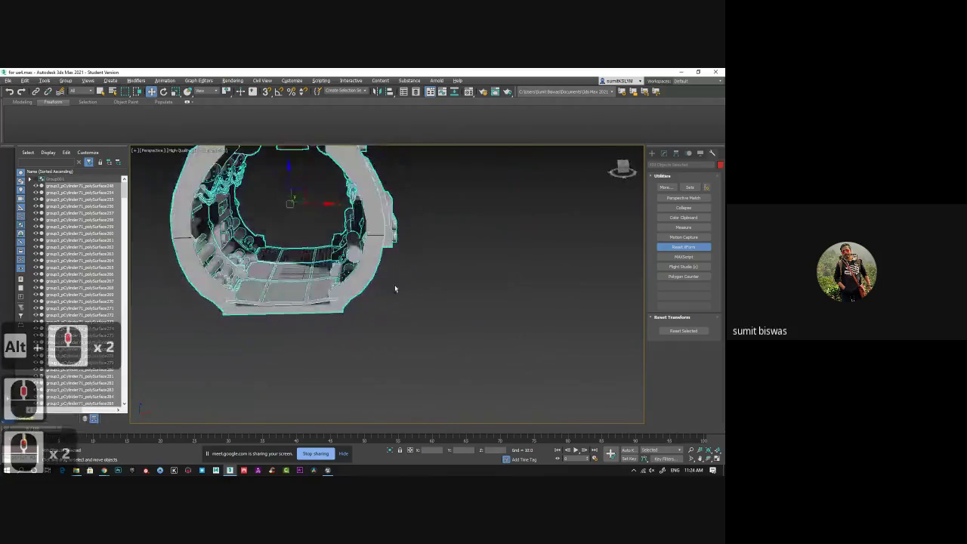
Step: Delete the first unwanted part of the tunnel ring
middle_click(406, 299)
middle_click(432, 356)
middle_click(428, 347)
middle_click(269, 281)
middle_click(269, 282)
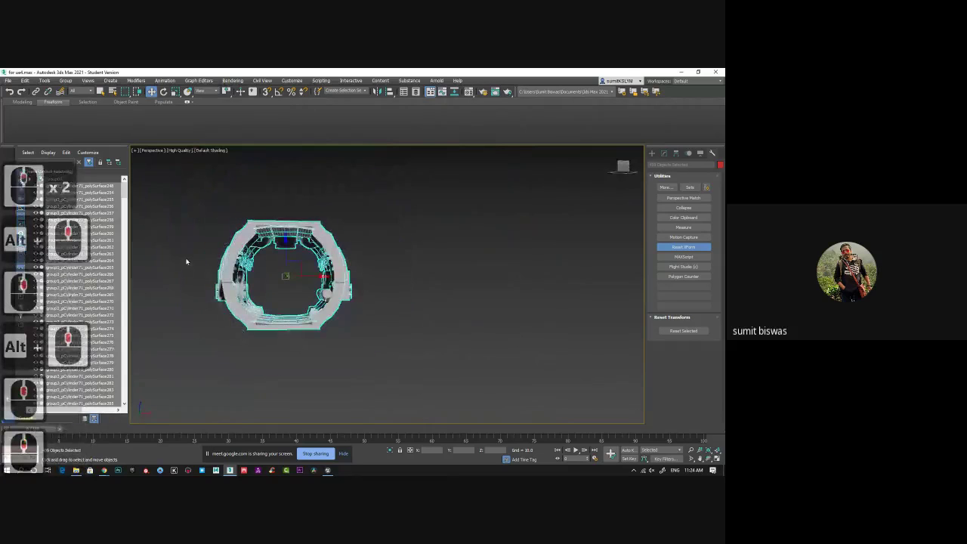
click(268, 308)
key(Delete)
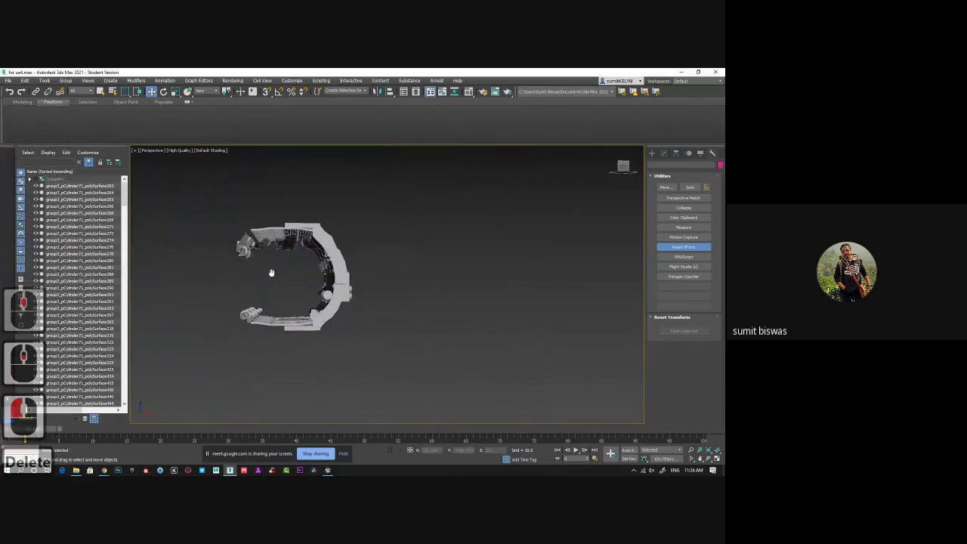
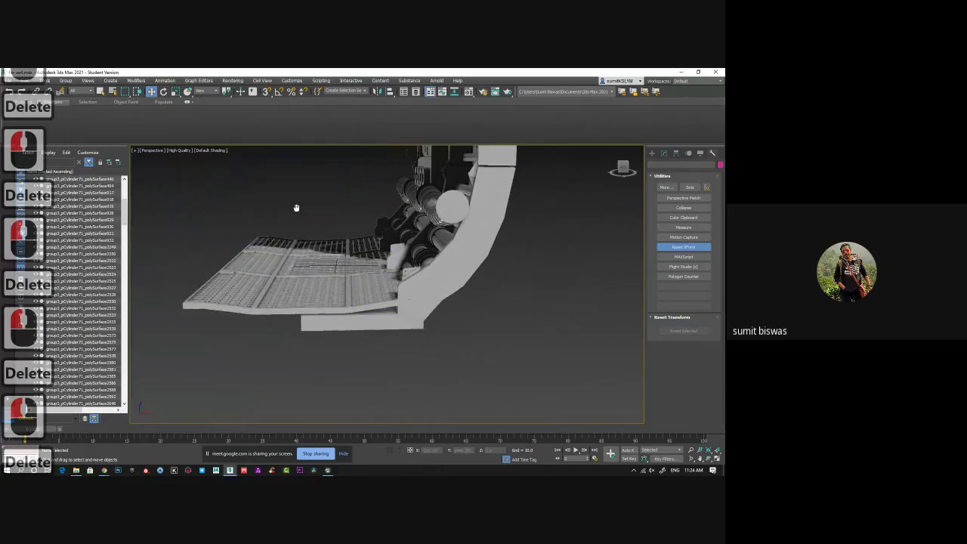
Step: Delete two further unwanted ring pieces, leaving one curved side-wall section
middle_click(289, 327)
middle_click(253, 339)
middle_click(302, 323)
middle_click(338, 307)
click(337, 260)
key(Delete)
click(221, 215)
key(Delete)
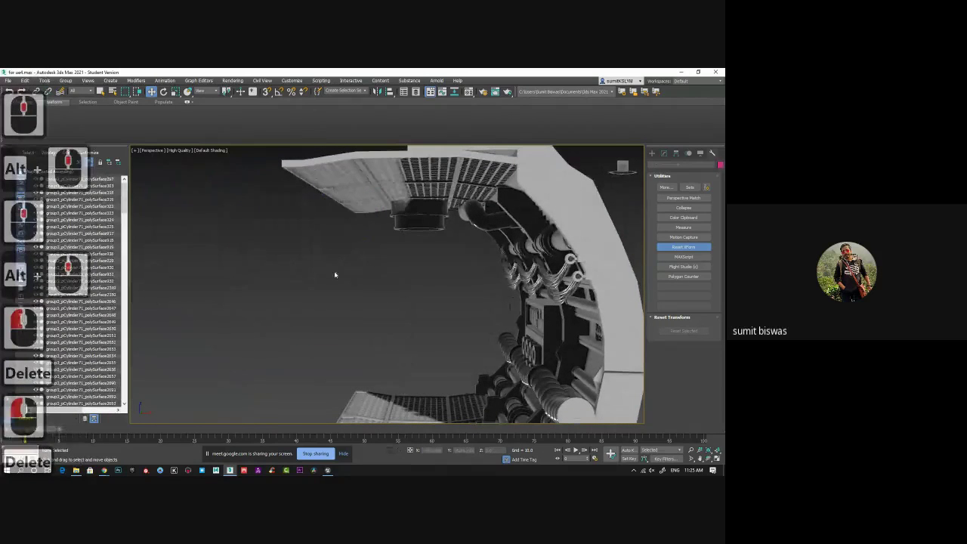
middle_click(296, 262)
middle_click(296, 262)
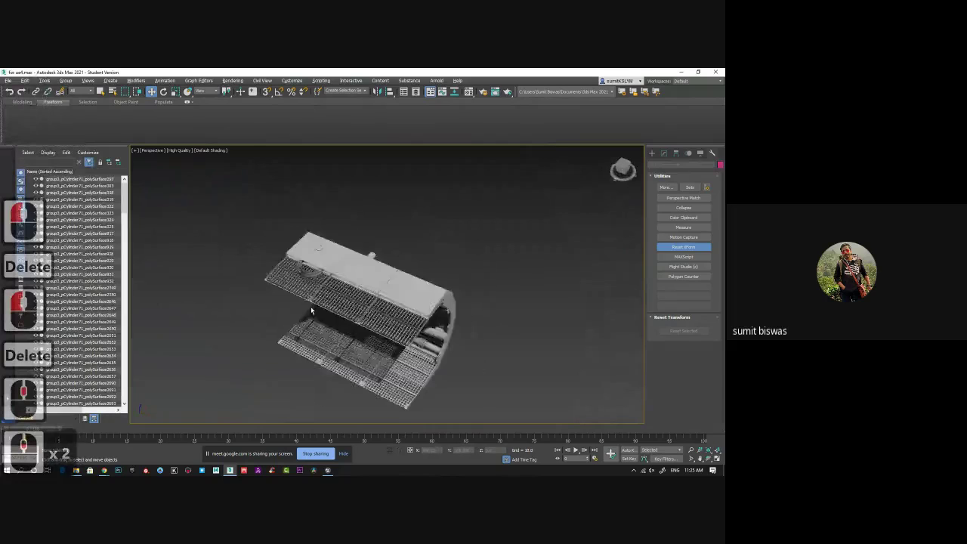
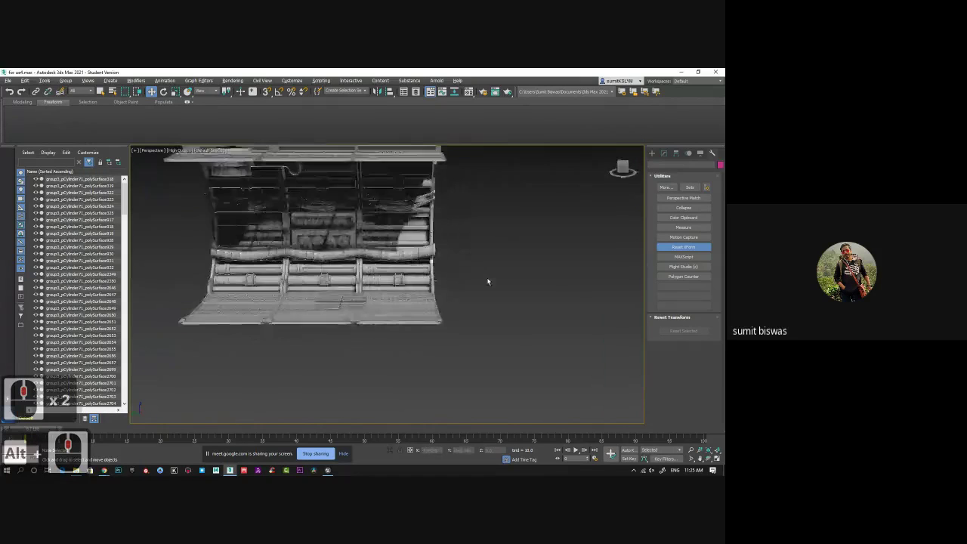
Step: Orbit around the remaining side-wall section to inspect it
middle_click(482, 278)
middle_click(484, 273)
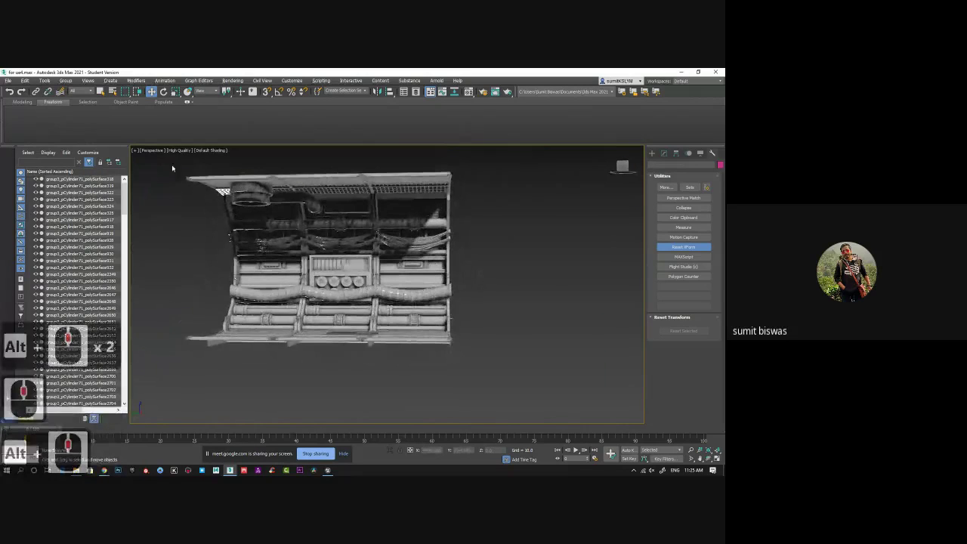
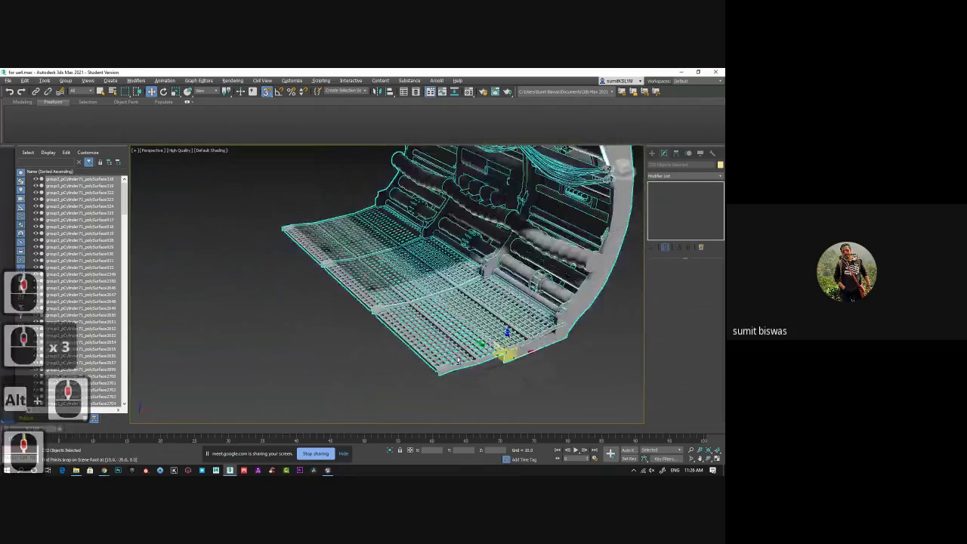
middle_click(439, 359)
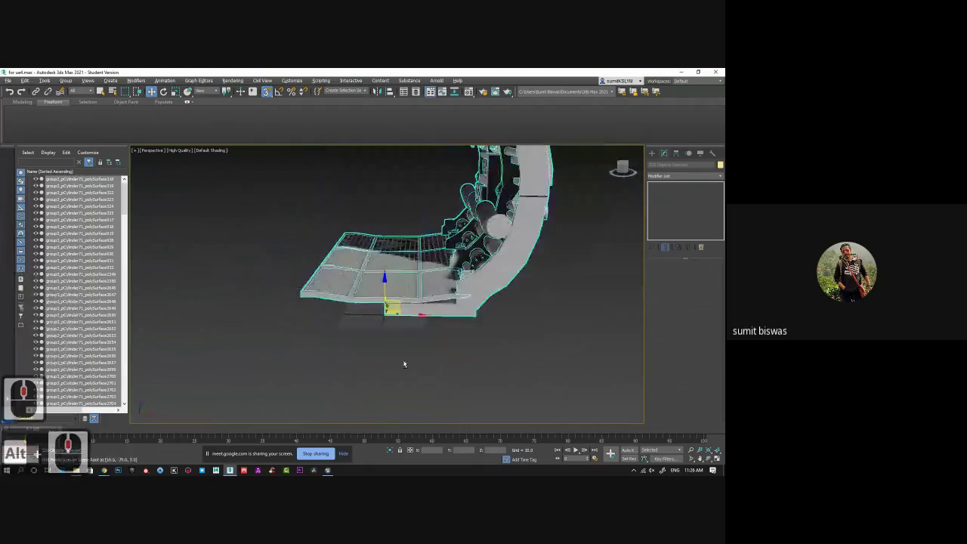
middle_click(411, 356)
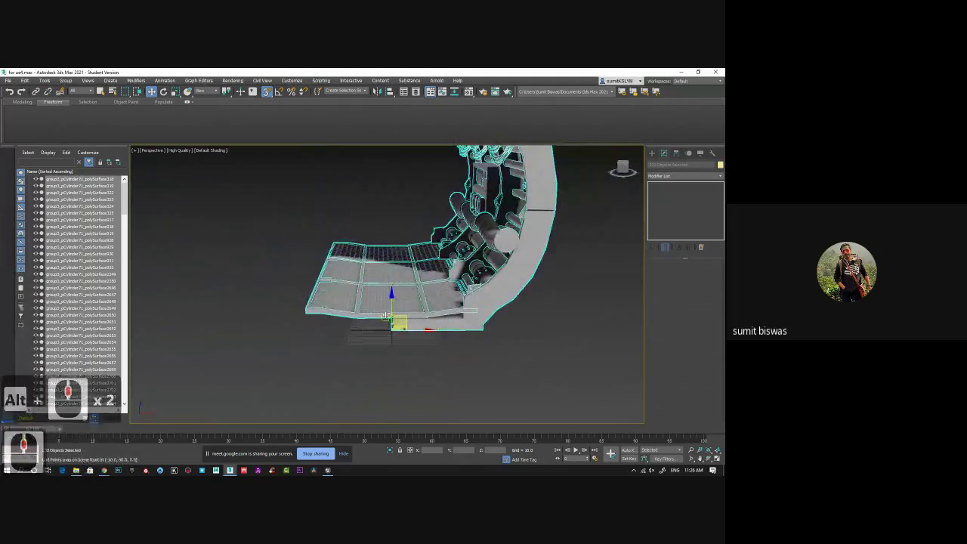
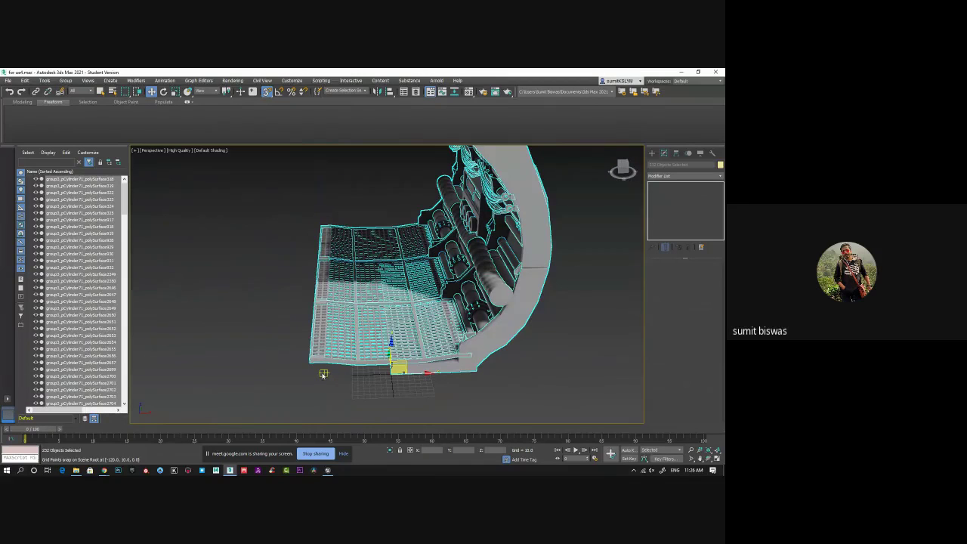
middle_click(358, 390)
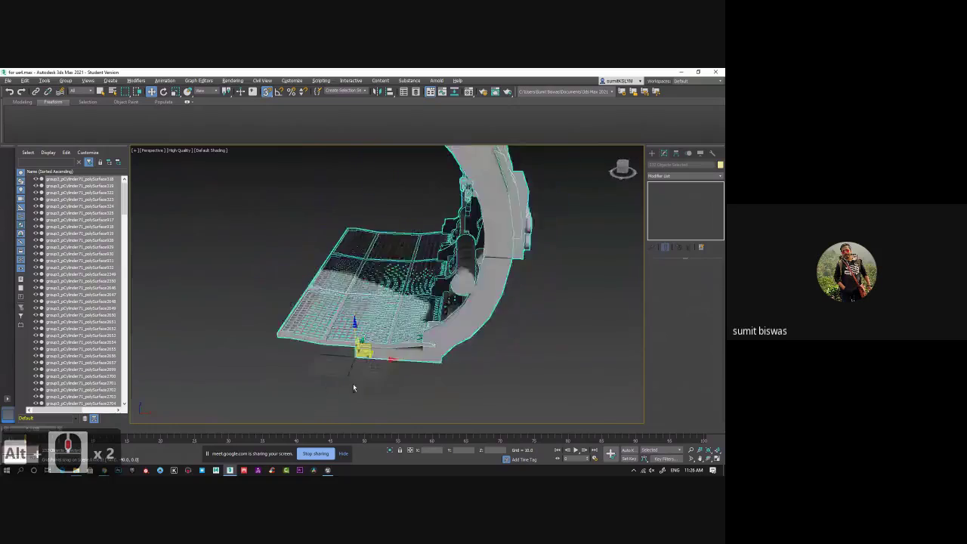
middle_click(355, 388)
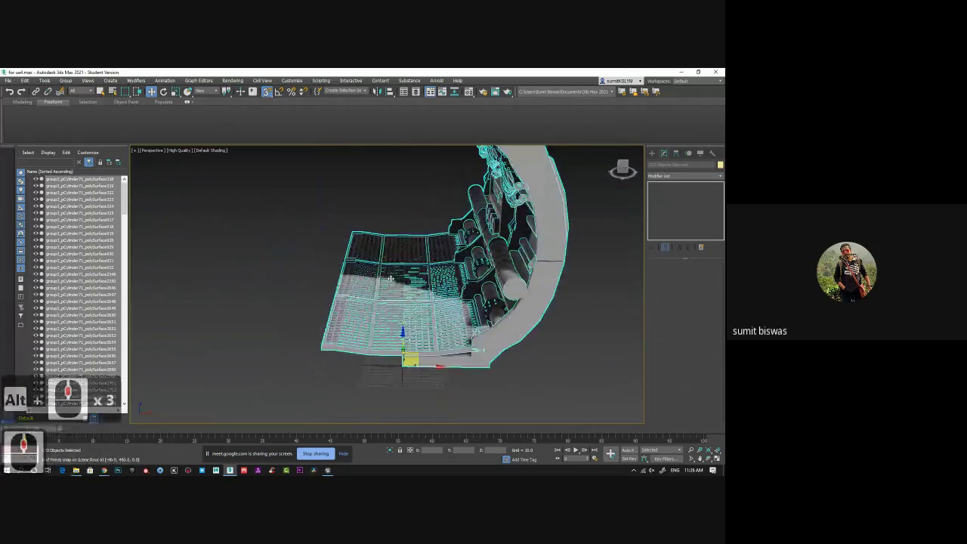
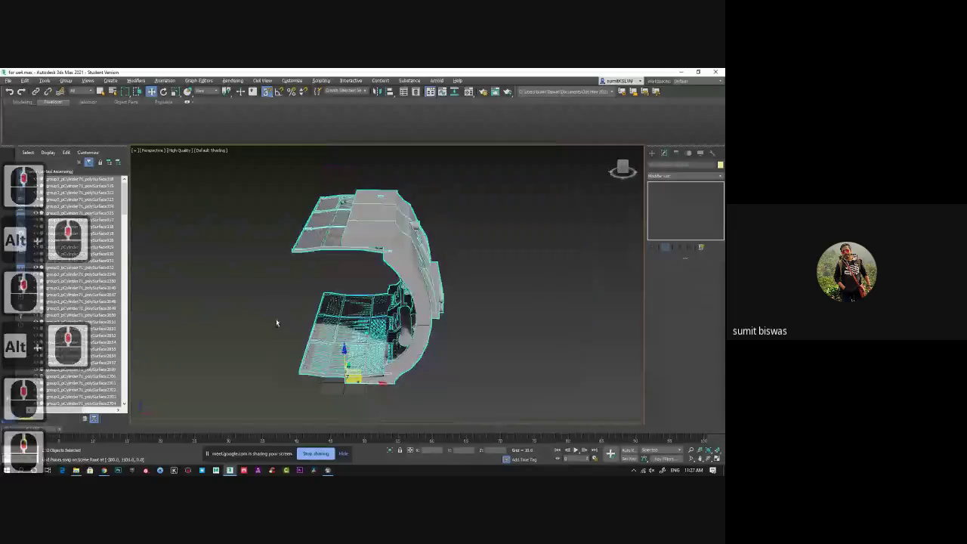
middle_click(267, 317)
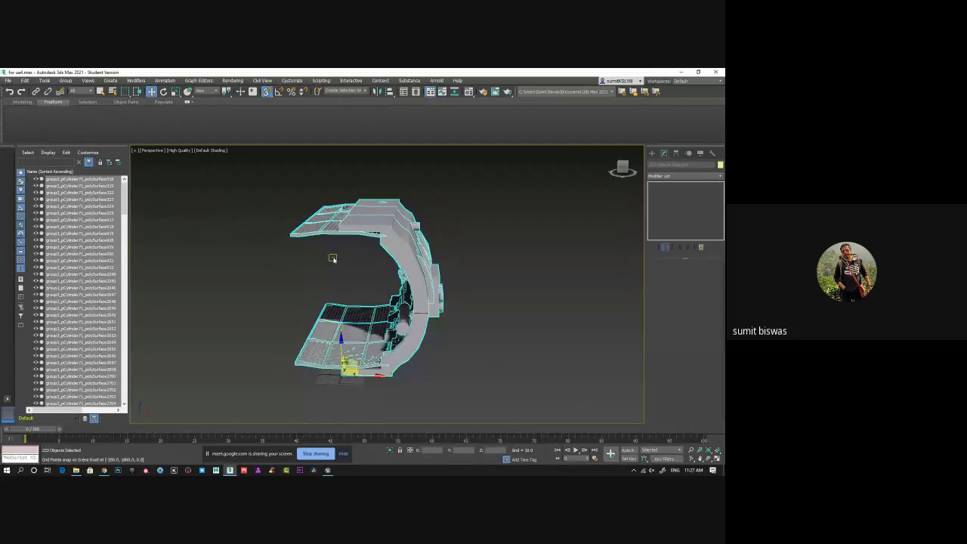
middle_click(337, 258)
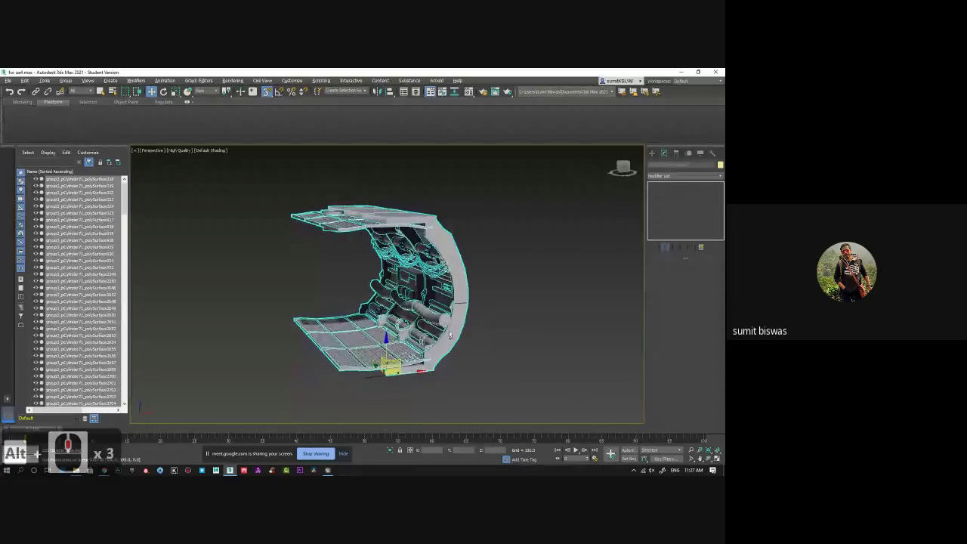
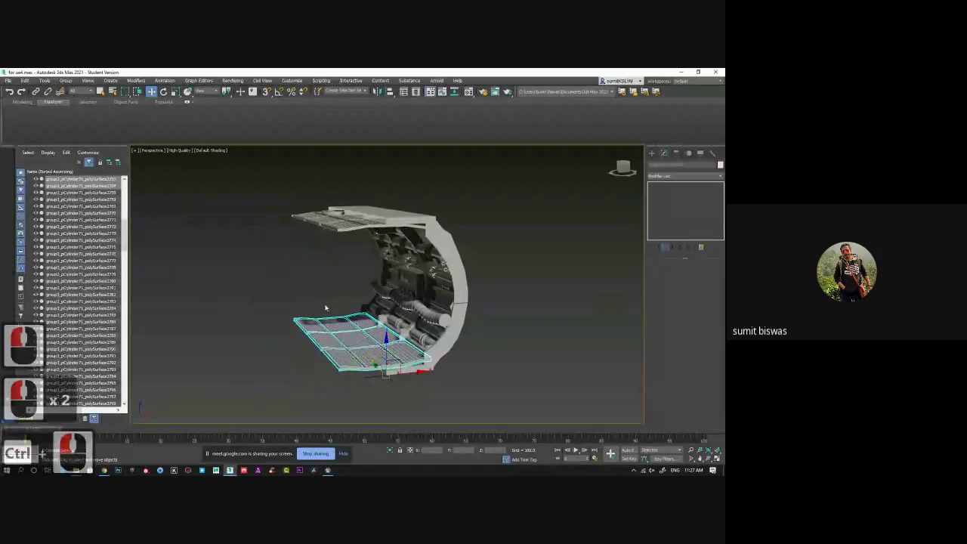
click(310, 260)
middle_click(337, 264)
middle_click(287, 204)
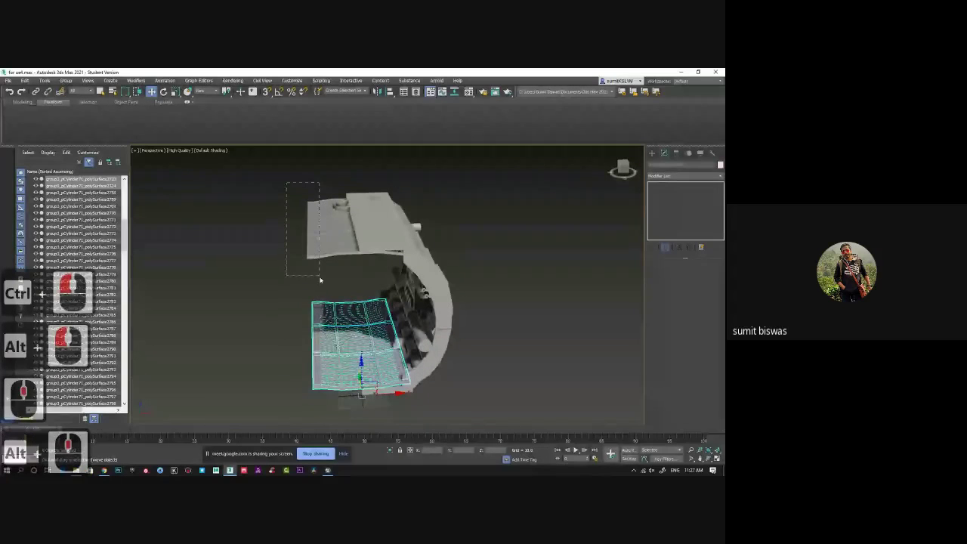
click(322, 281)
key(Delete)
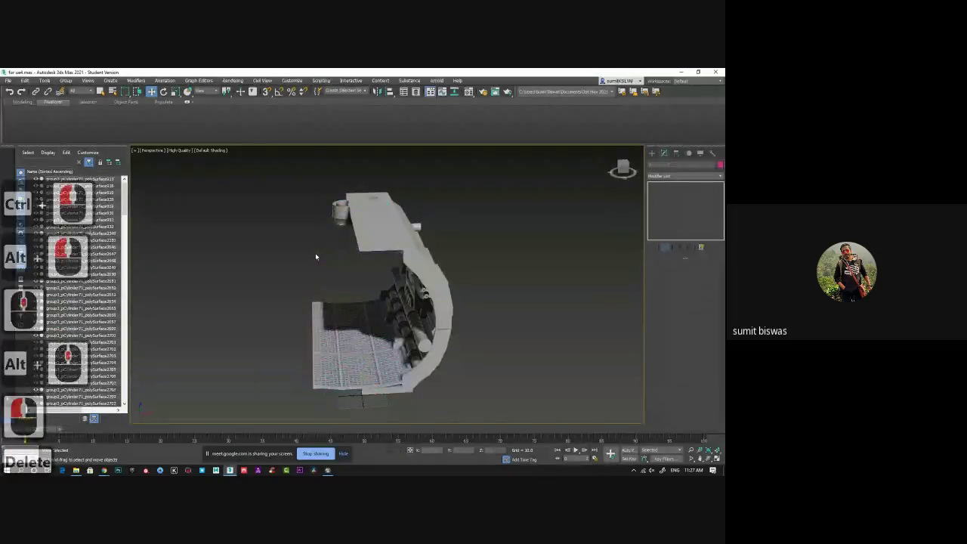
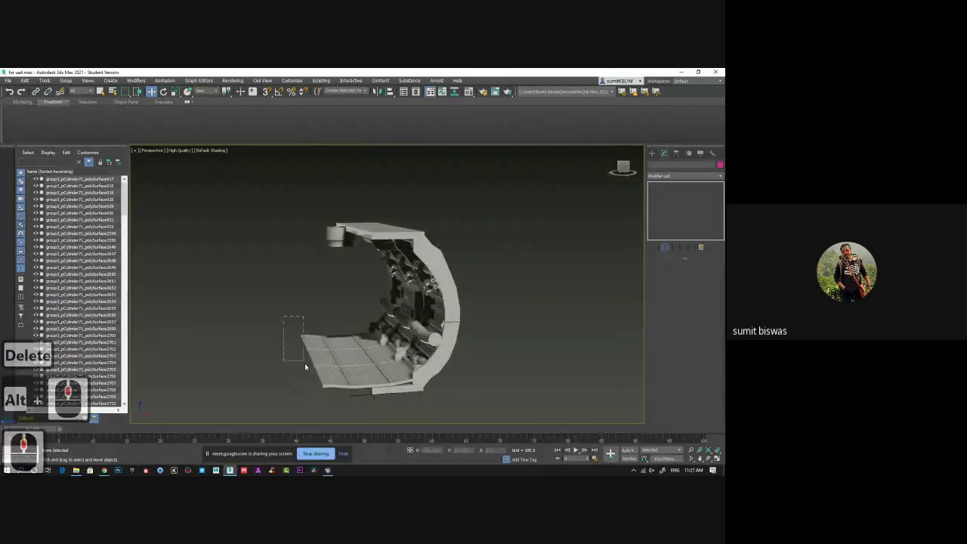
click(314, 356)
key(Delete)
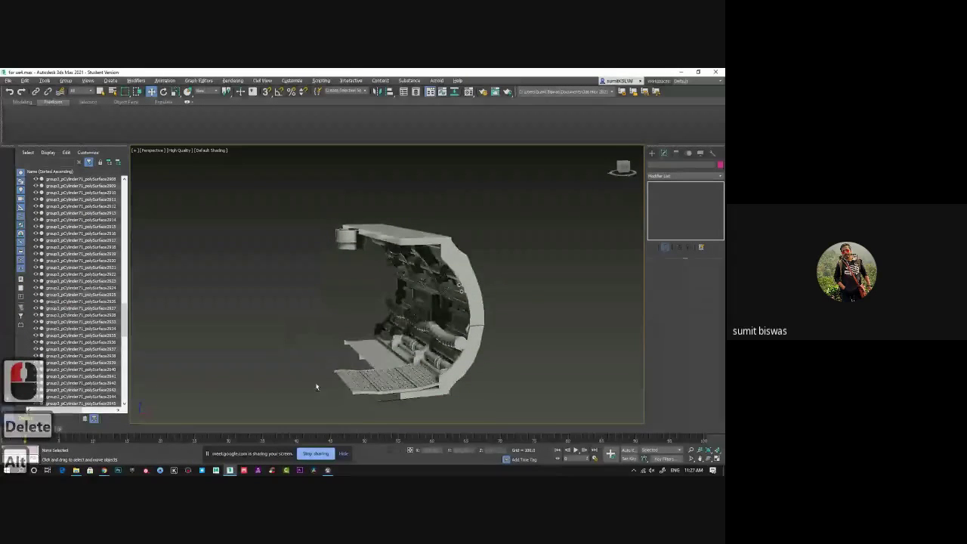
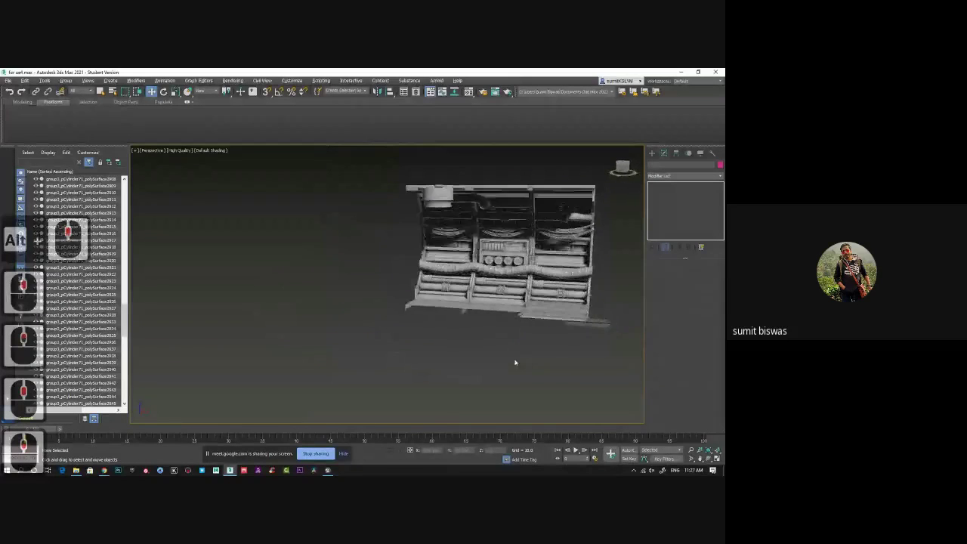
middle_click(524, 351)
middle_click(516, 343)
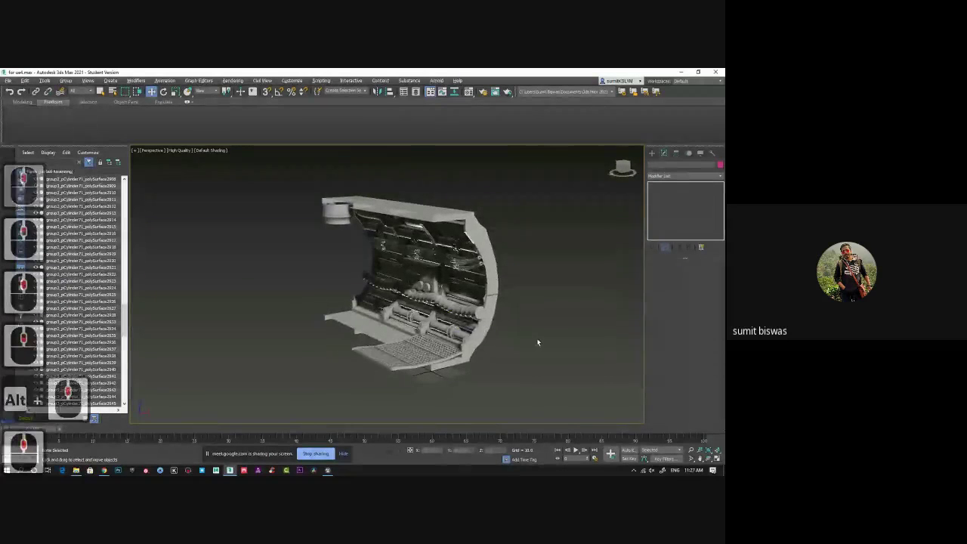
middle_click(555, 320)
middle_click(512, 330)
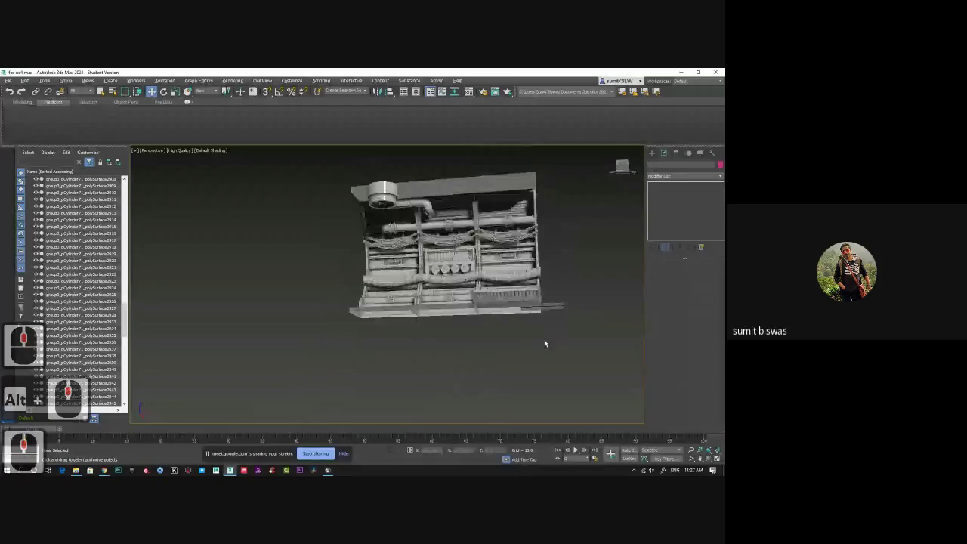
middle_click(541, 351)
middle_click(523, 340)
middle_click(511, 382)
middle_click(519, 334)
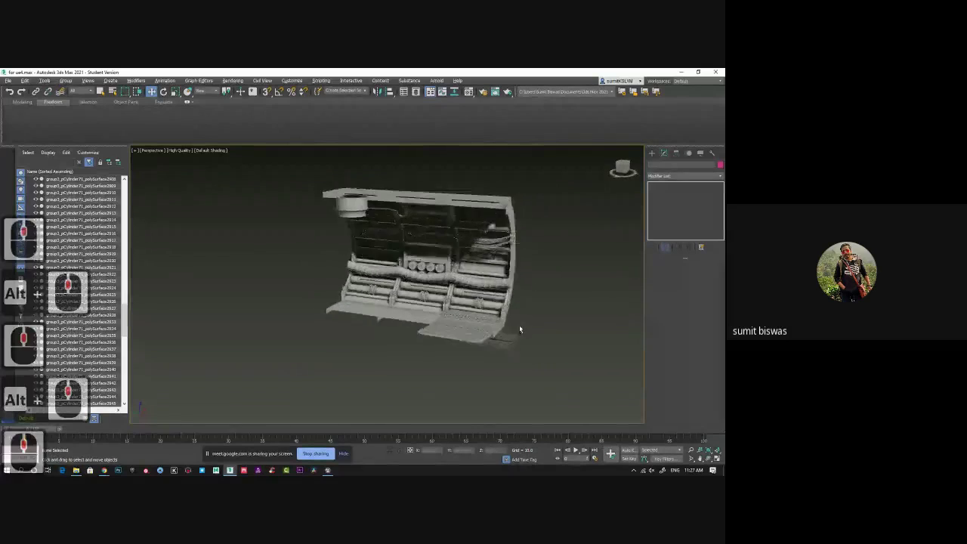
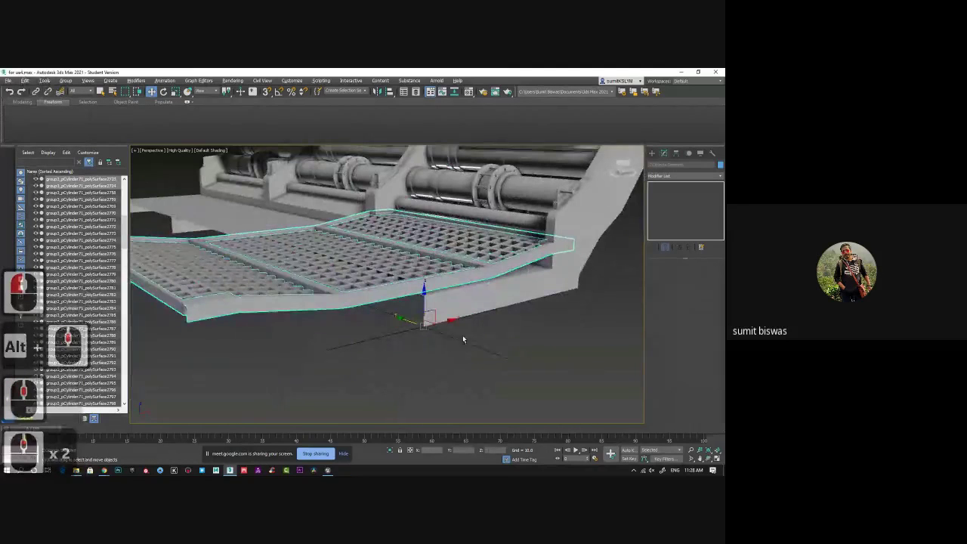
middle_click(468, 340)
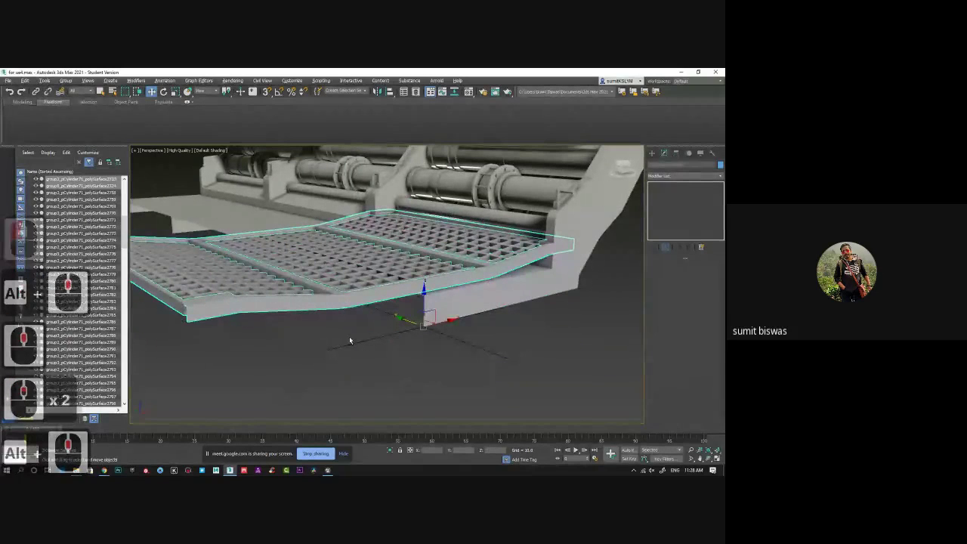
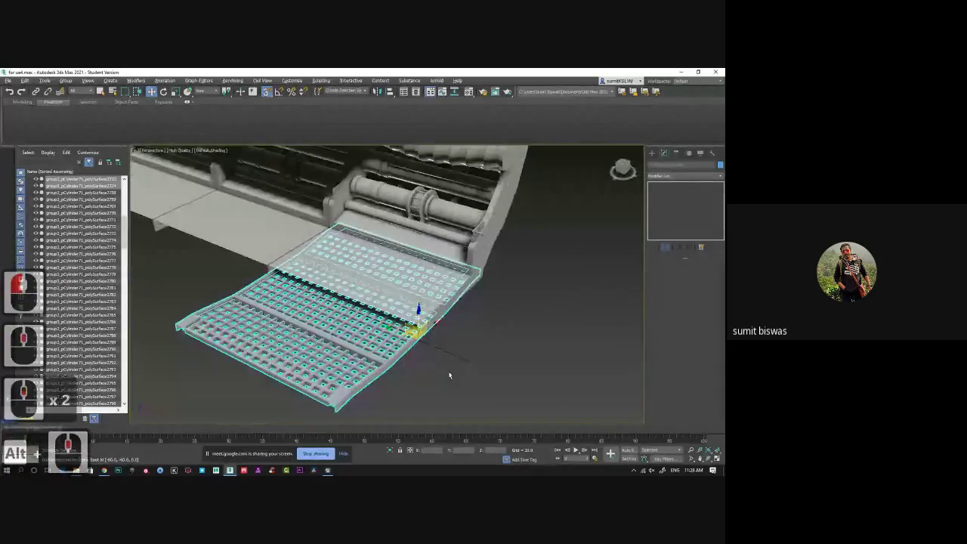
click(14, 84)
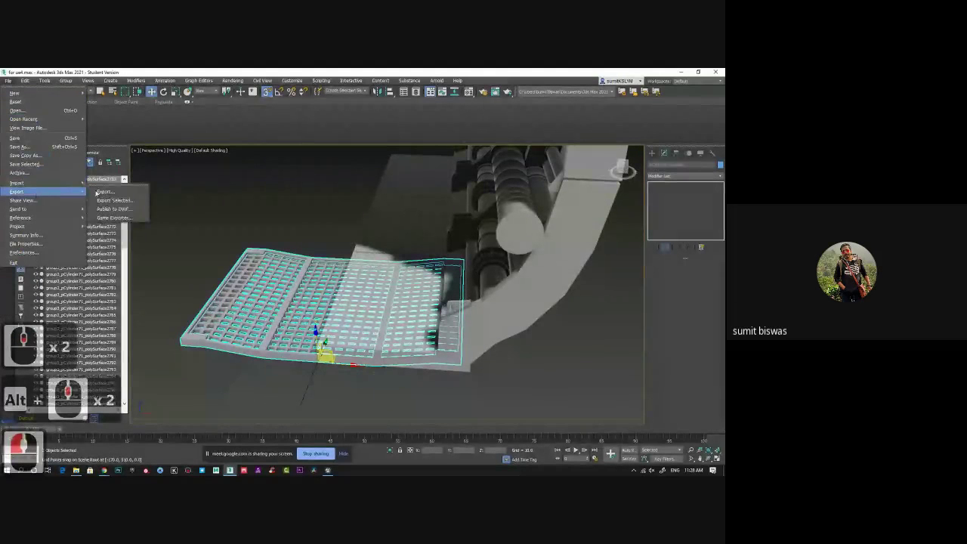
Step: Export the selected floor grating as FBX with default exporter settings, then bring up Hide Selection
click(119, 201)
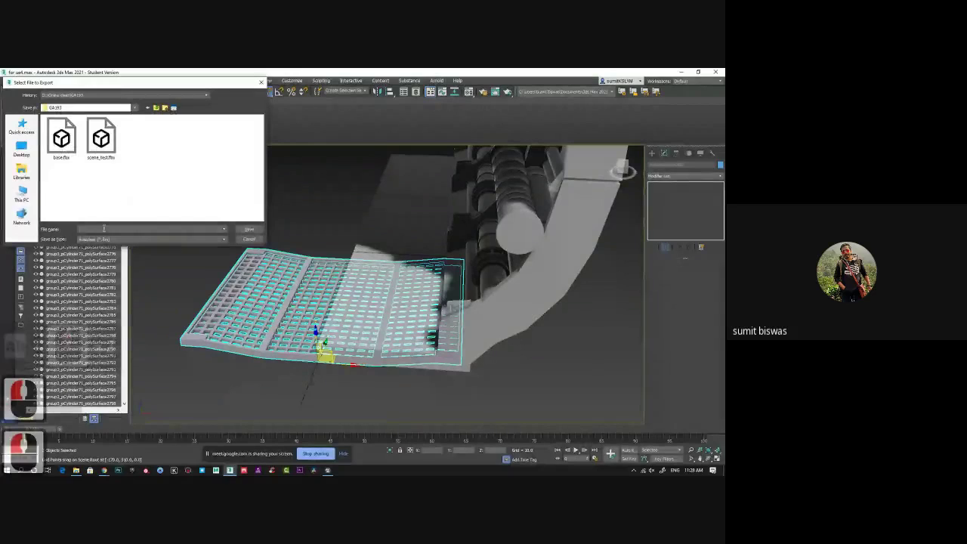
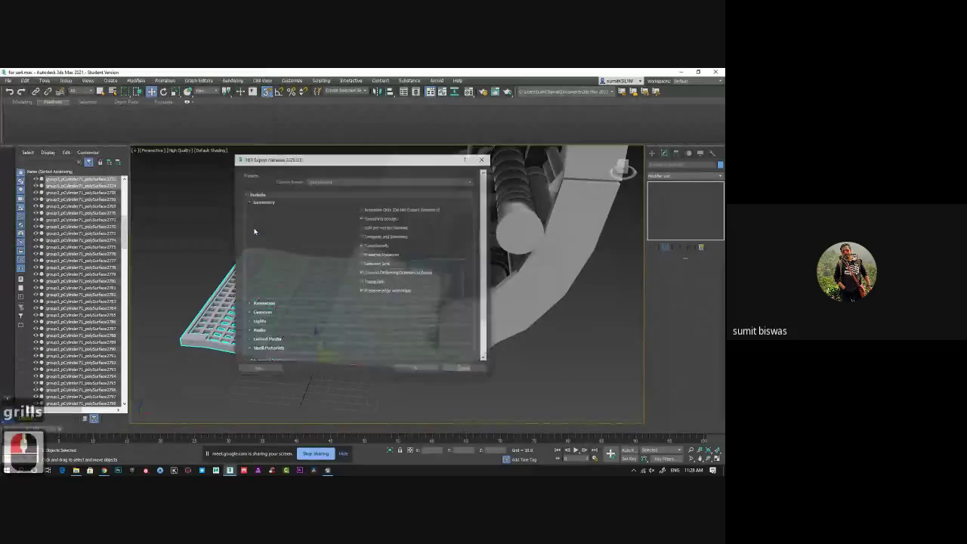
click(415, 370)
middle_click(341, 388)
right_click(232, 308)
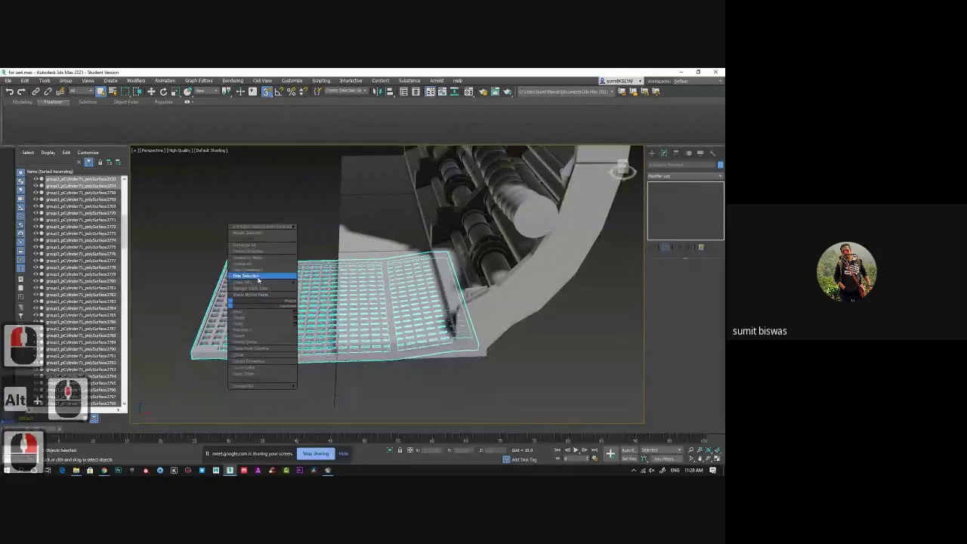
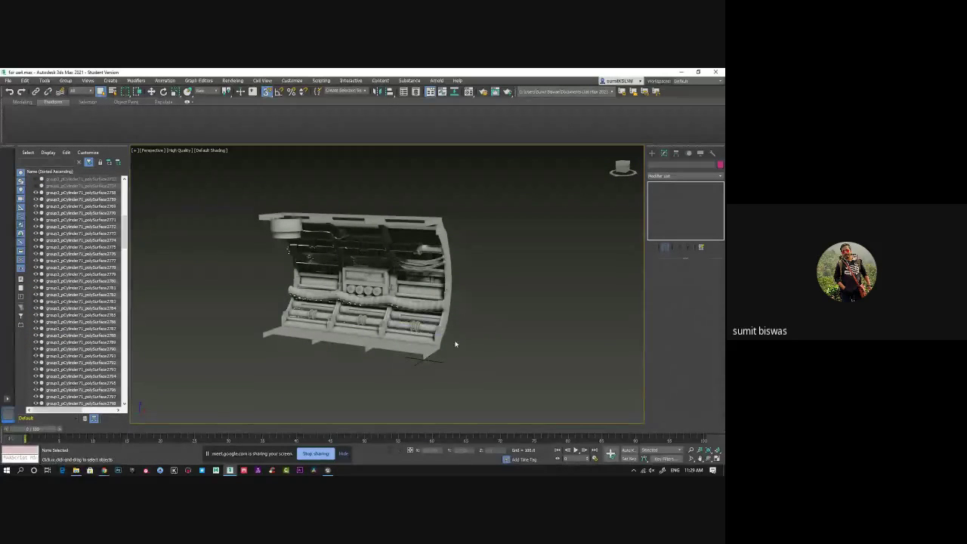
Step: Orbit and zoom in on the pipes of the rightmost wall module
middle_click(463, 361)
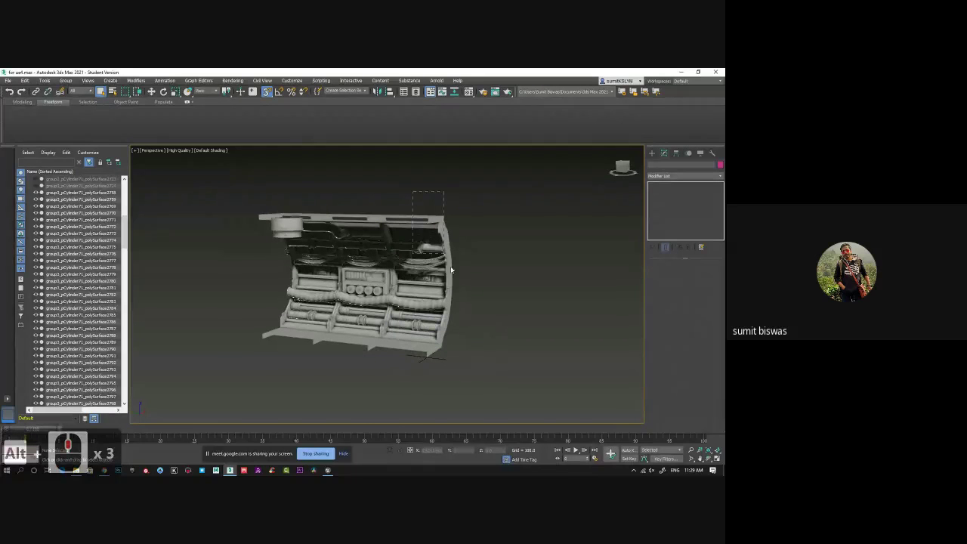
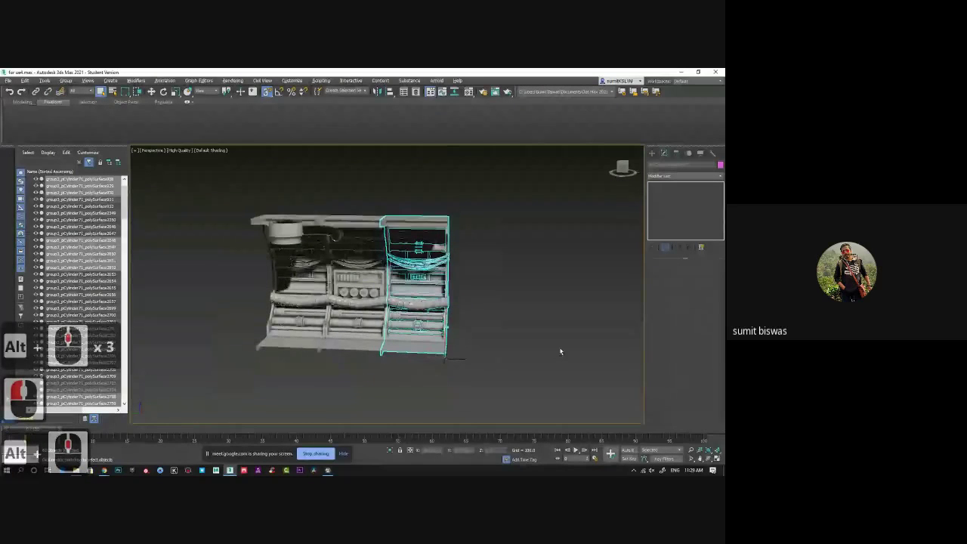
middle_click(531, 355)
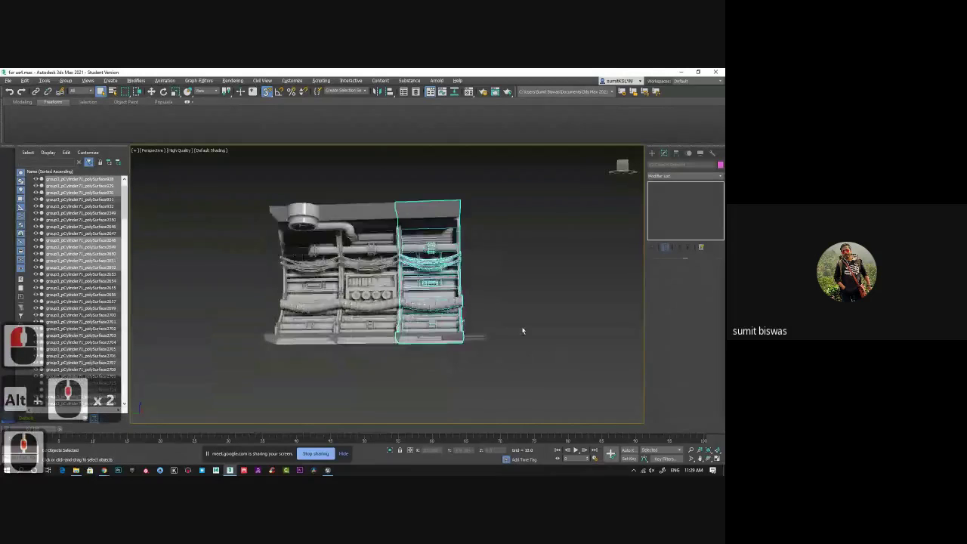
middle_click(530, 324)
middle_click(538, 339)
middle_click(538, 339)
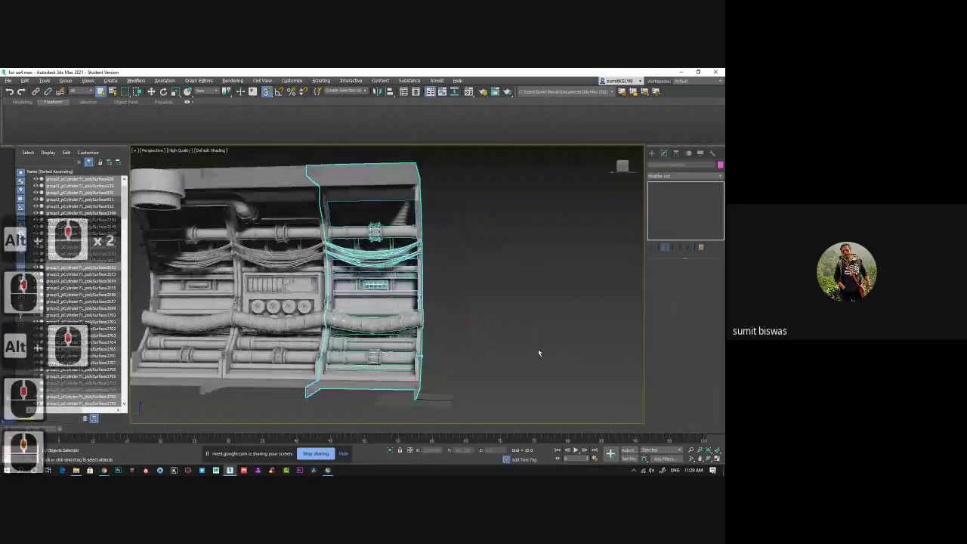
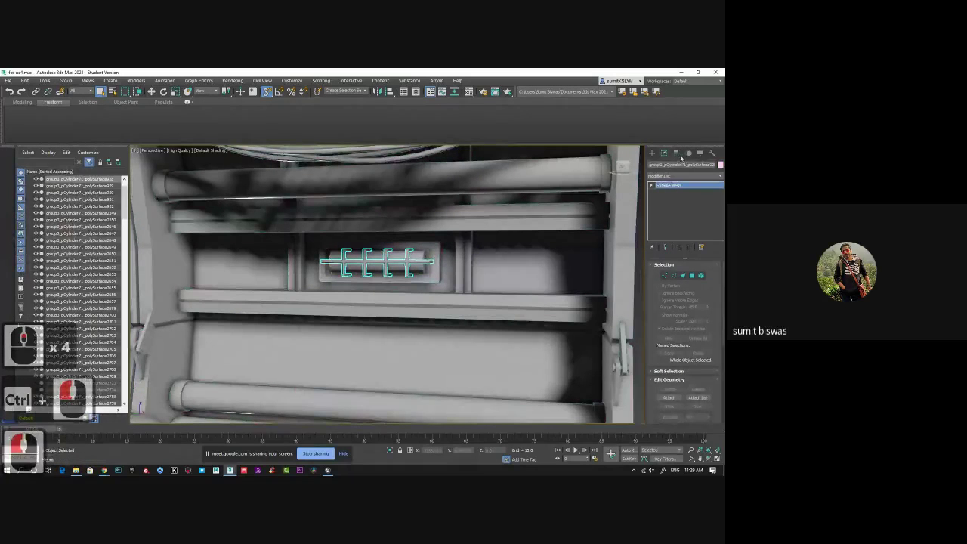
Step: Convert the pipe to Editable Poly and start attaching other objects, entering 'te'
right_click(25, 189)
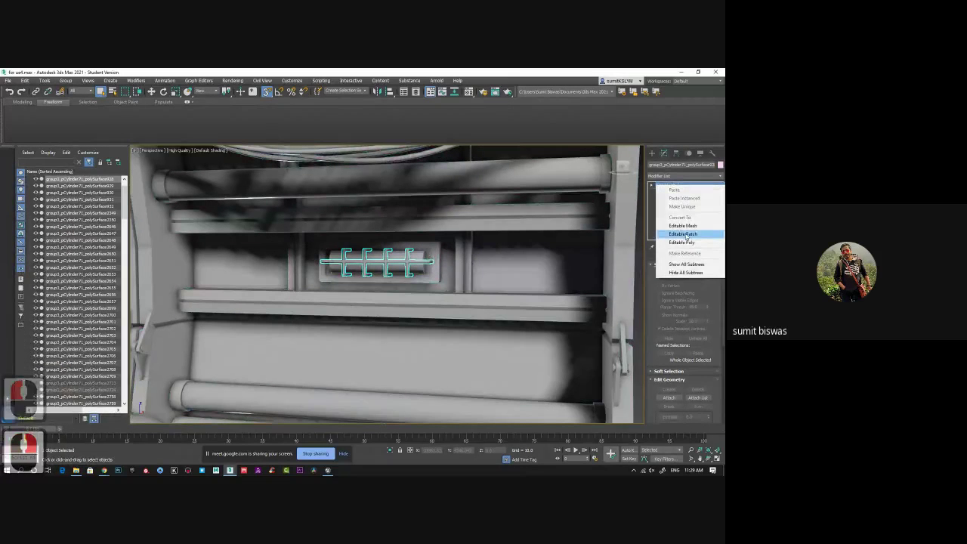
click(25, 189)
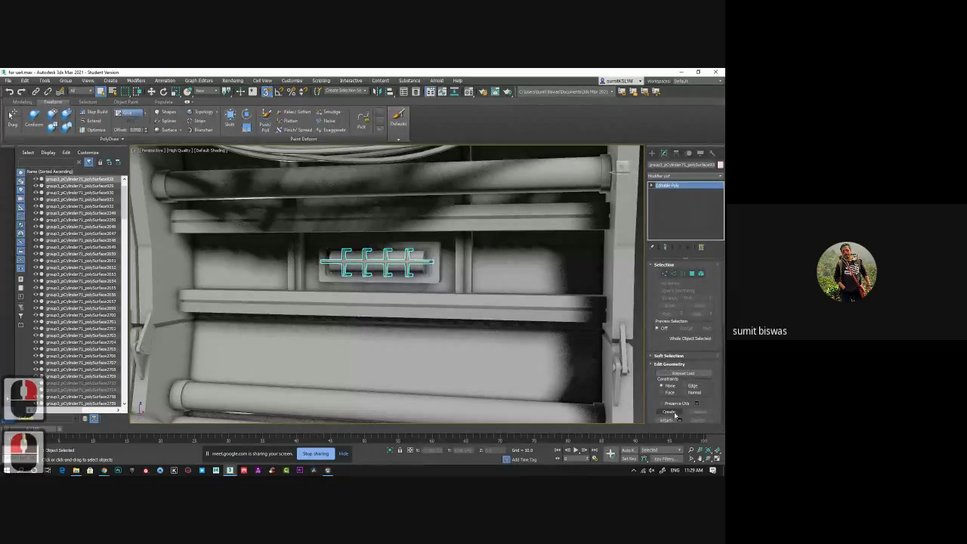
click(667, 422)
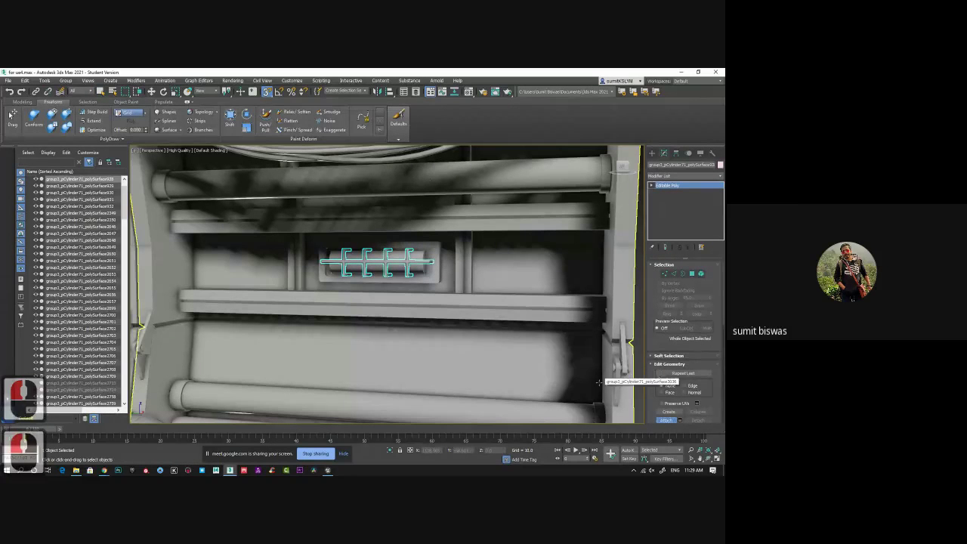
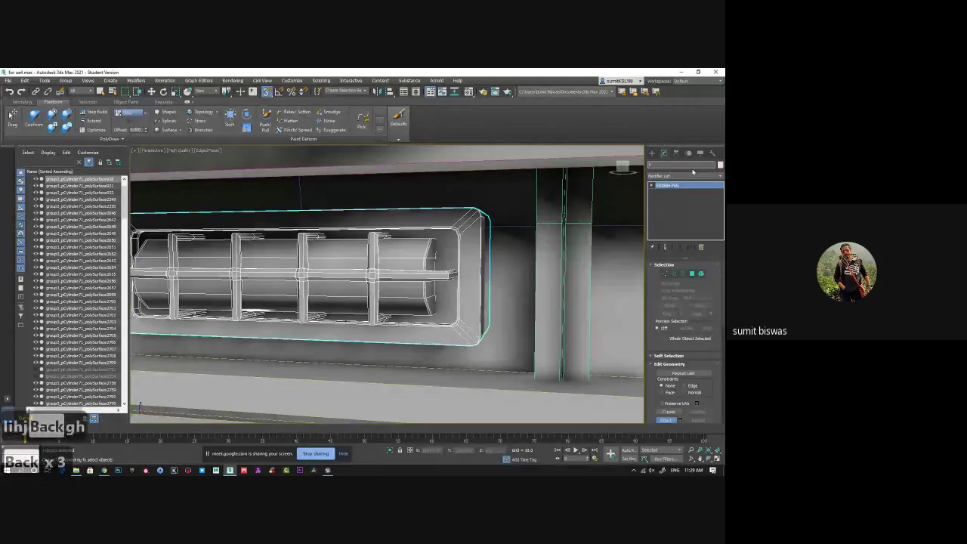
text(te)
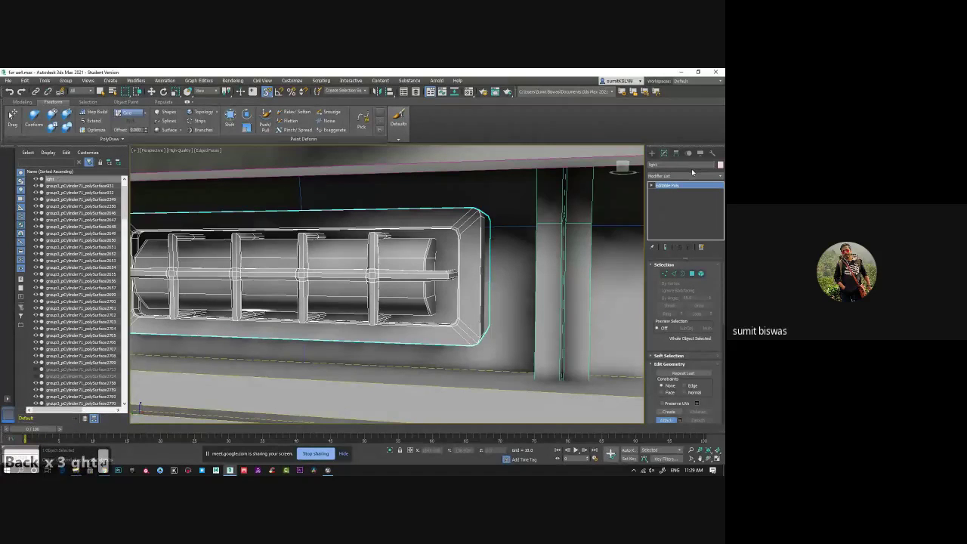
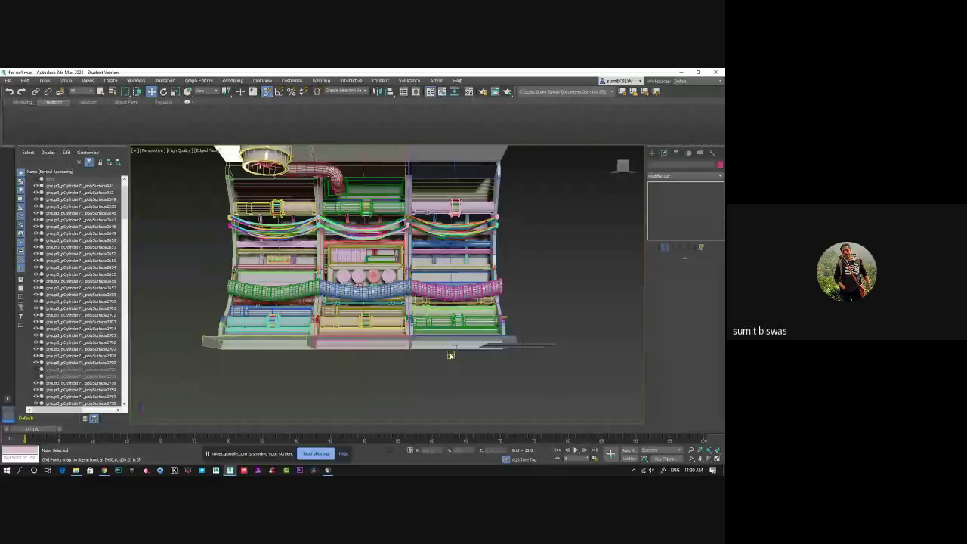
Step: Window-select the pieces of the right-hand bay of the wall section
middle_click(496, 263)
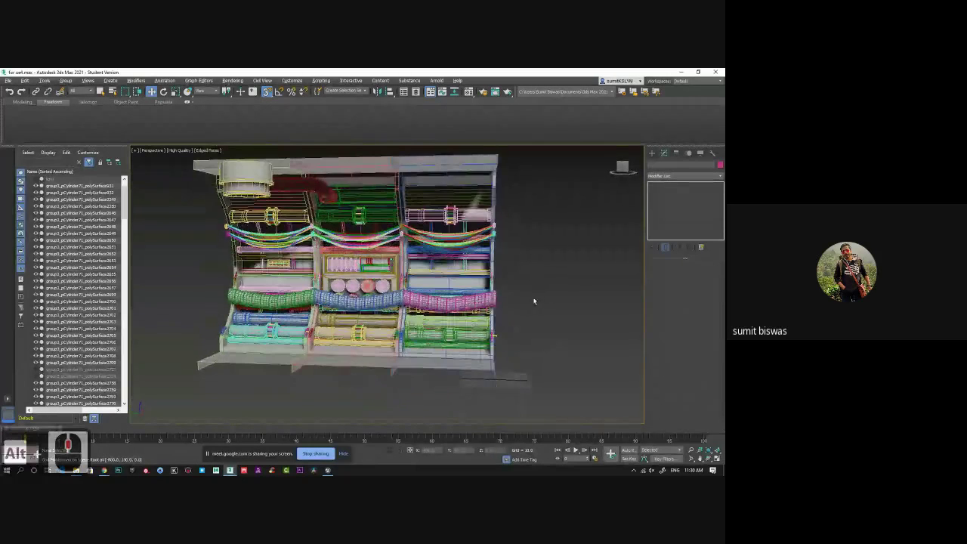
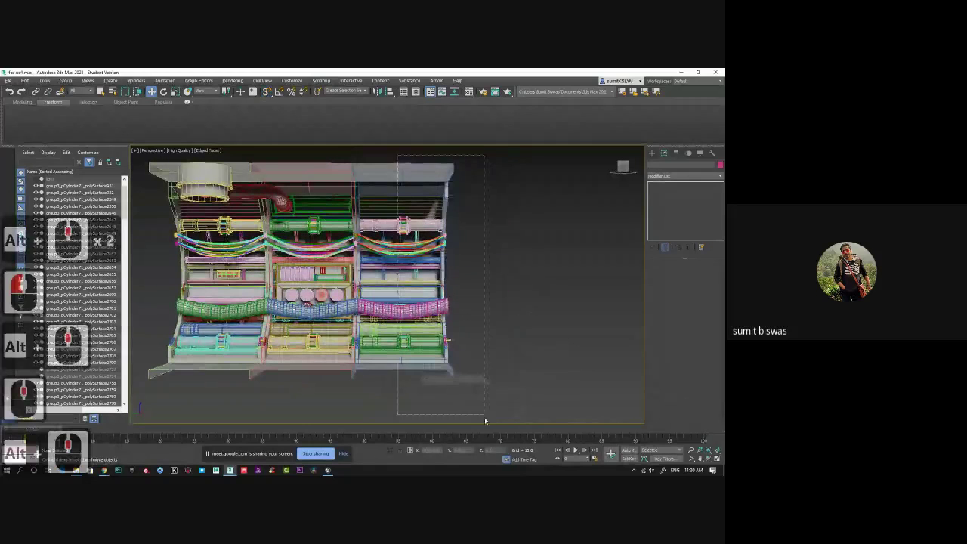
click(490, 439)
middle_click(462, 320)
click(476, 330)
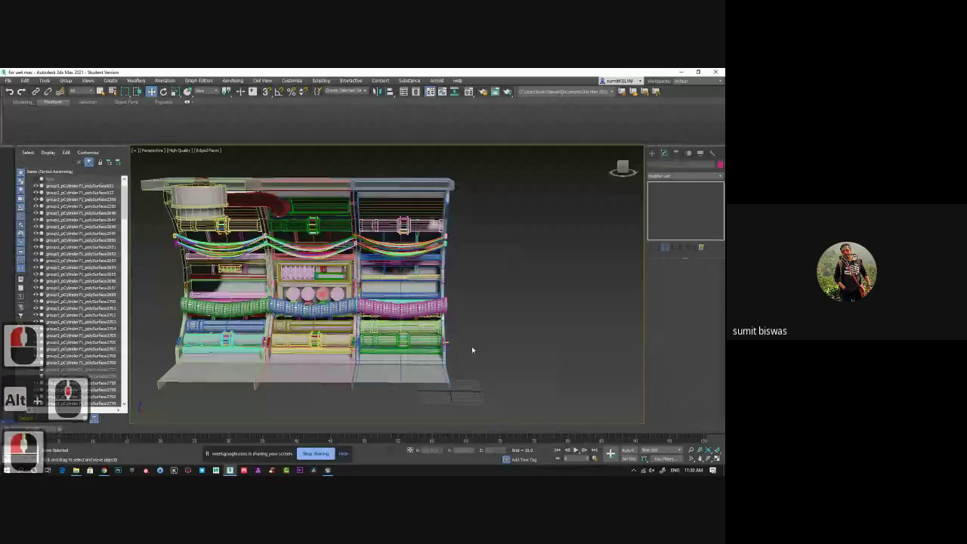
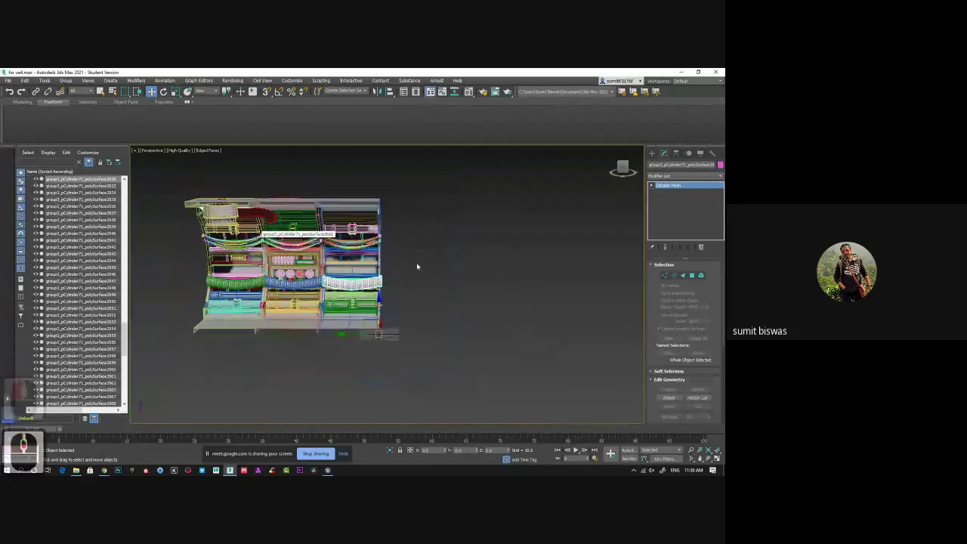
middle_click(430, 302)
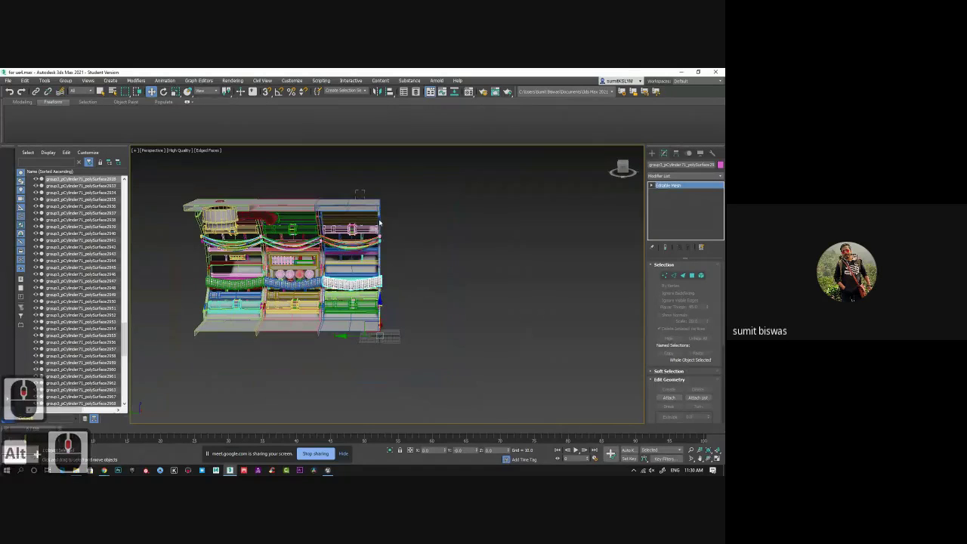
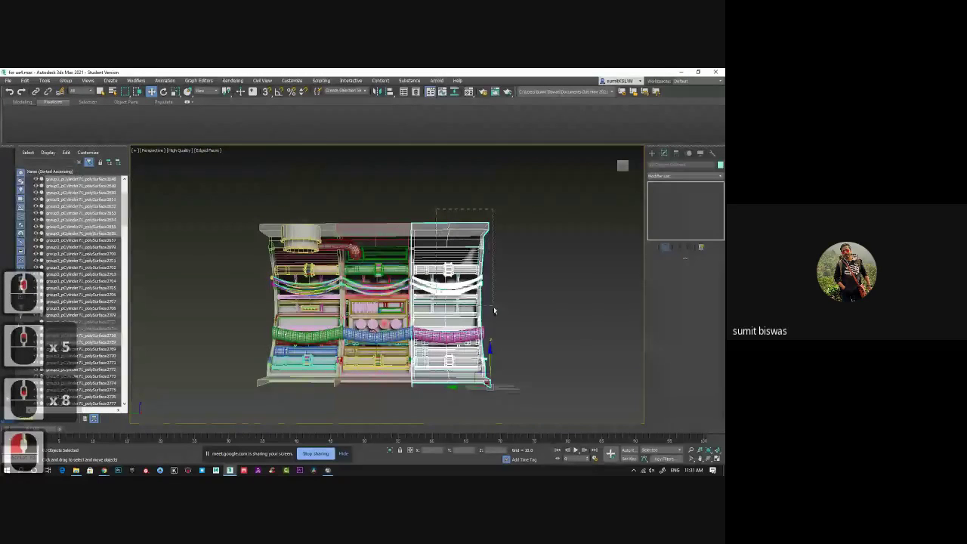
Step: Adjust the right-bay selection and view its curved side before exporting
click(503, 315)
click(481, 285)
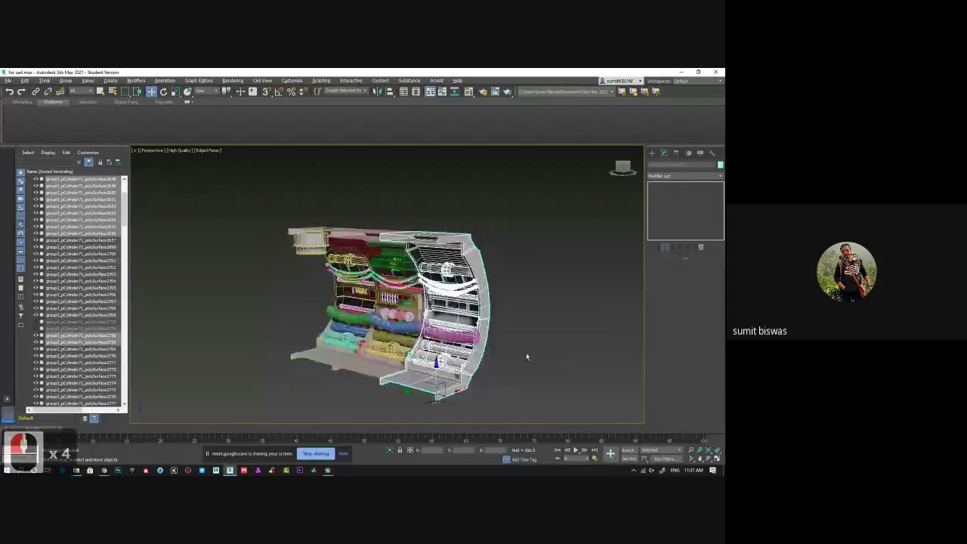
middle_click(466, 380)
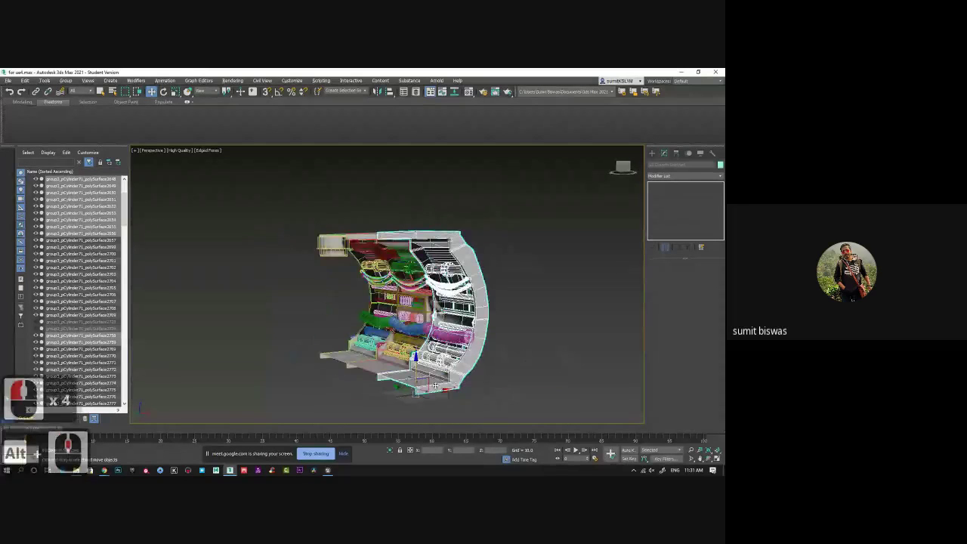
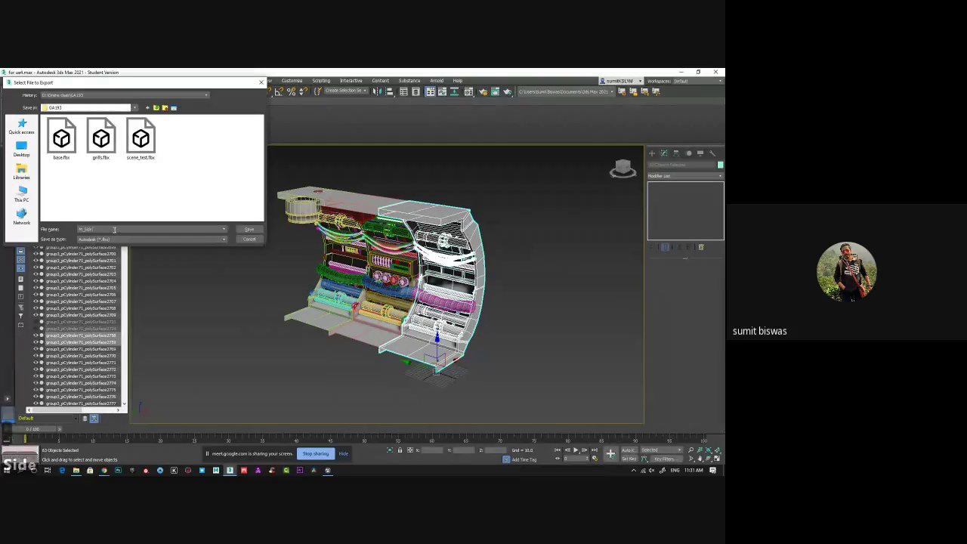
Step: Name the right-hand bay export file and confirm the FBX export options
text(de)
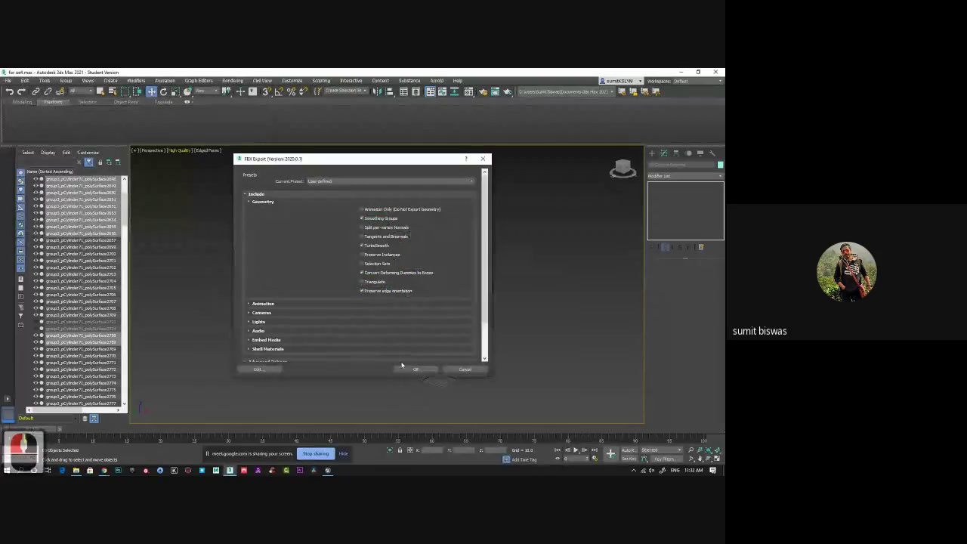
click(419, 371)
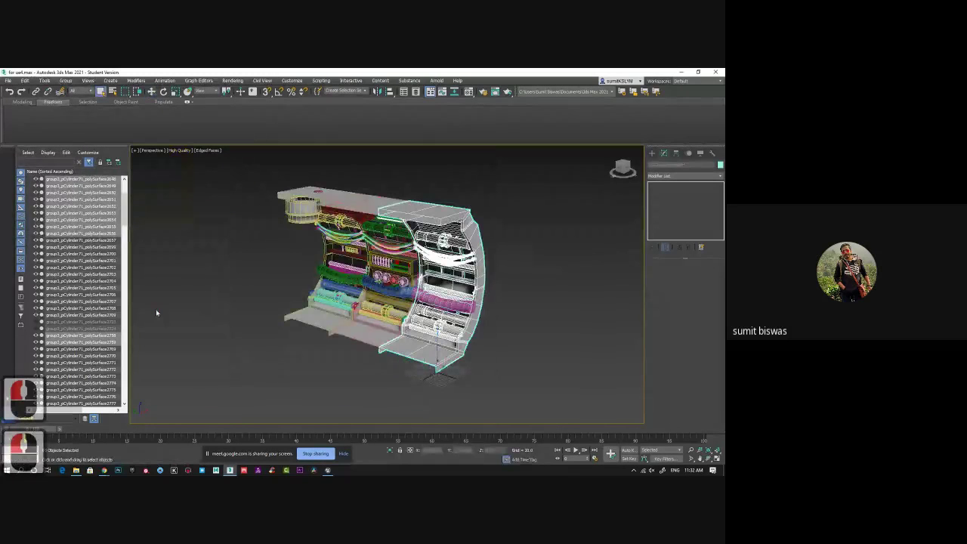
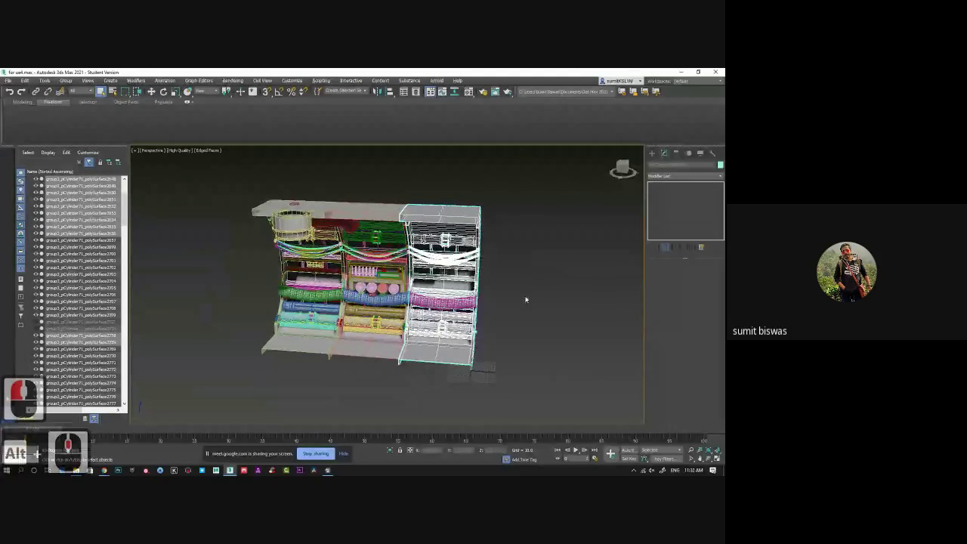
Step: Hide the exported bay and select the corrugated hose pipe among the wall pieces
click(455, 223)
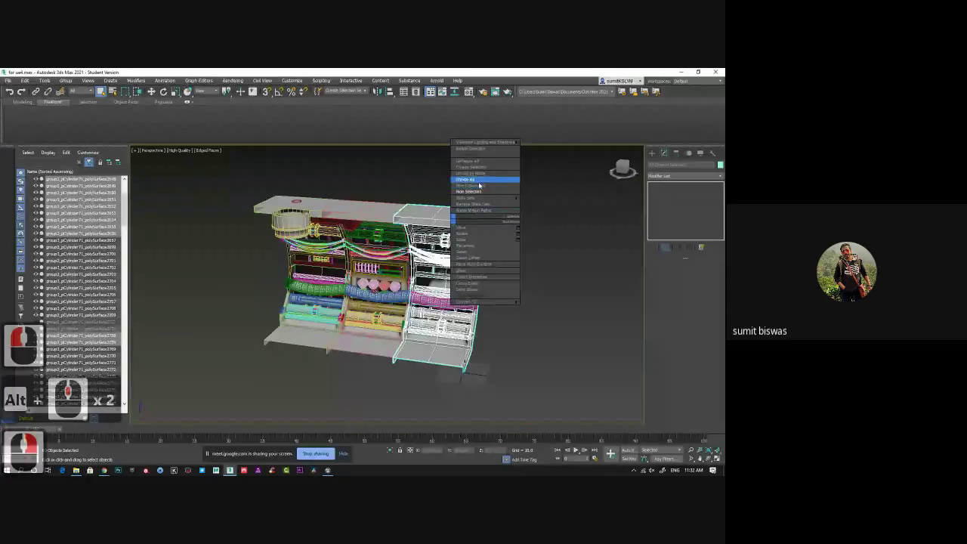
click(483, 198)
middle_click(460, 284)
click(518, 328)
middle_click(496, 338)
click(483, 313)
click(504, 328)
Step: Activate Move and bring up the hose pipe's pivot adjustment options in Hierarchy
key(w)
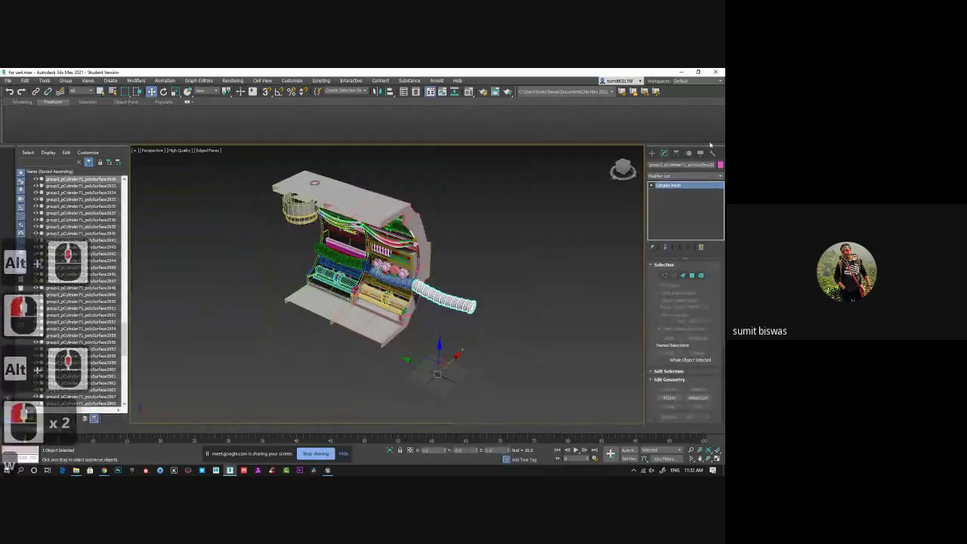
click(677, 160)
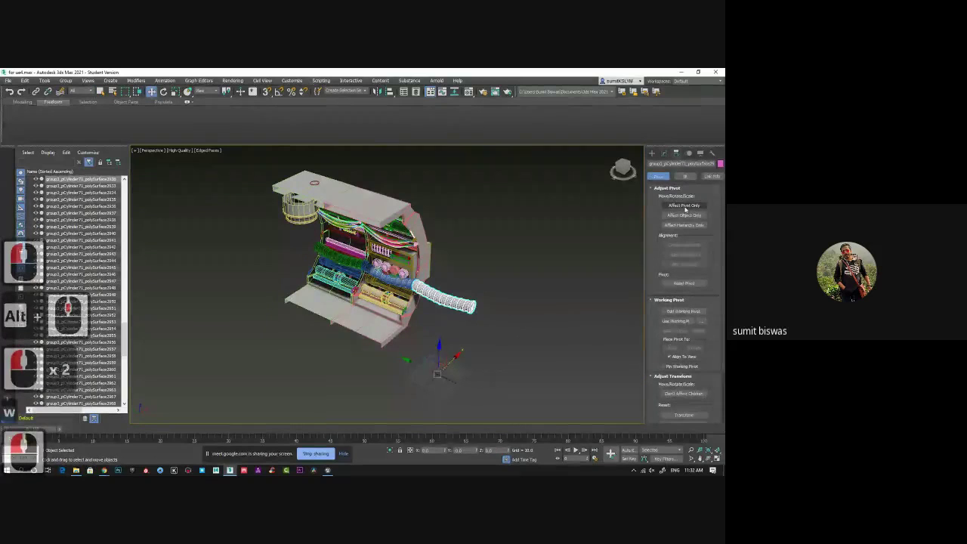
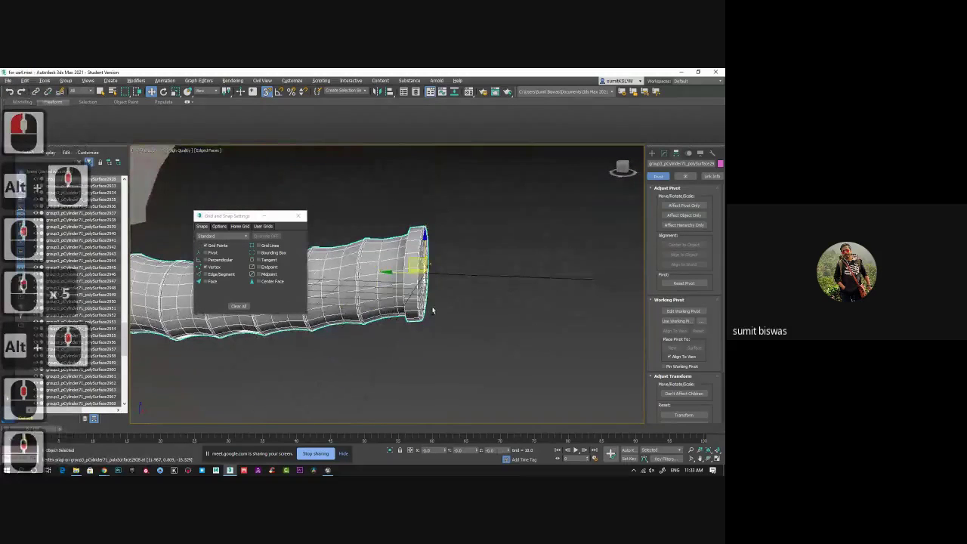
middle_click(439, 278)
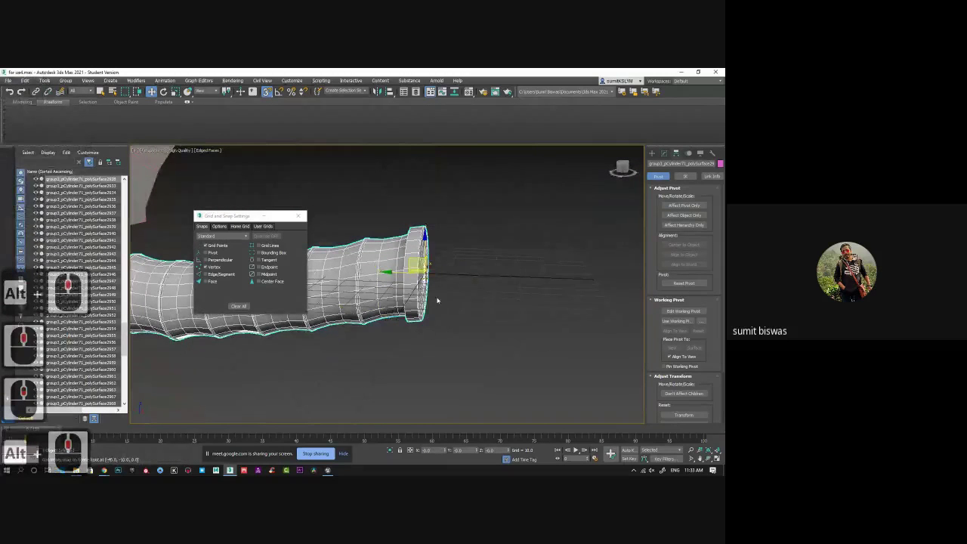
middle_click(406, 288)
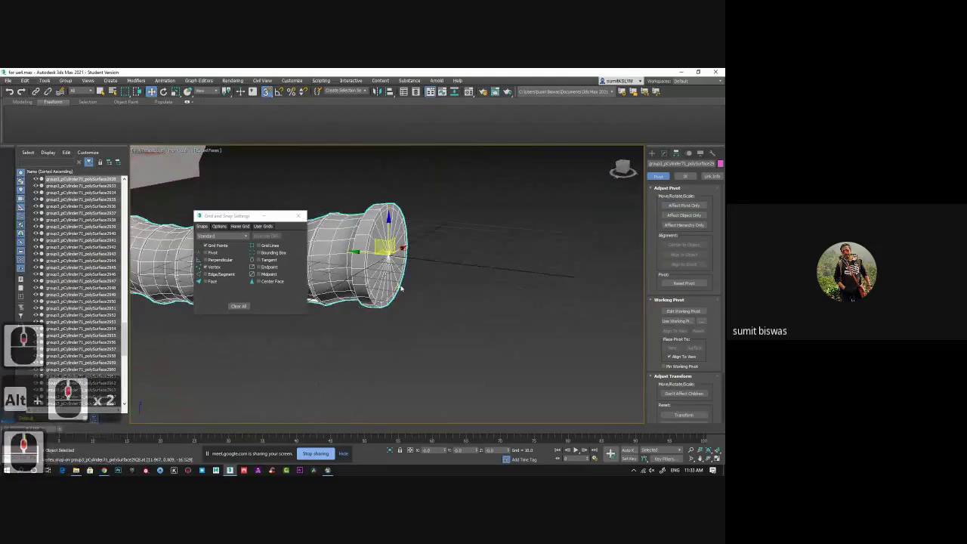
middle_click(626, 173)
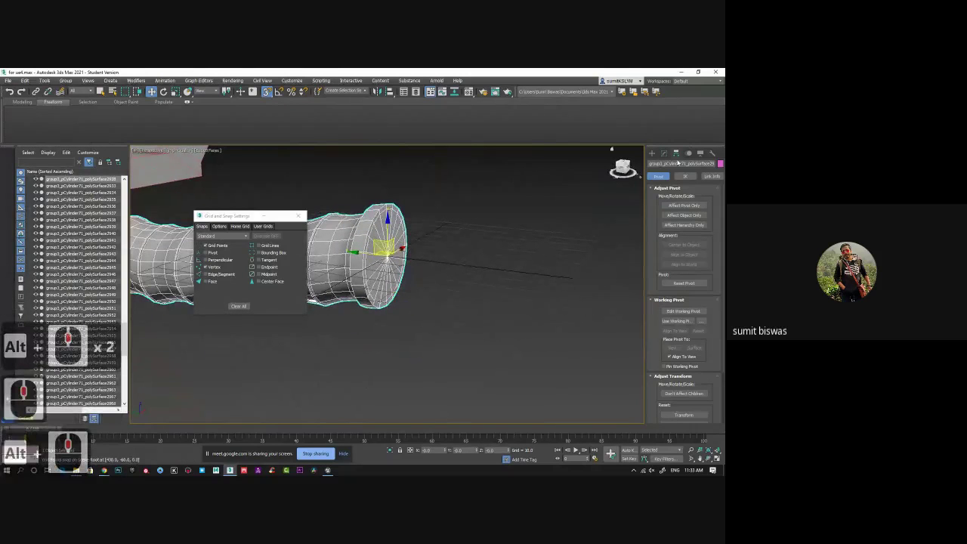
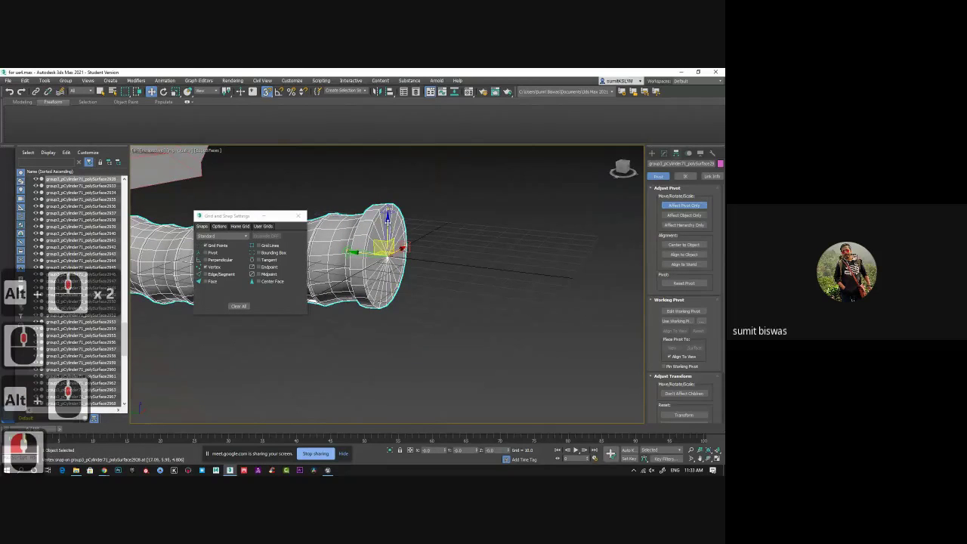
click(416, 310)
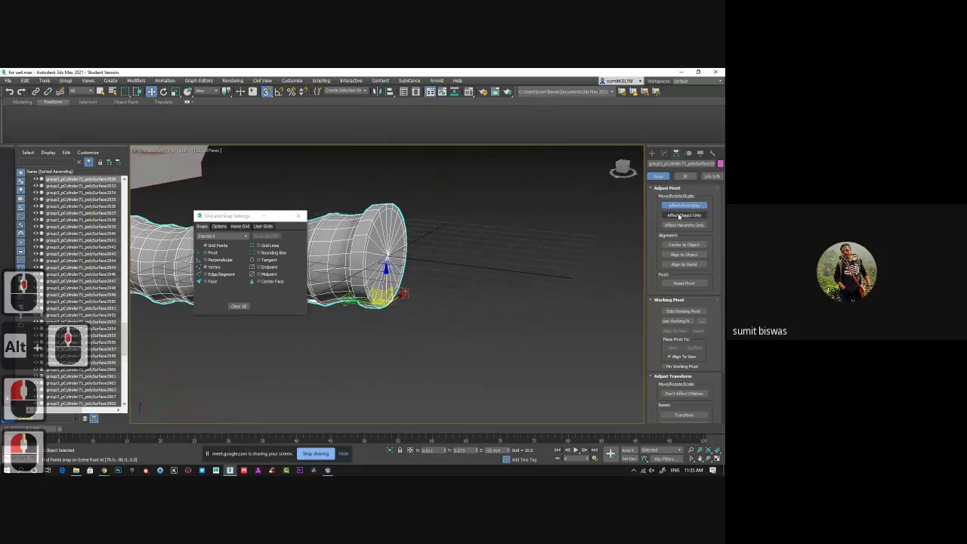
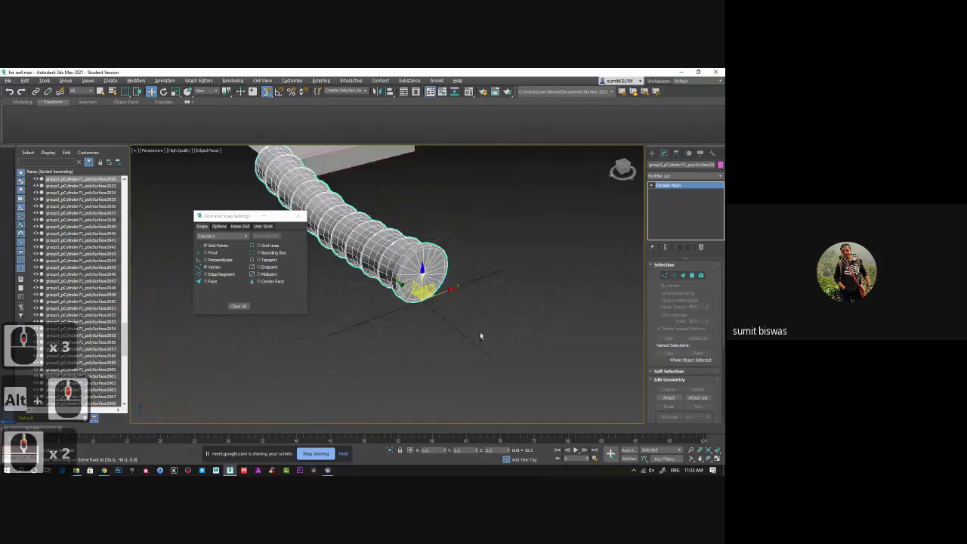
middle_click(491, 314)
middle_click(421, 269)
middle_click(479, 309)
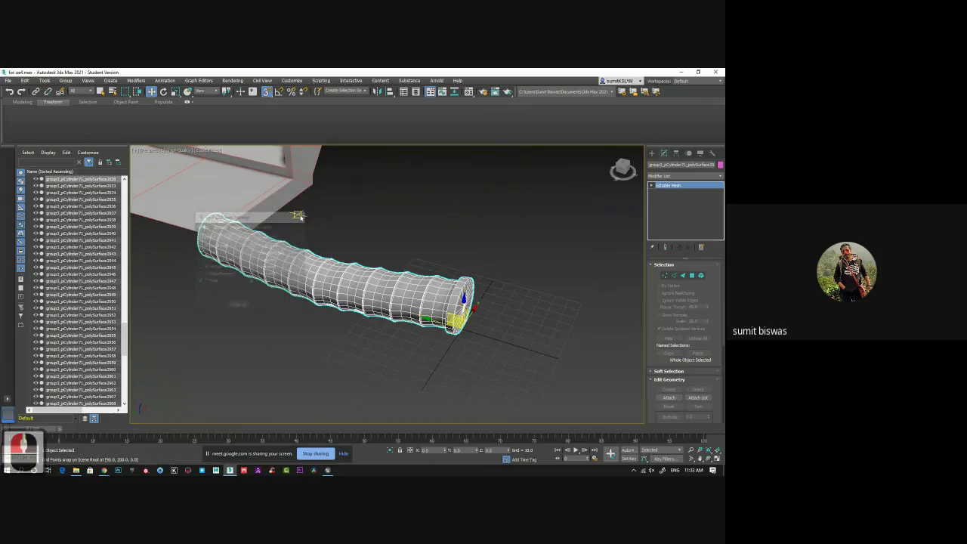
click(25, 189)
middle_click(25, 189)
middle_click(28, 113)
click(13, 91)
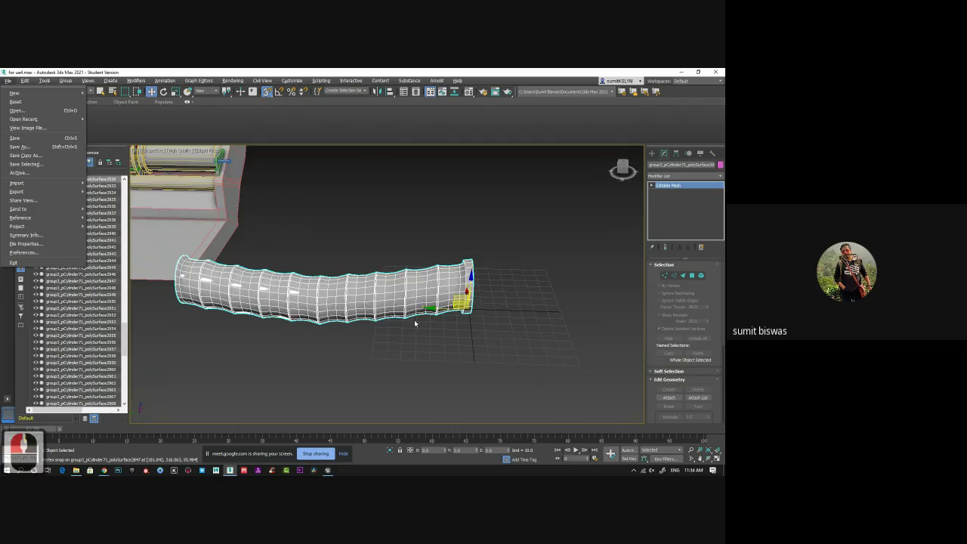
click(25, 189)
middle_click(25, 189)
click(65, 161)
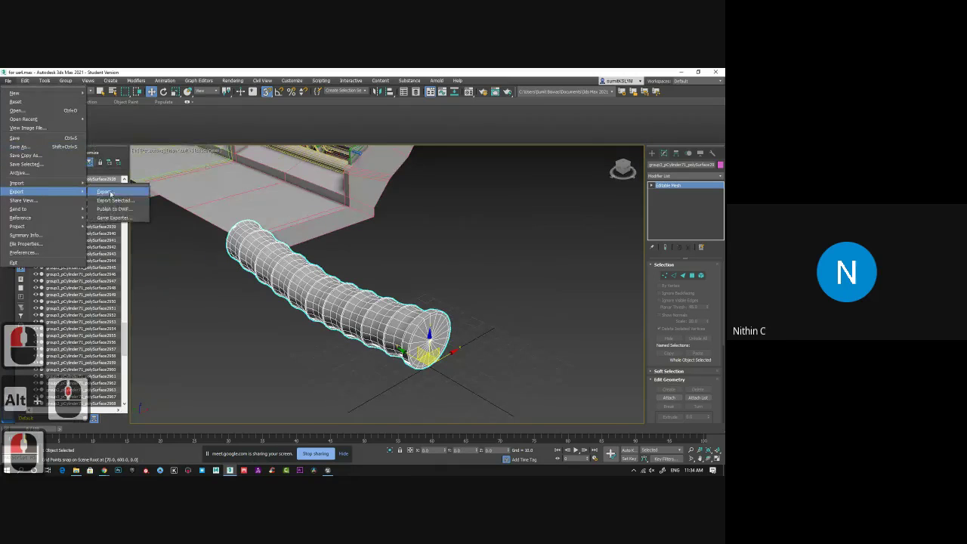
click(120, 205)
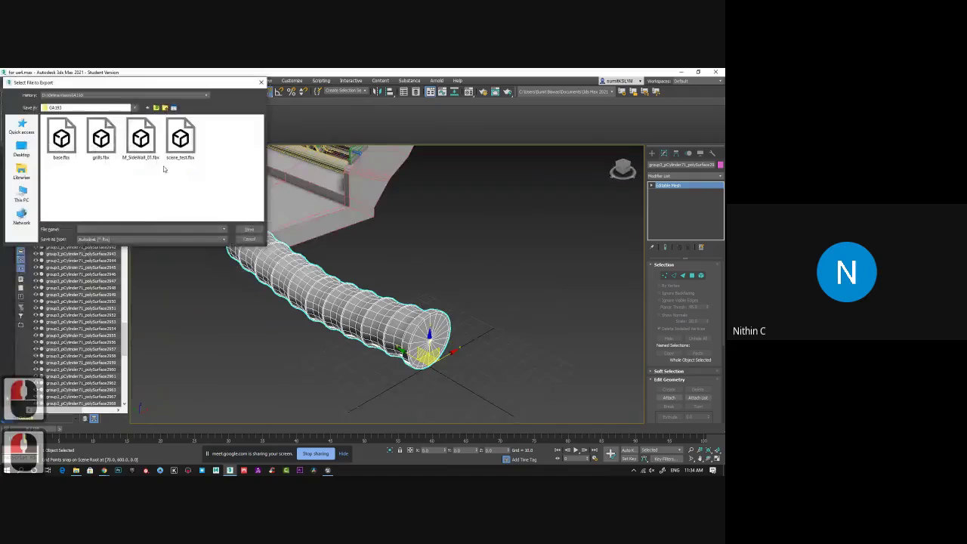
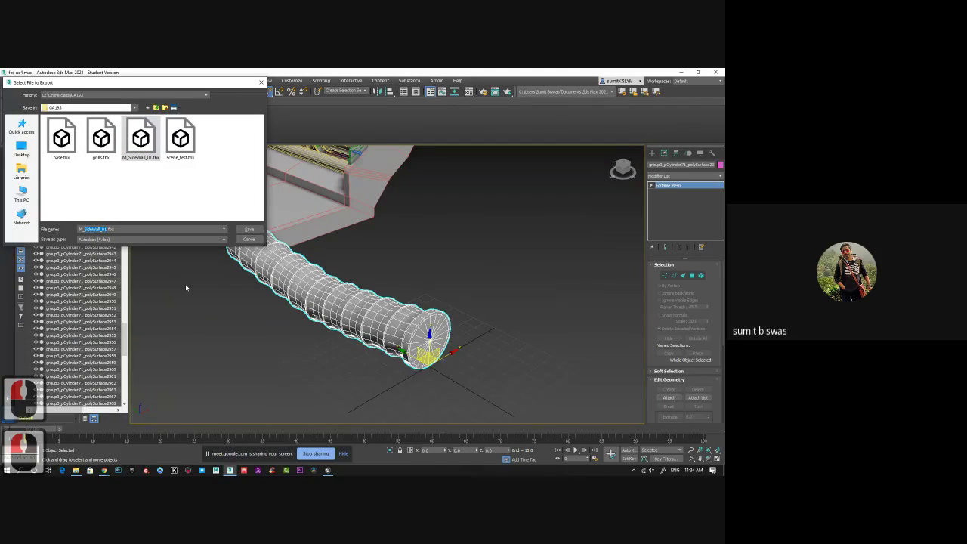
click(189, 286)
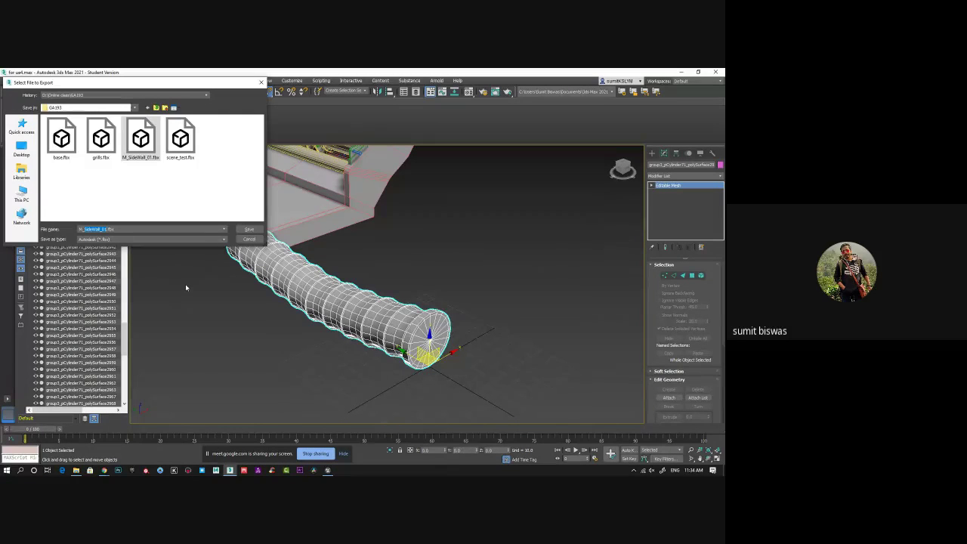
text(or)
click(188, 286)
text(ang)
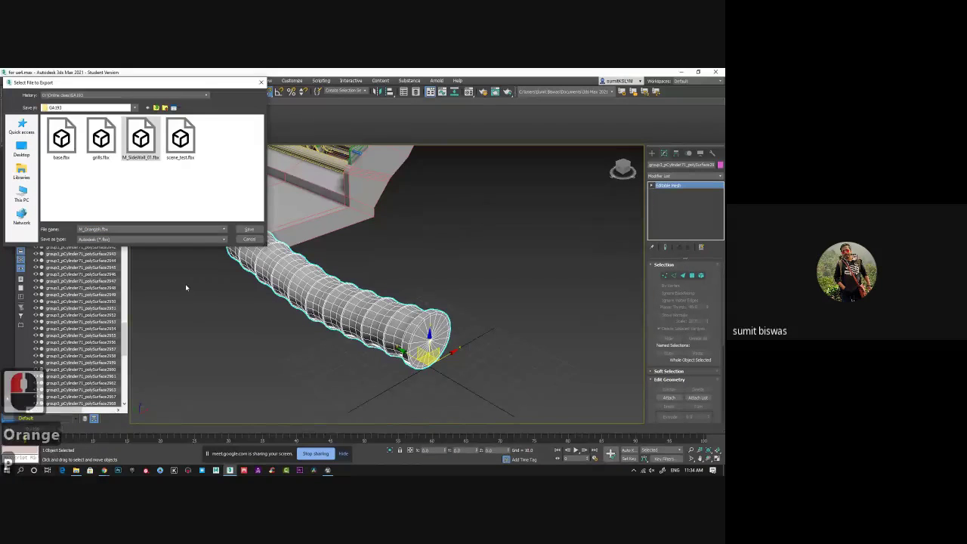
text(ioBackpe)
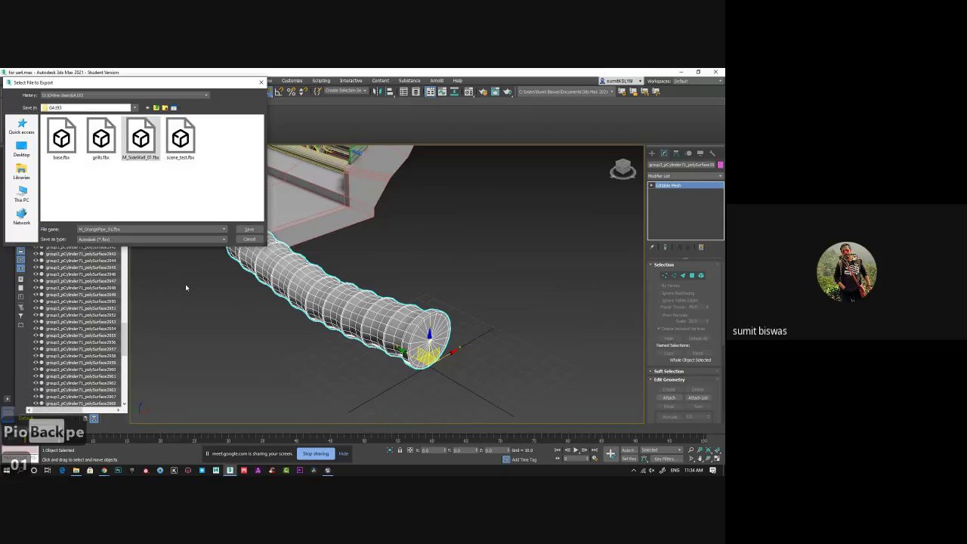
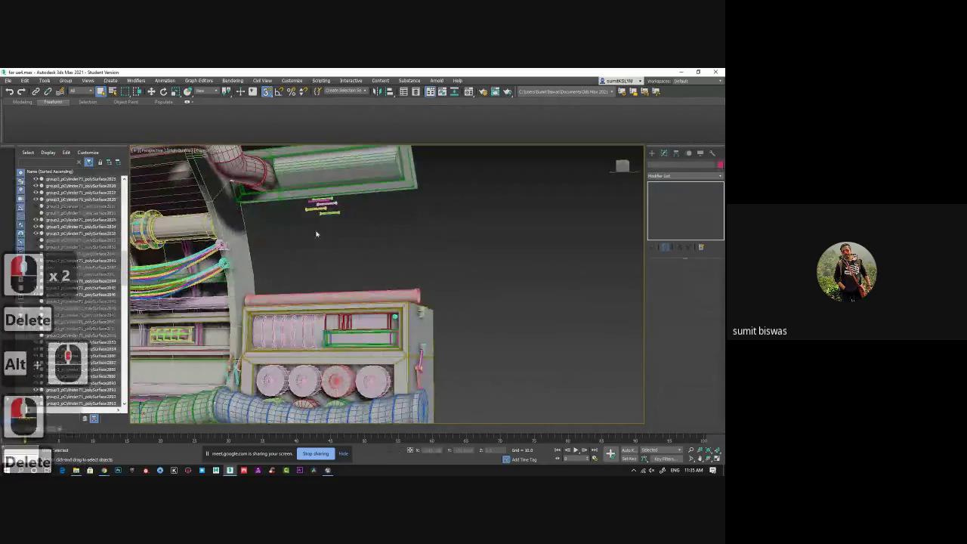
Step: Delete the small stray bone helpers above the cabinet and reframe on the cabinet
click(330, 203)
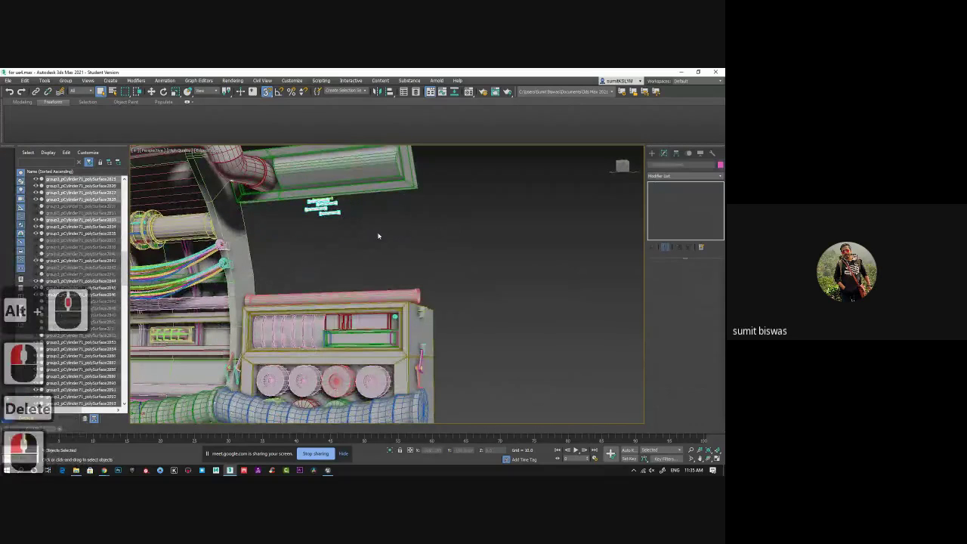
key(Delete)
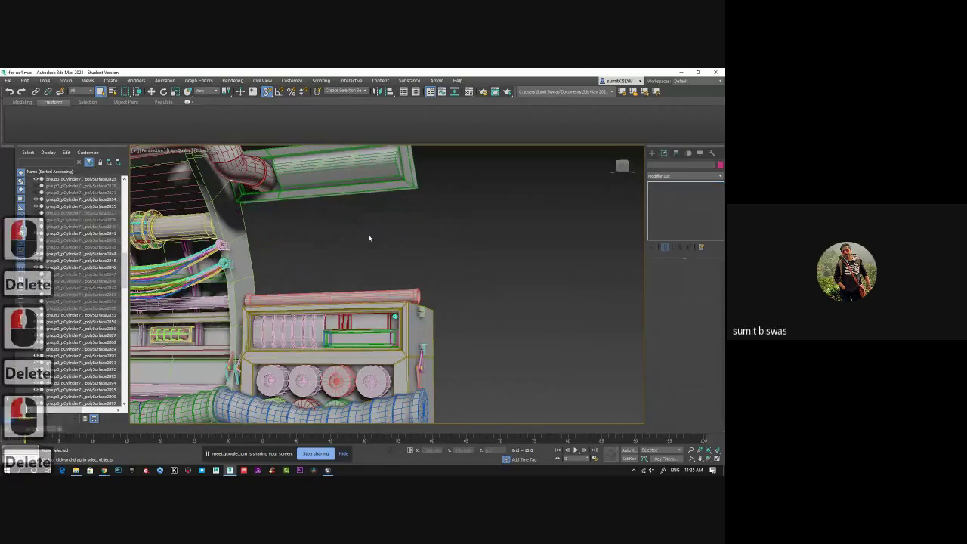
key(Delete)
middle_click(346, 271)
middle_click(354, 276)
middle_click(361, 236)
middle_click(378, 258)
Step: Select the tunnel wall cabinet piece and remove another stray object beside it
click(386, 277)
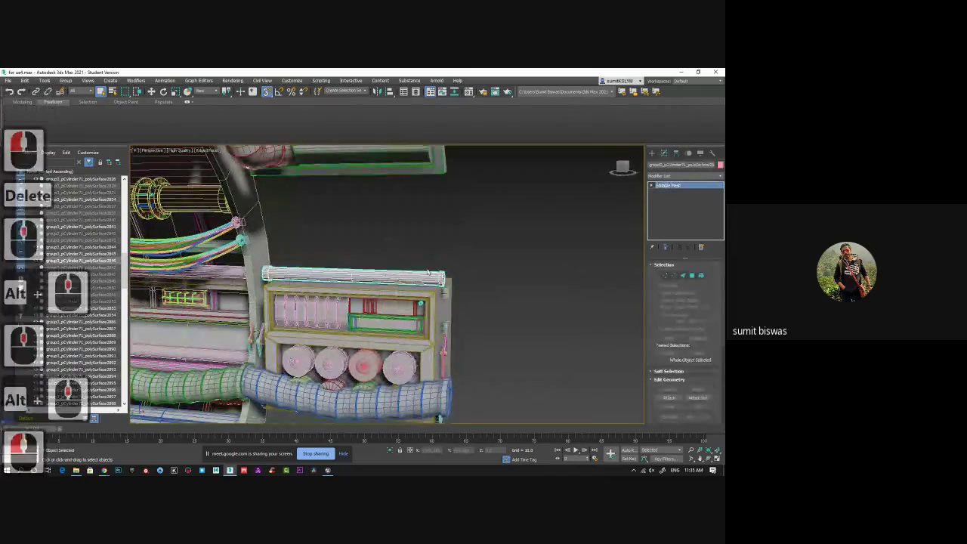
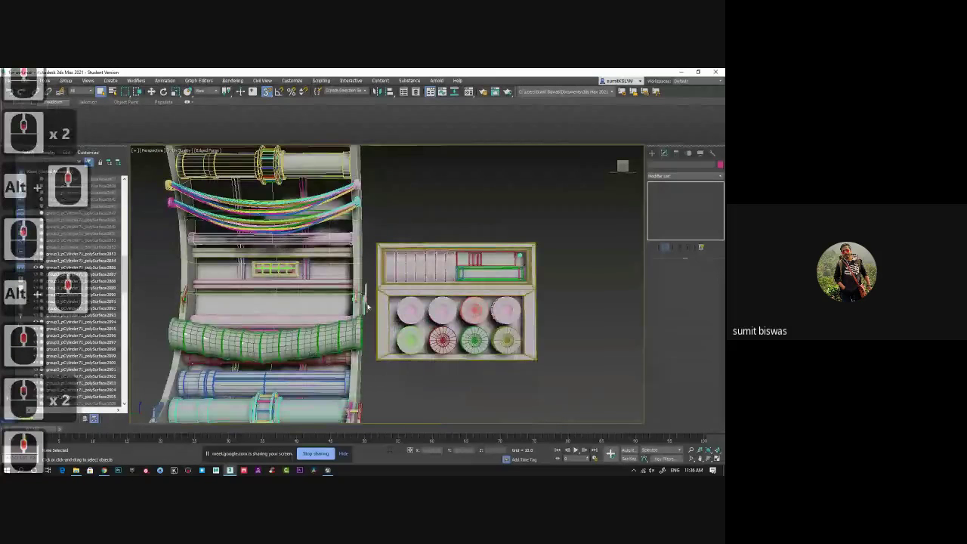
click(368, 298)
key(Delete)
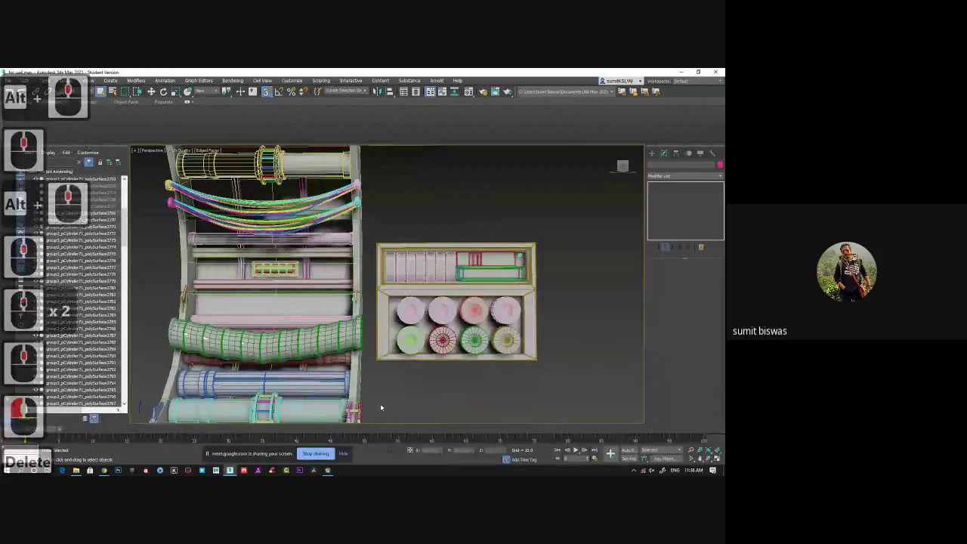
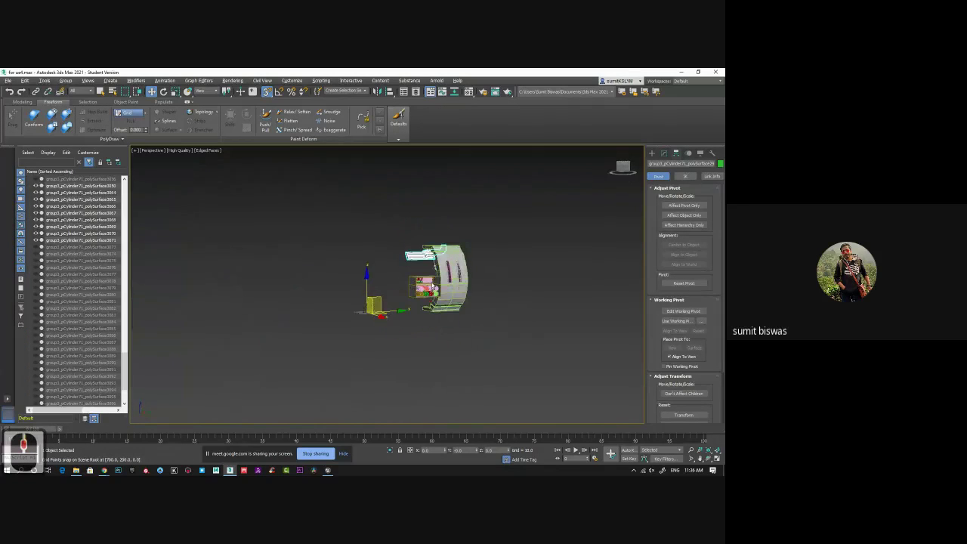
Step: Orbit around the bent pipe and bracket piece to check its corner pivot
middle_click(430, 259)
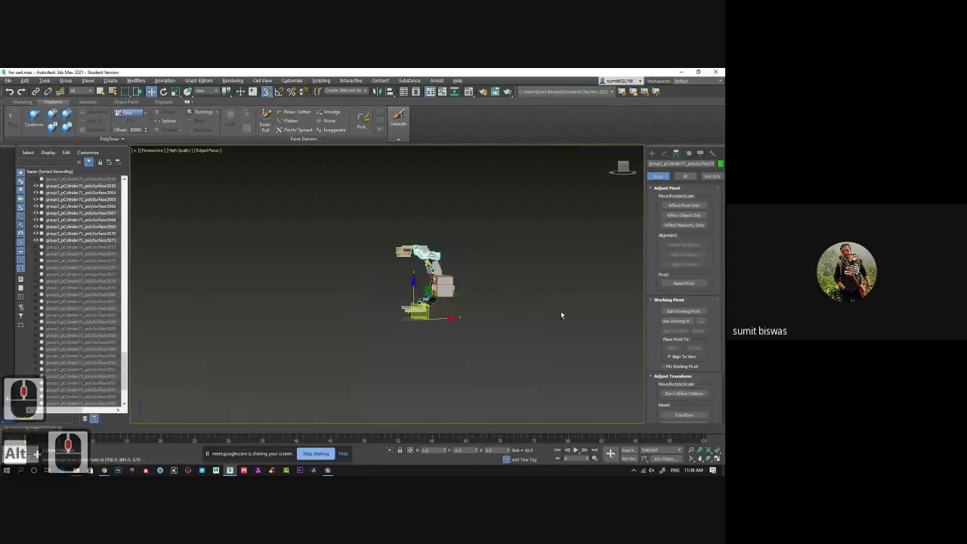
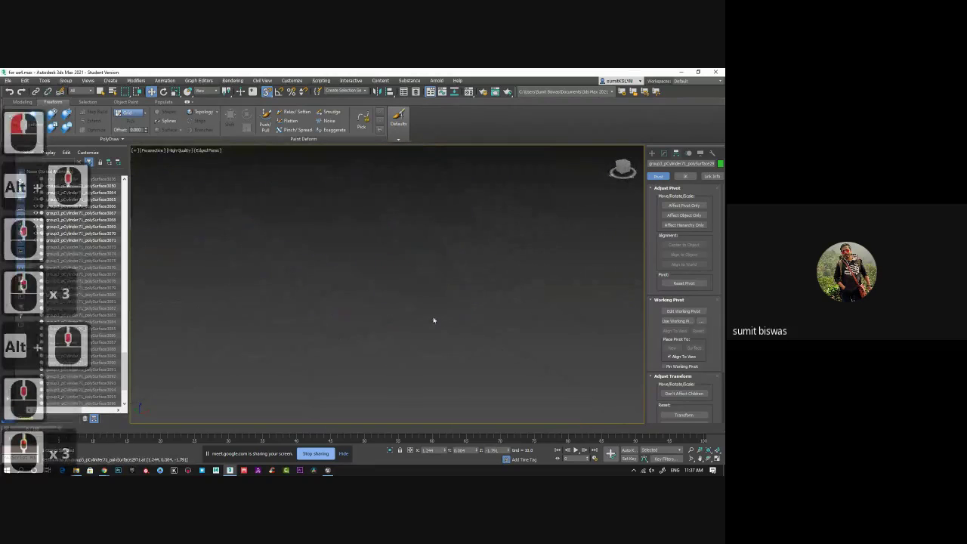
middle_click(437, 317)
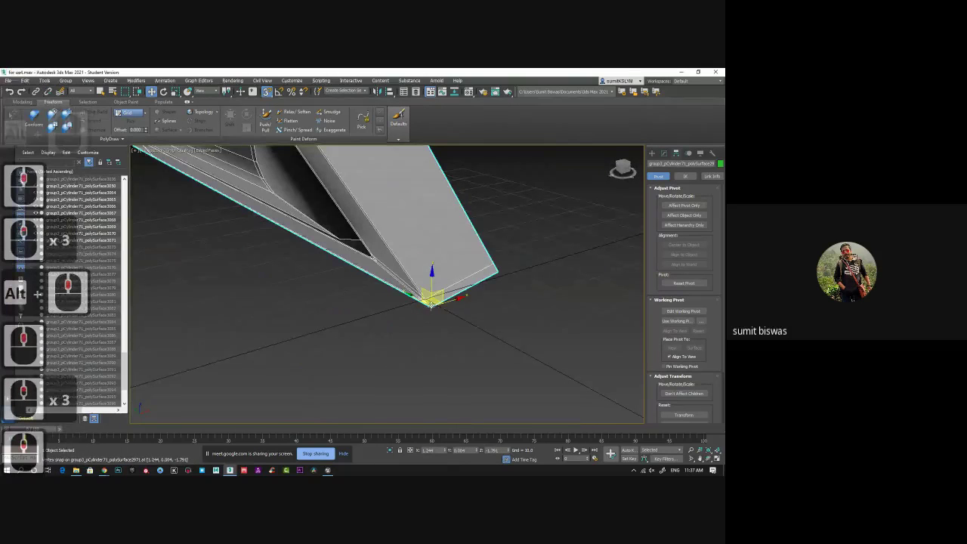
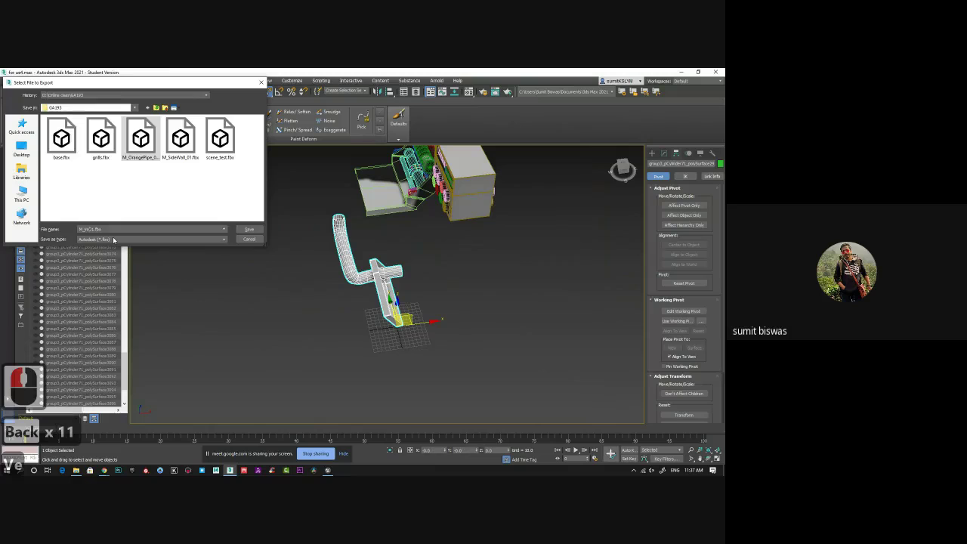
Step: Enter the bent pipe piece's export file name in the Select File to Export dialog
text(ent)
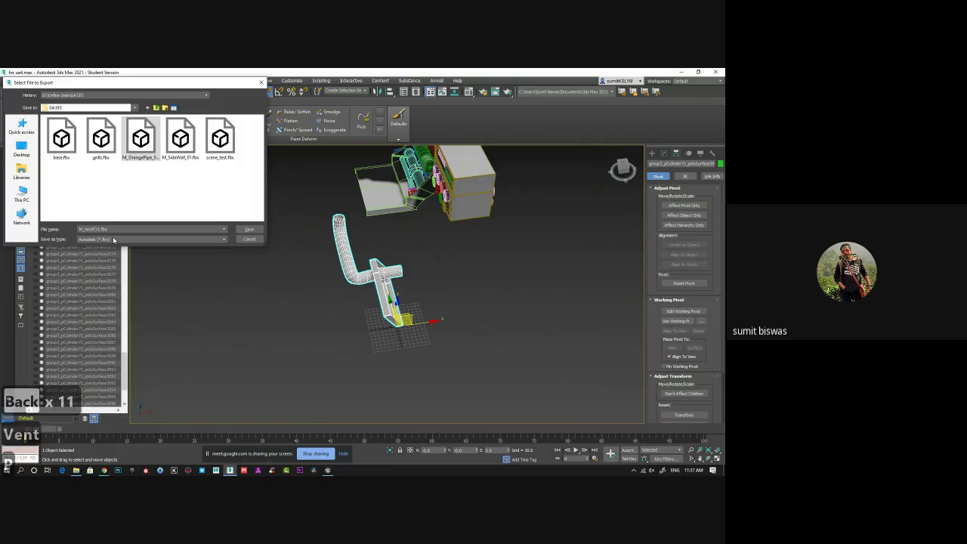
text(ipe)
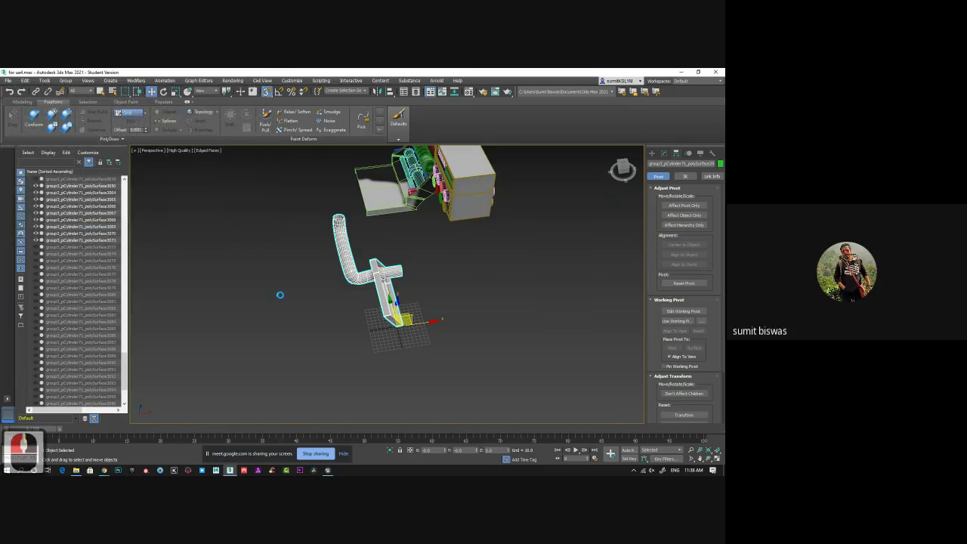
Step: Hide the exported bent pipe piece via its right-click options
double_click(412, 374)
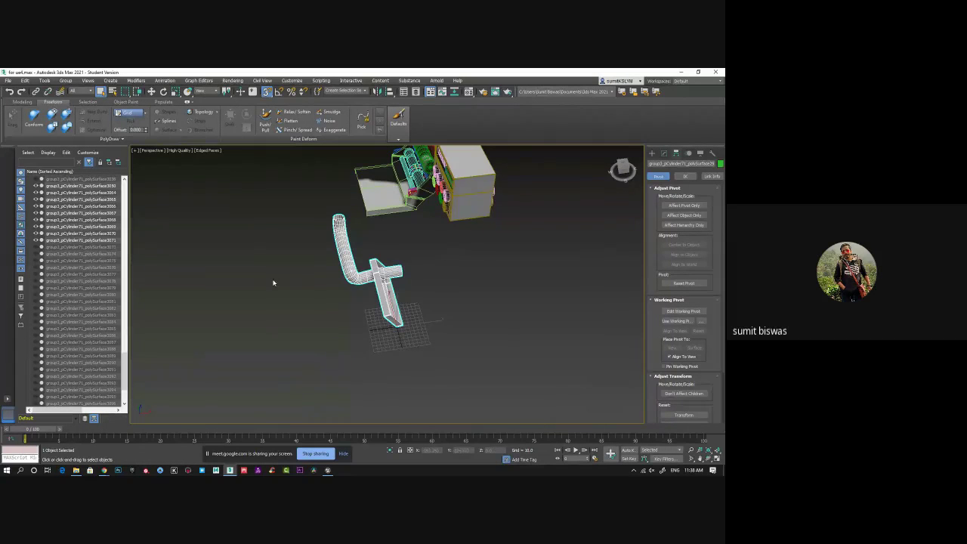
click(373, 309)
middle_click(372, 308)
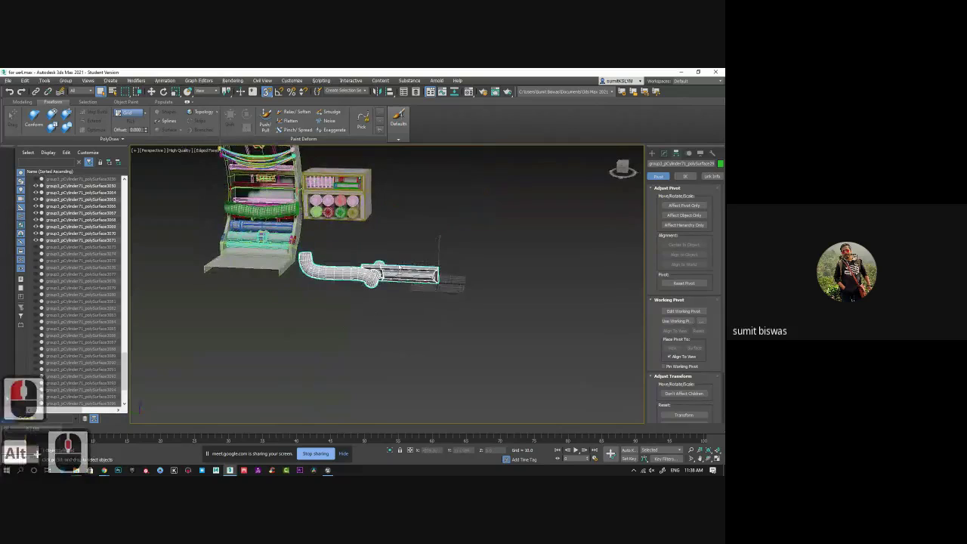
right_click(402, 270)
click(420, 246)
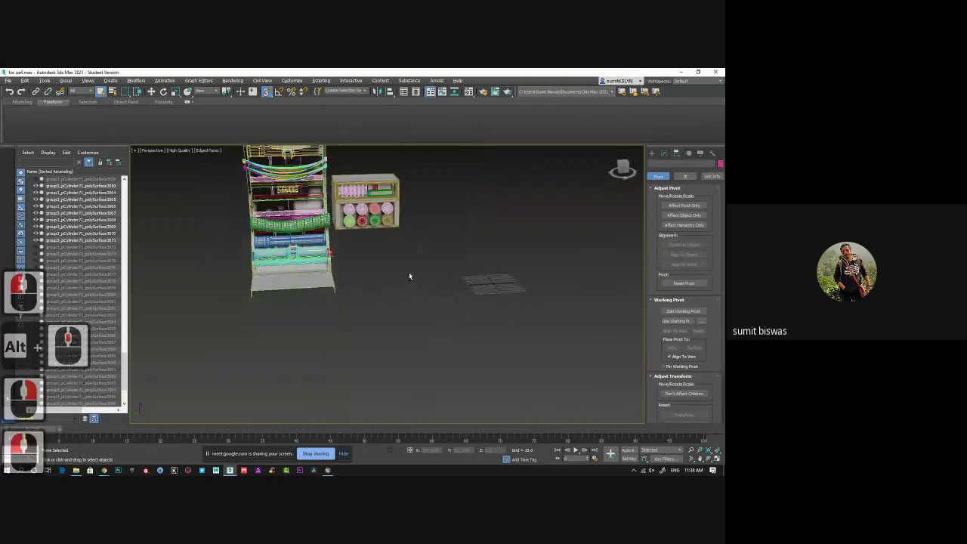
Step: Frame the shelving area and select the small cabinet box with round canisters
middle_click(405, 246)
middle_click(420, 301)
middle_click(419, 293)
click(452, 296)
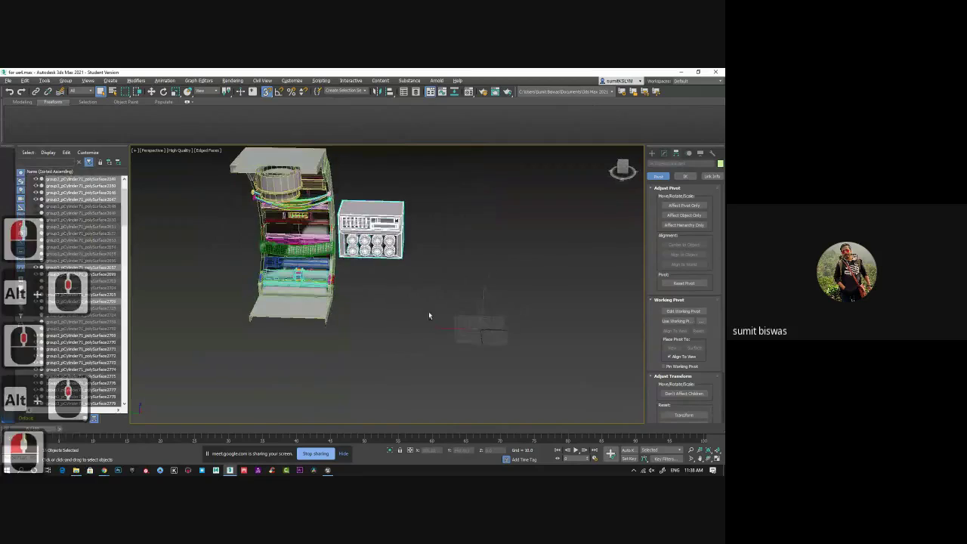
middle_click(433, 316)
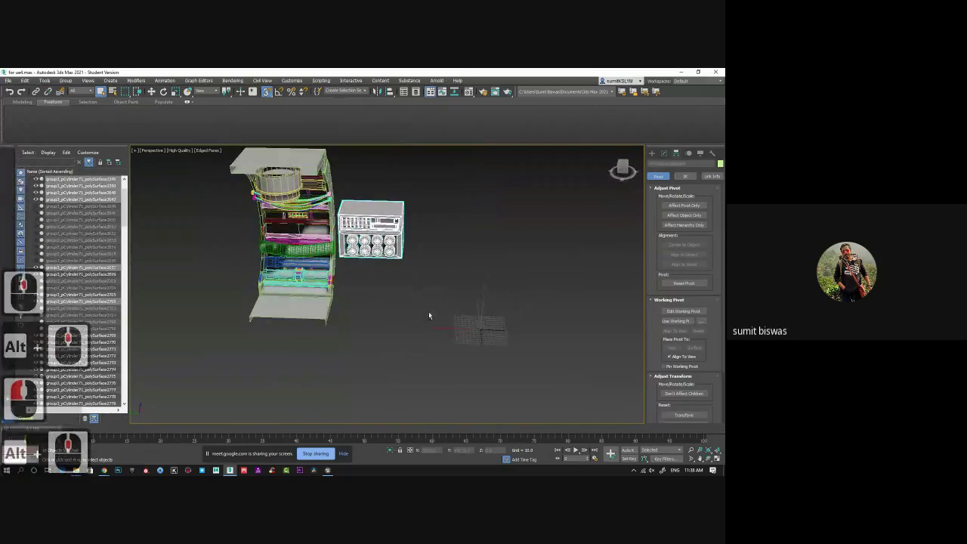
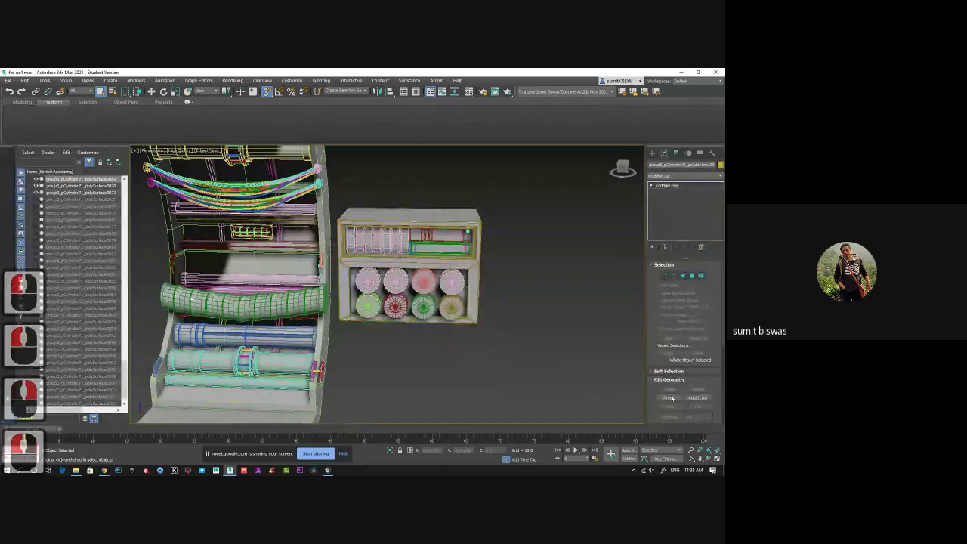
Step: Zero the cabinet's position to the world origin and pull back to see it apart from the rack
double_click(673, 397)
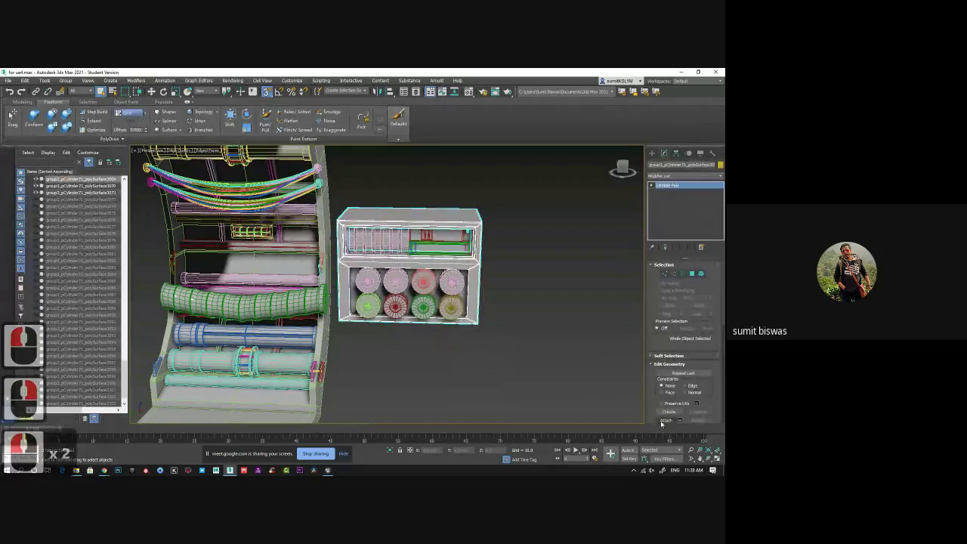
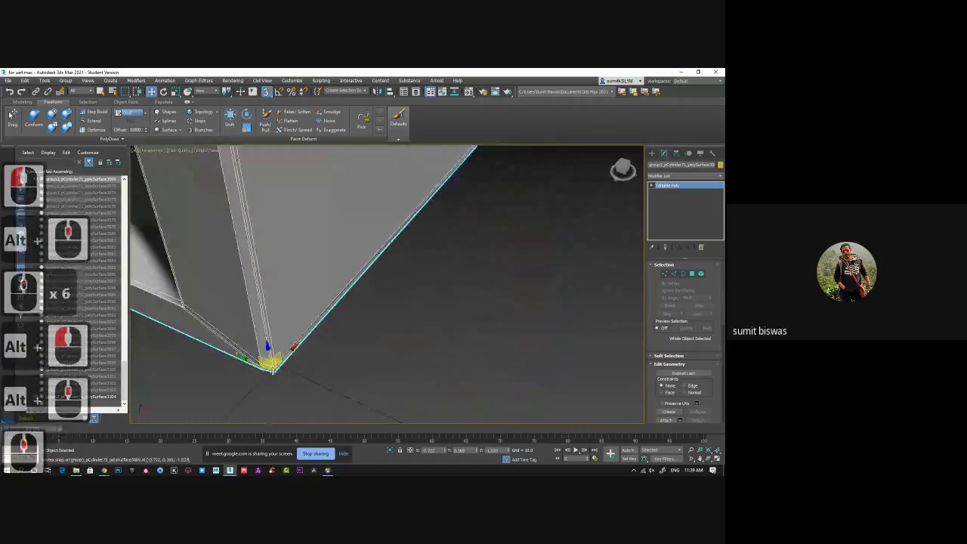
click(12, 114)
middle_click(11, 114)
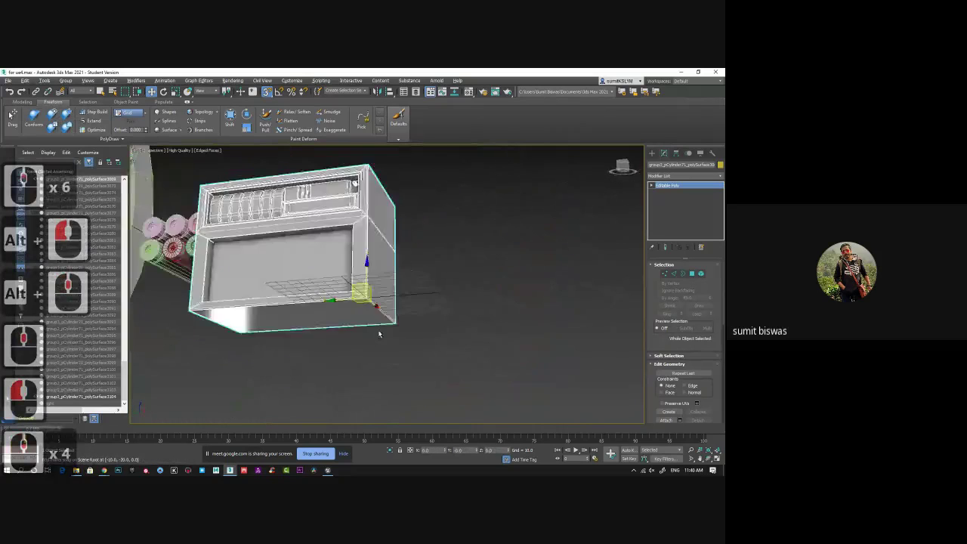
middle_click(382, 353)
middle_click(12, 115)
middle_click(11, 114)
middle_click(11, 114)
middle_click(11, 114)
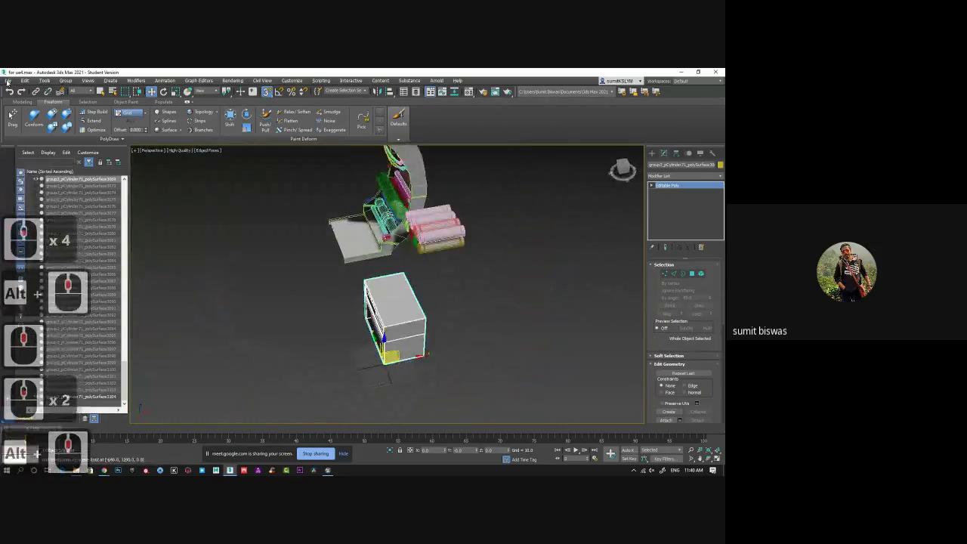
Step: Export Selected the cabinet piece, naming the file starting 'con', and save to reach FBX options
click(11, 81)
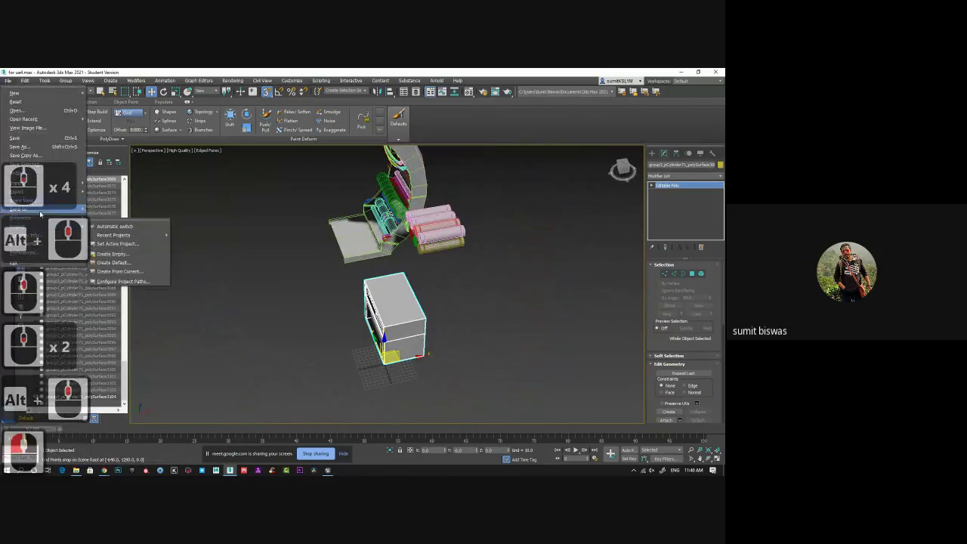
click(112, 203)
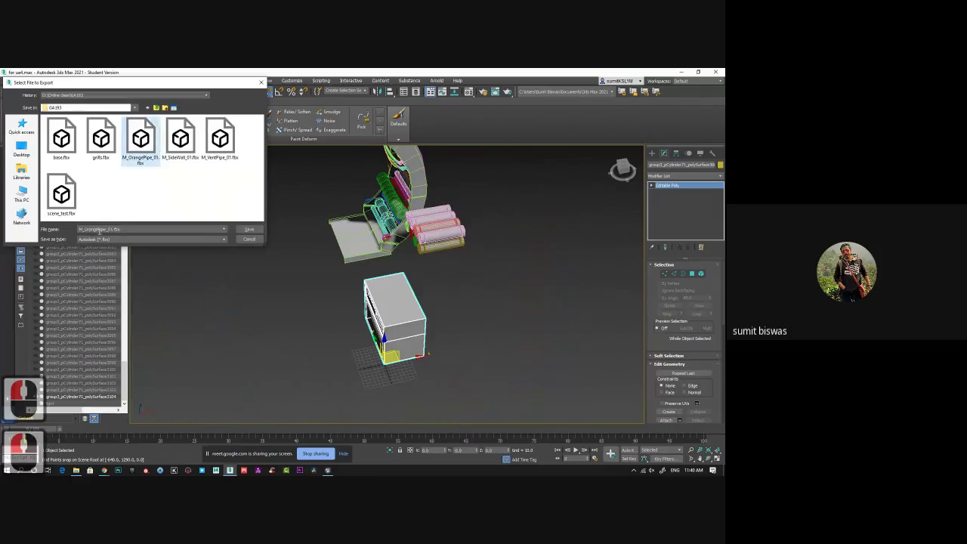
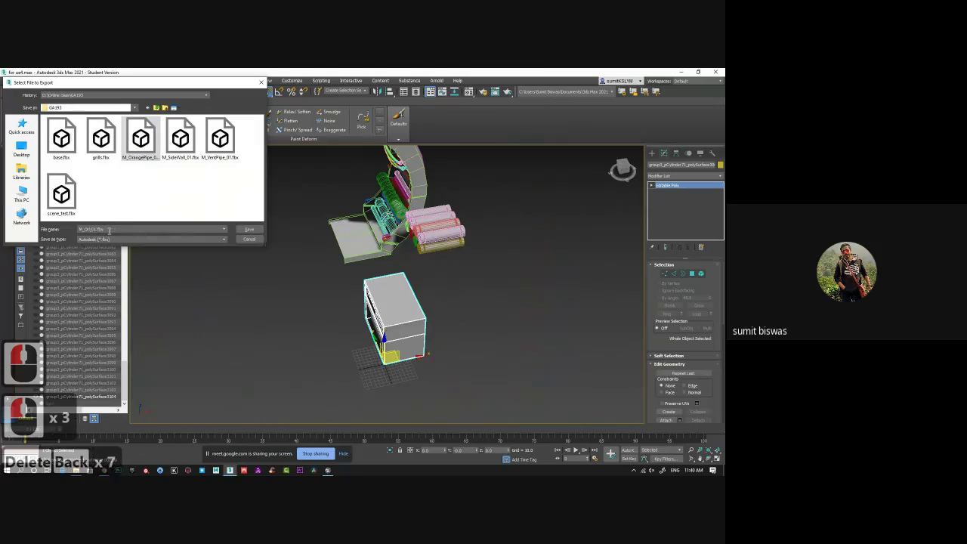
key(BackSpace)
key(c)
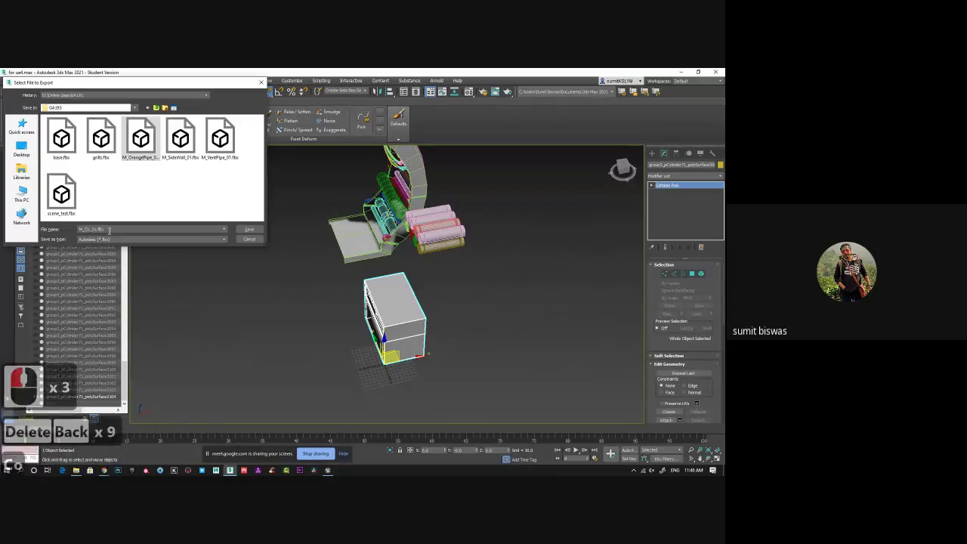
text(con)
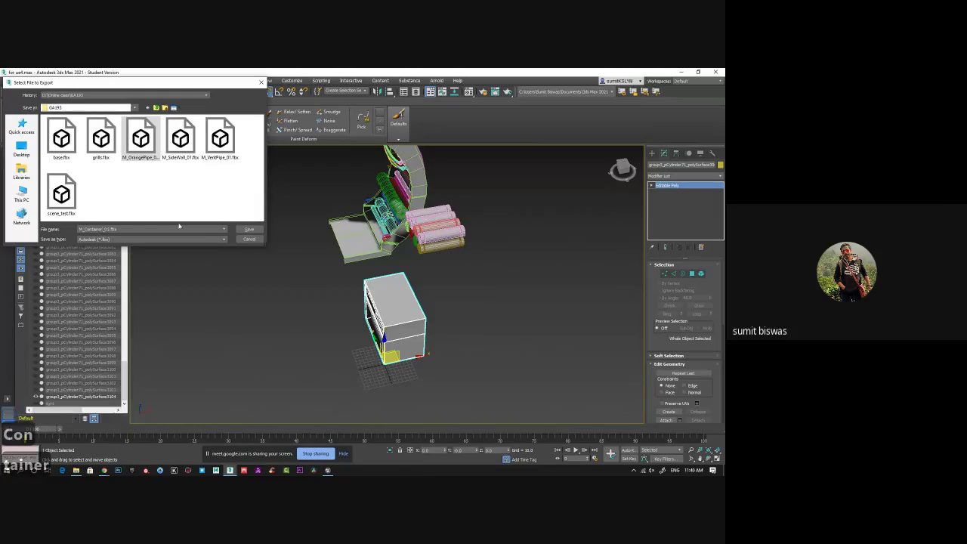
click(375, 331)
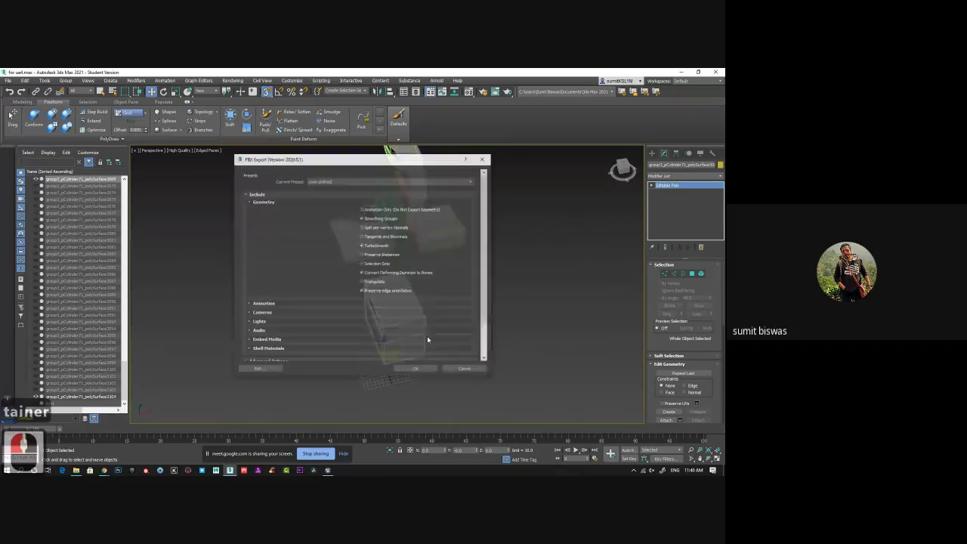
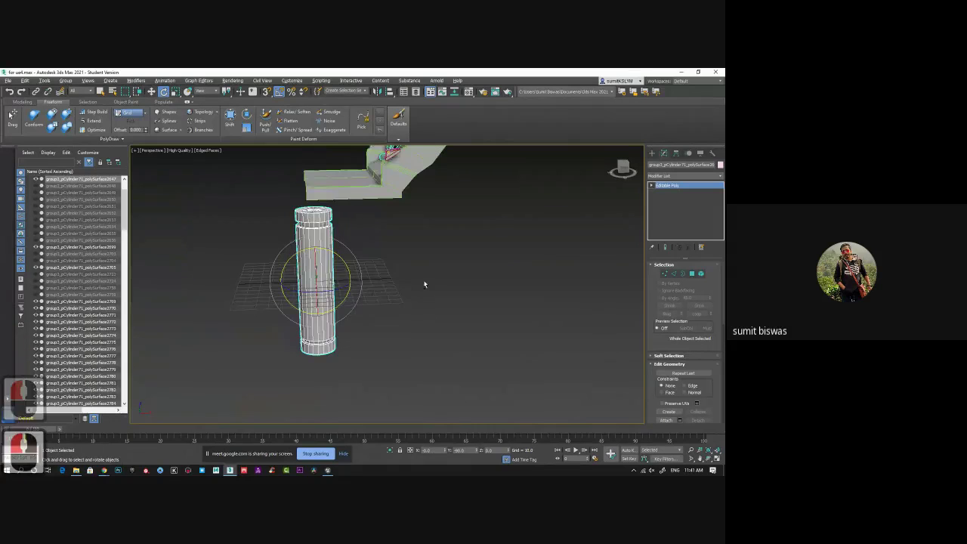
Step: Select the standing cylinder piece and switch to the Move tool on it
click(425, 277)
middle_click(425, 277)
key(w)
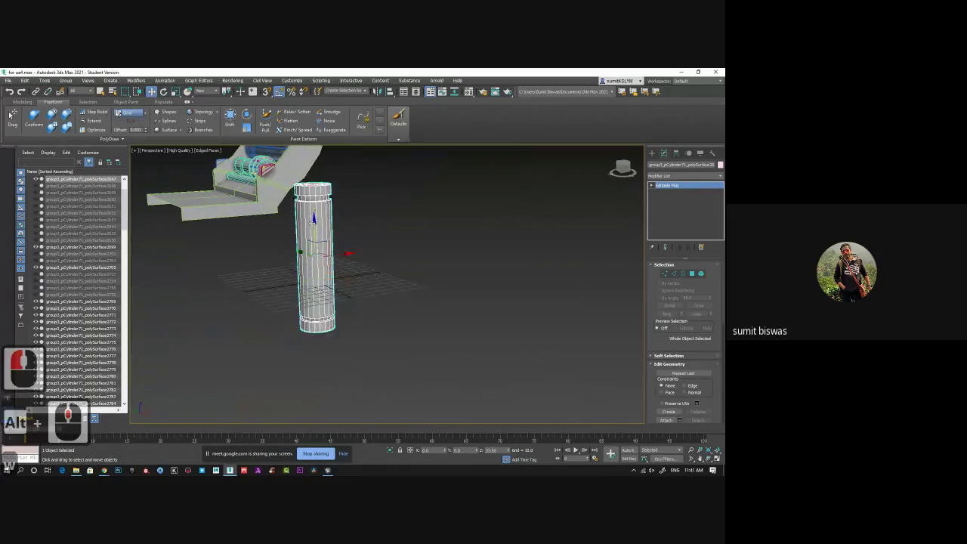
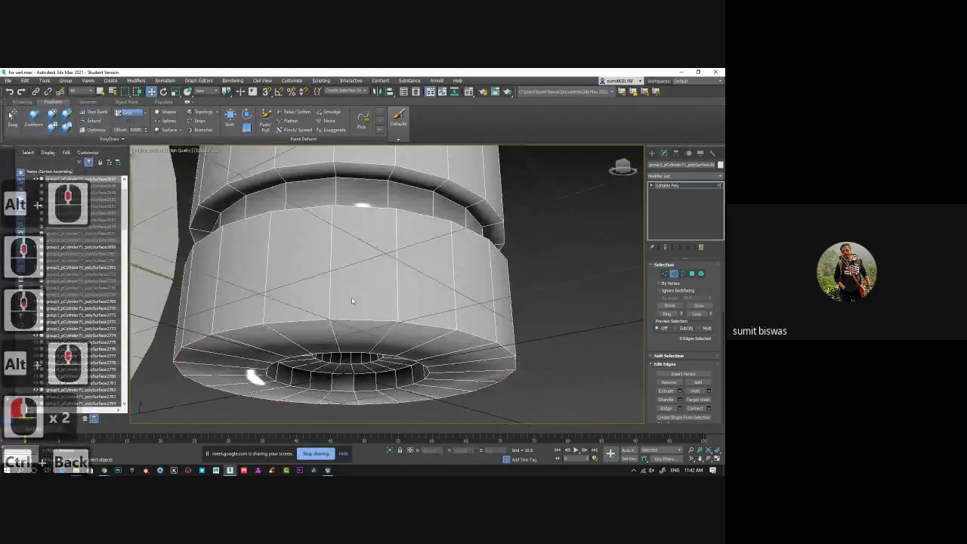
Step: Undo the recent moves back to the cylinder's selected edge ring
key(ctrl+z)
key(ctrl+z)
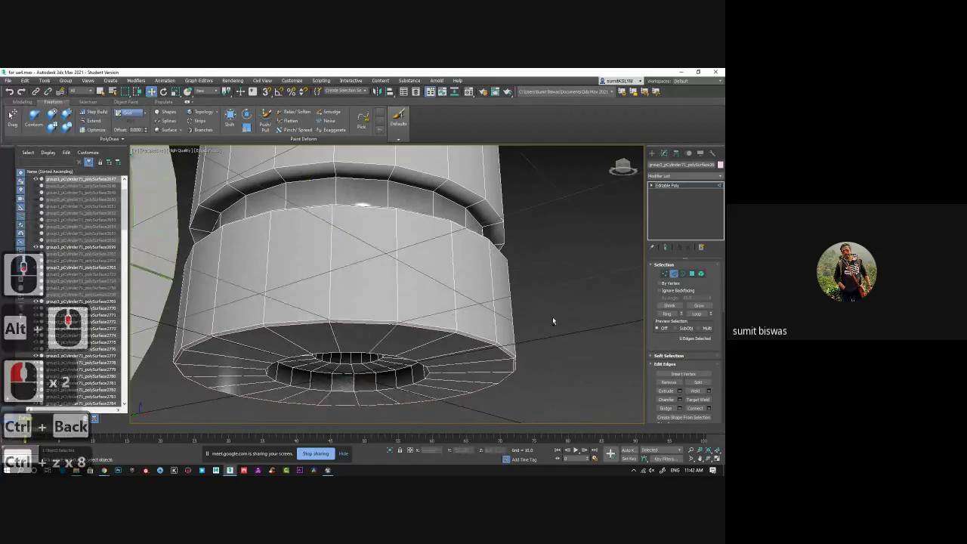
key(ctrl+z)
key(ctrl+z)
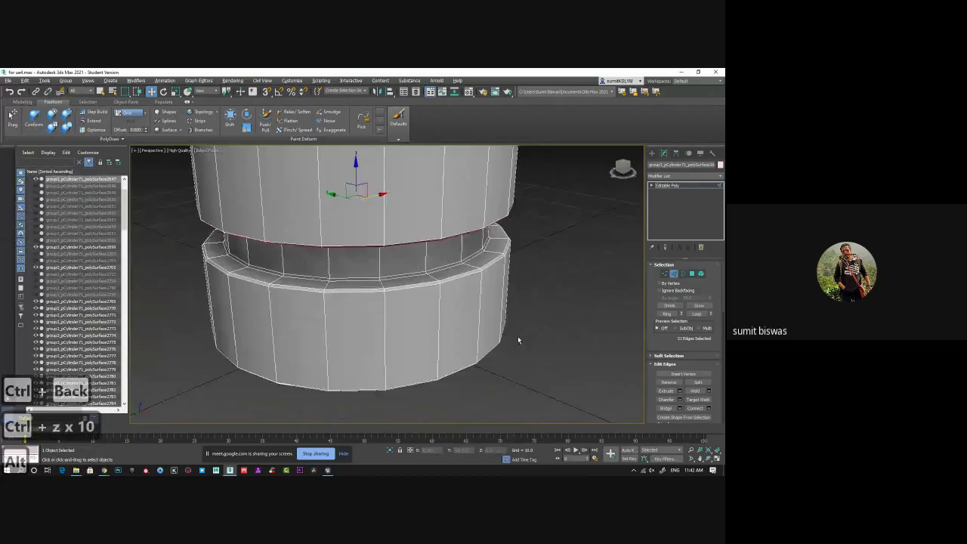
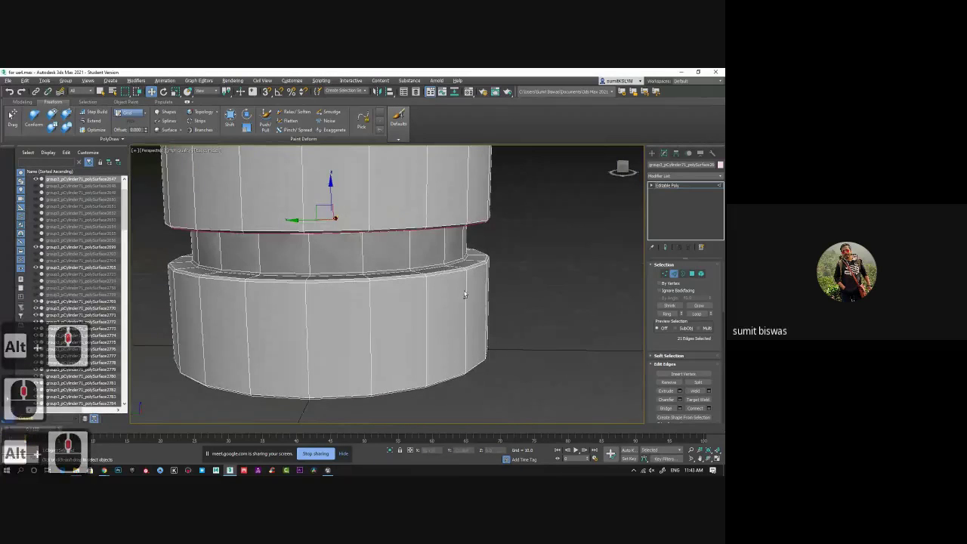
Step: Maximize the viewport and frame the cylinder to inspect the edge loop from the front
key(alt+w)
key(alt+w)
middle_click(331, 284)
middle_click(370, 251)
middle_click(372, 252)
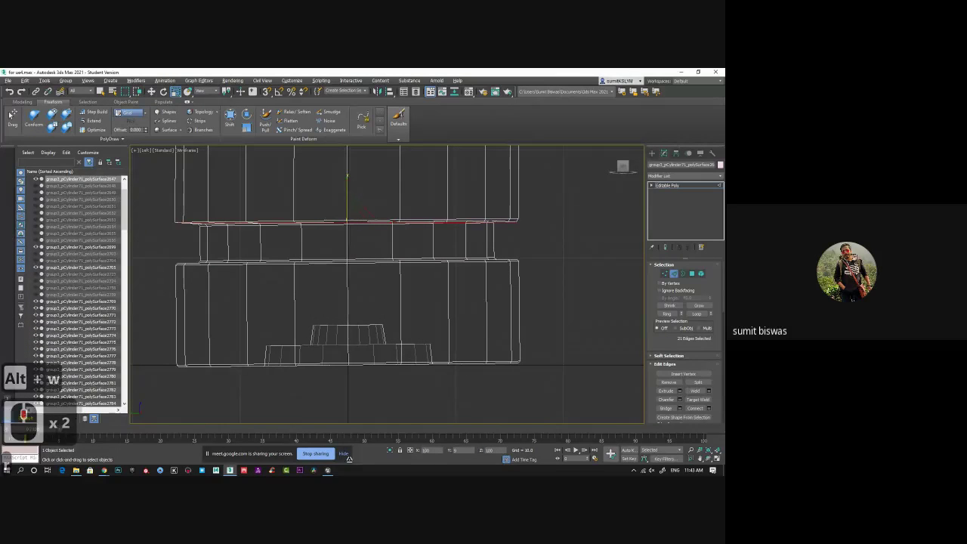
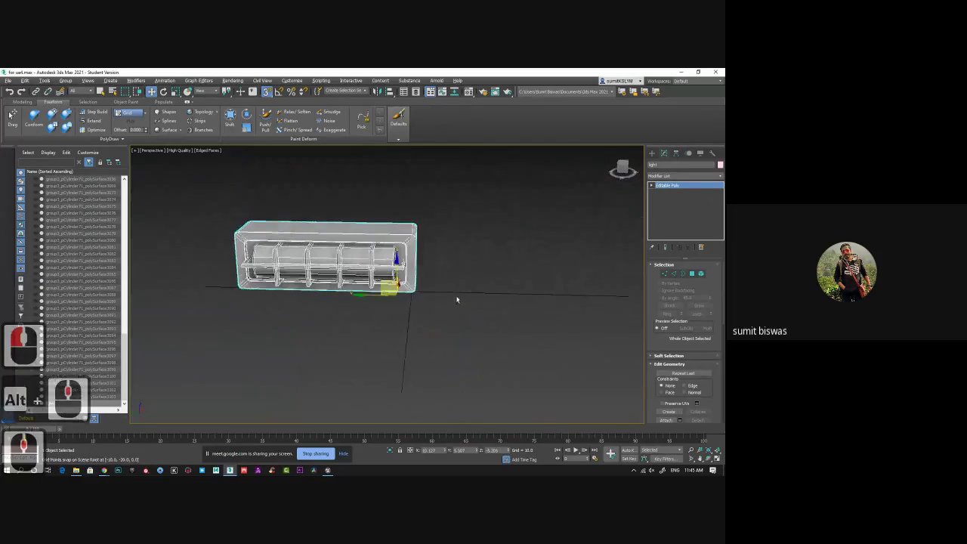
Step: Orbit around the ribbed wall section to see its back face
middle_click(479, 292)
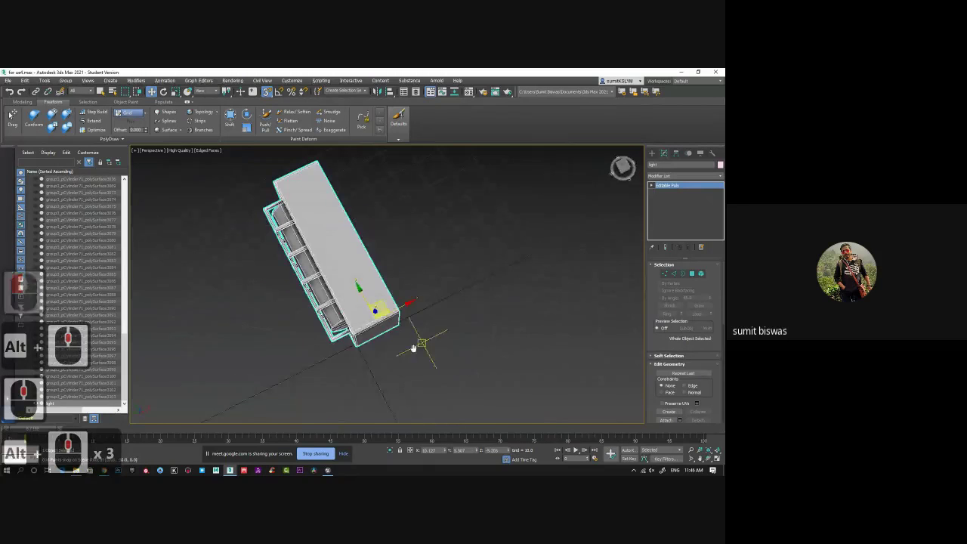
middle_click(404, 342)
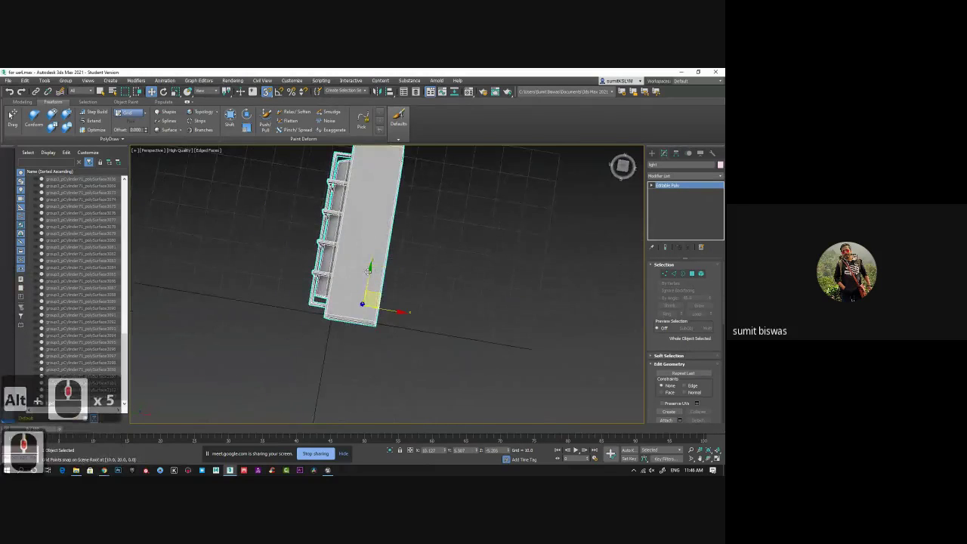
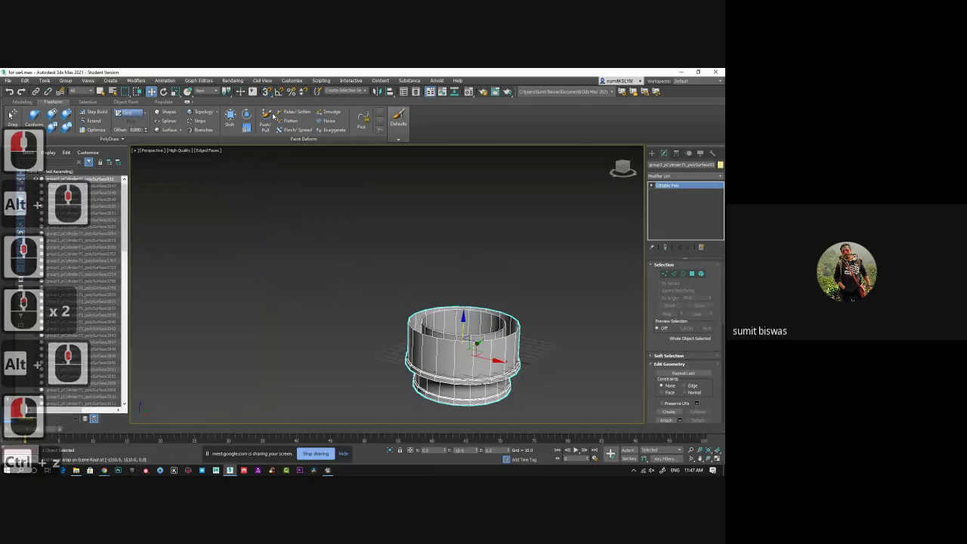
Step: Switch the viewport to a front wireframe close-up of the cylinder piece
click(276, 115)
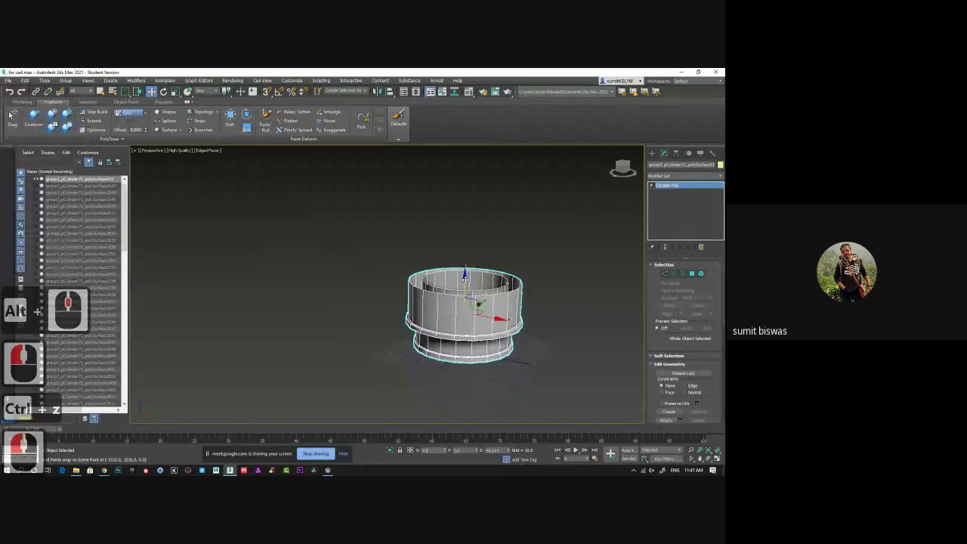
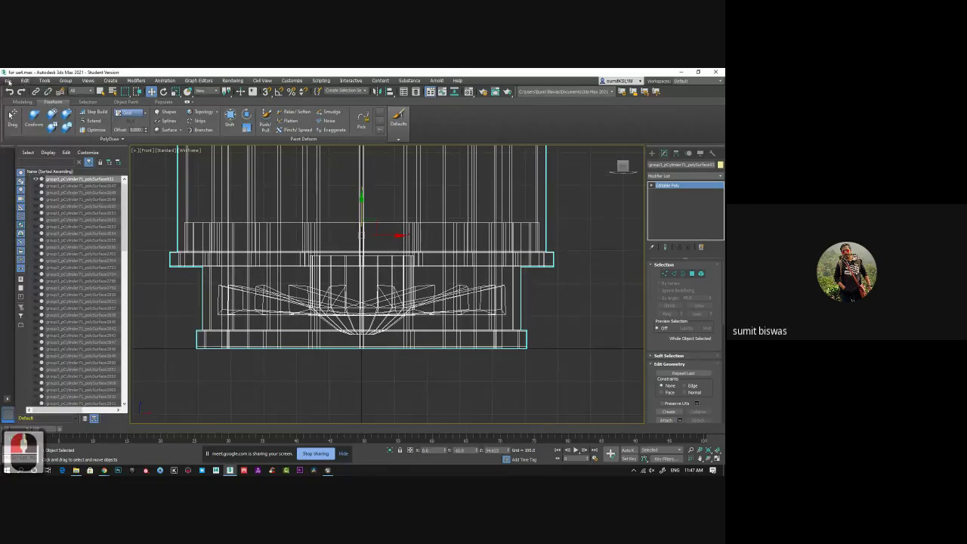
Step: Export the selected cylinder piece as an FBX, starting the motor file name 'mo'
click(18, 102)
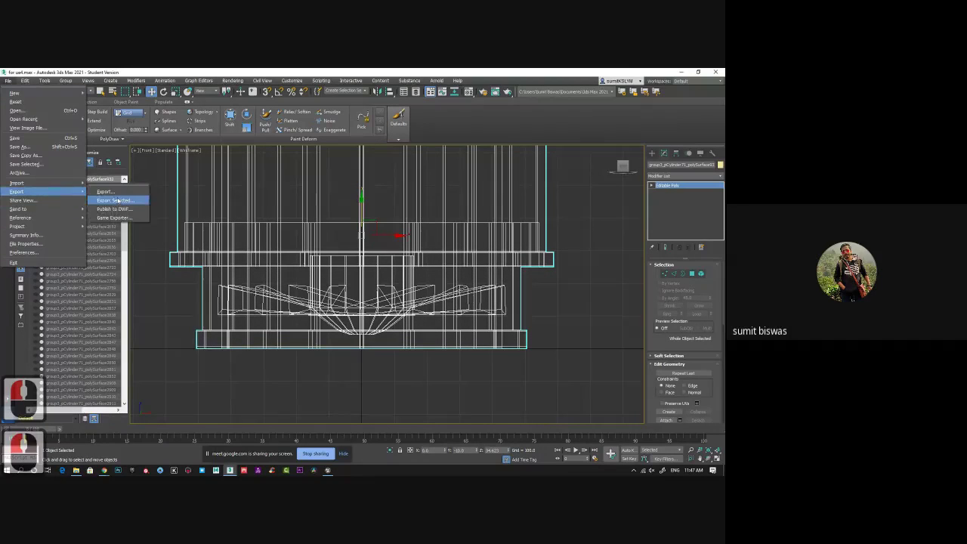
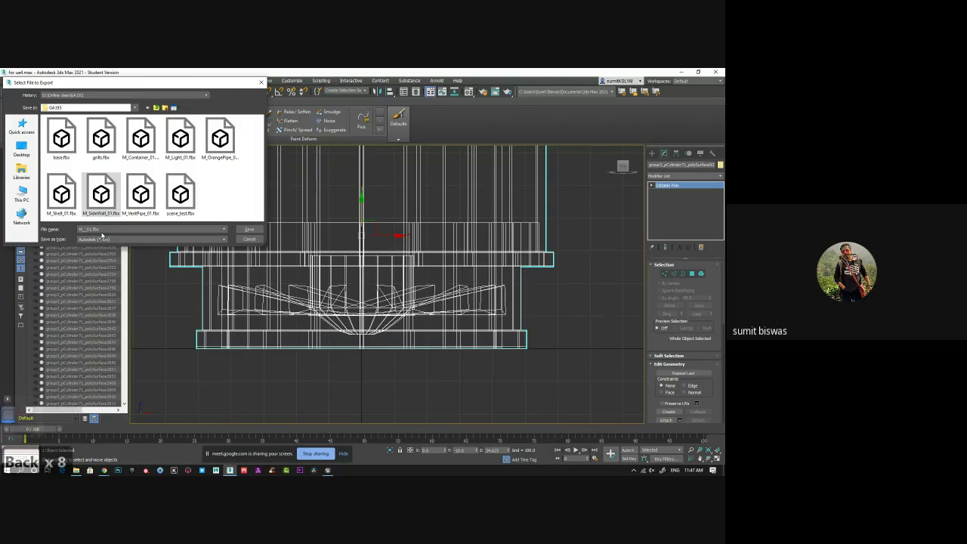
text(mo)
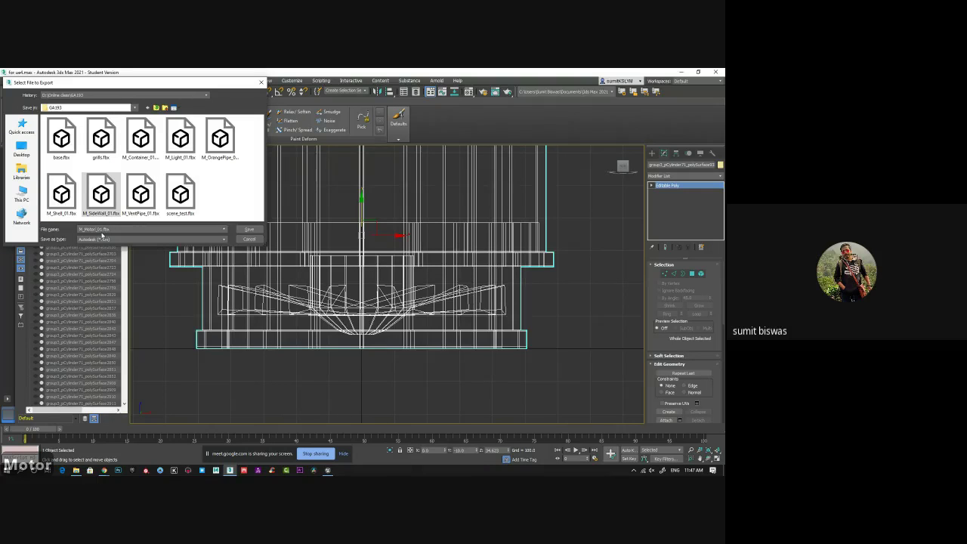
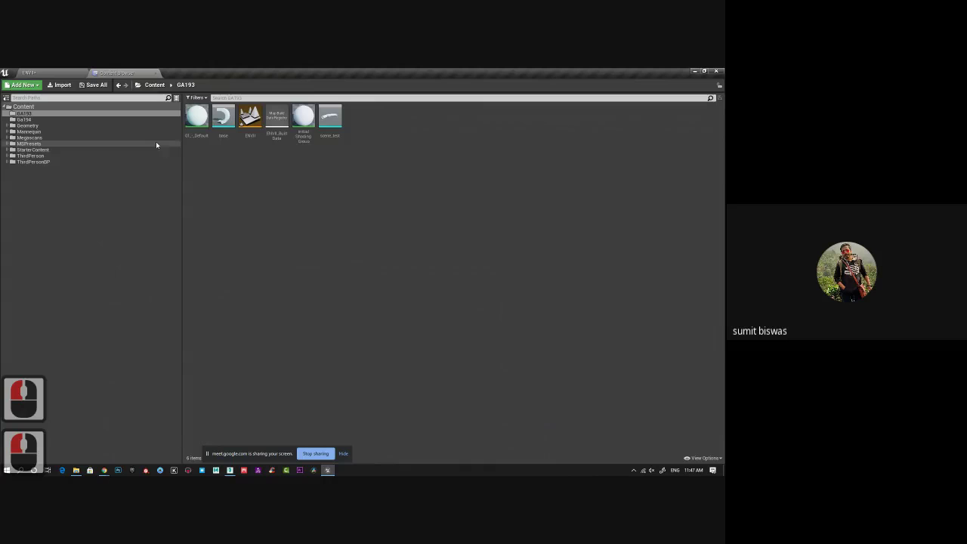
Step: Create a new folder named Mesh inside GA193
right_click(263, 165)
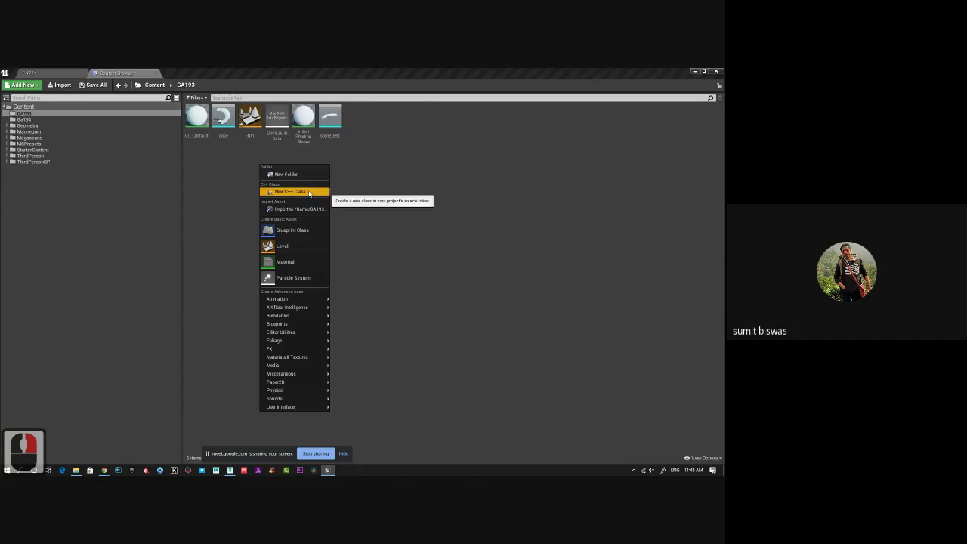
click(320, 185)
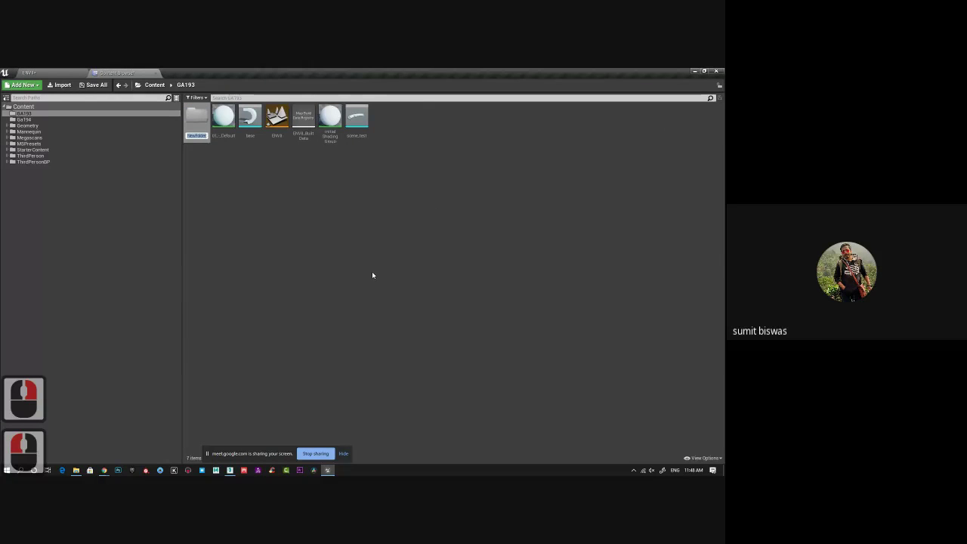
key(m)
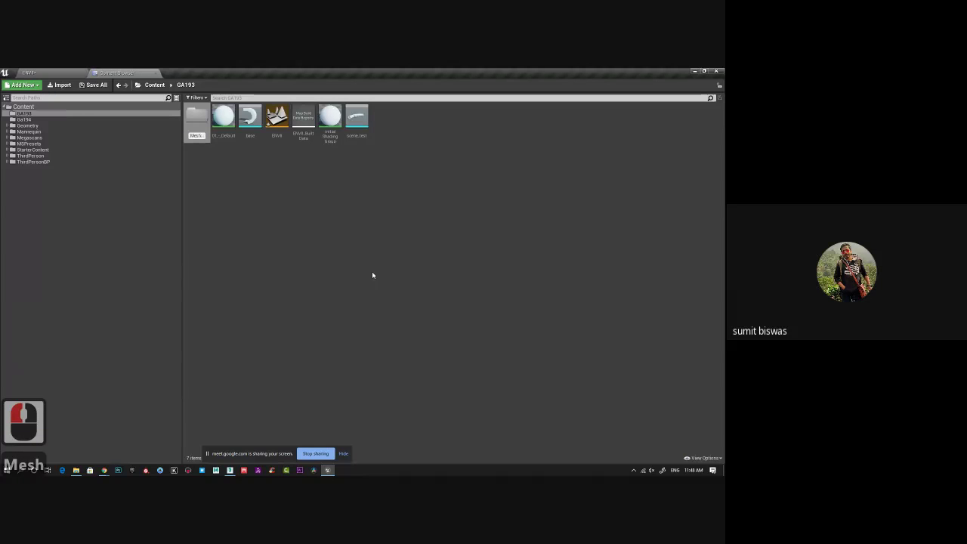
text(Mesh↵)
Step: Create a second folder and name it Textures
right_click(364, 285)
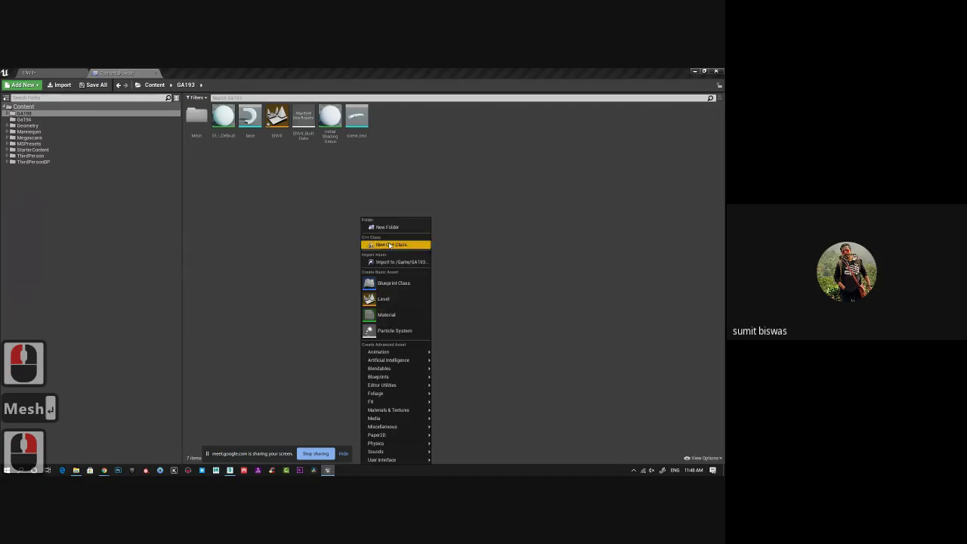
click(369, 323)
click(509, 180)
click(300, 192)
text(t)
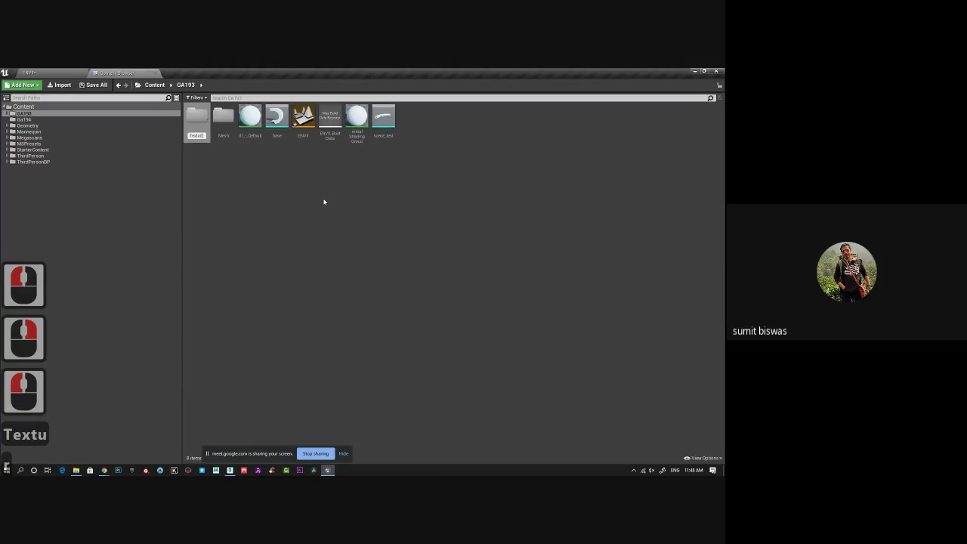
text(e)
key(Return)
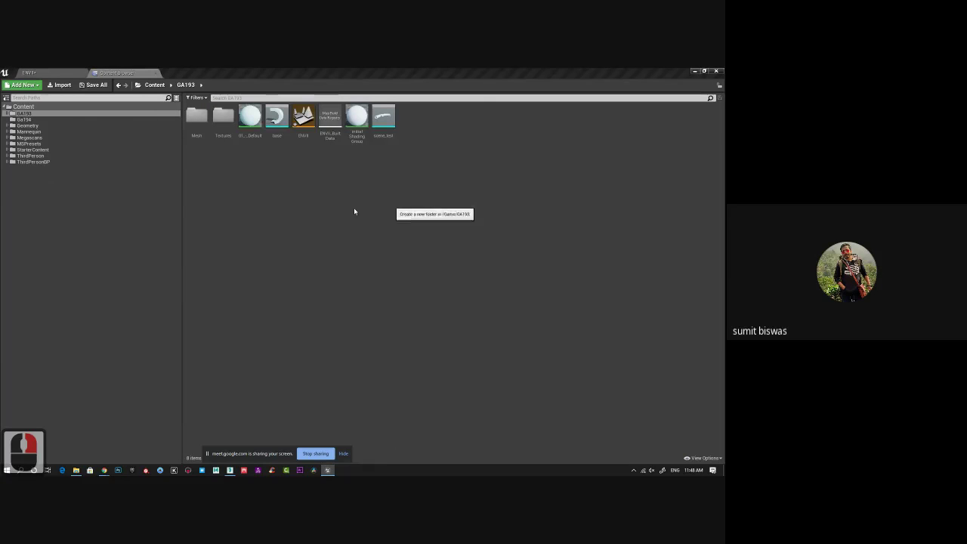
Step: Create a third folder named Materials
right_click(357, 210)
click(356, 210)
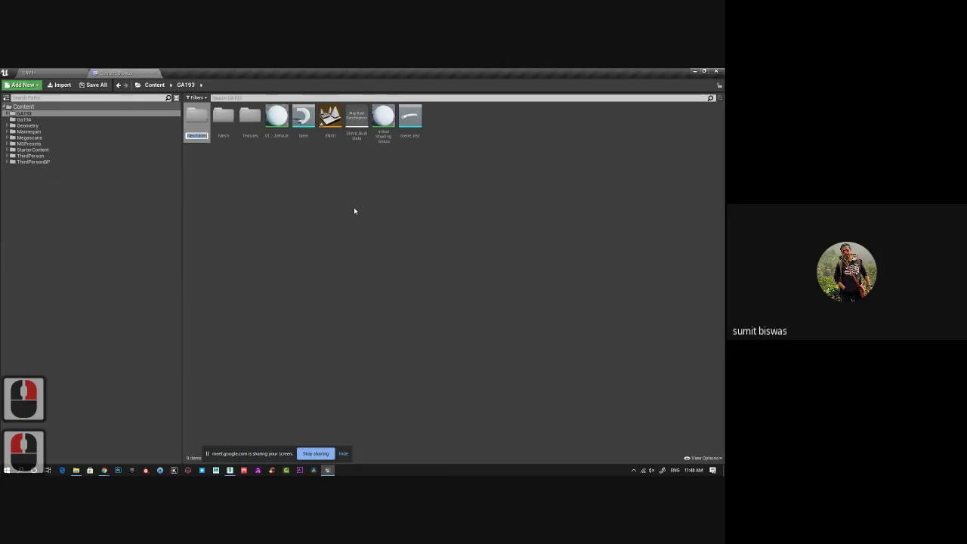
text(m)
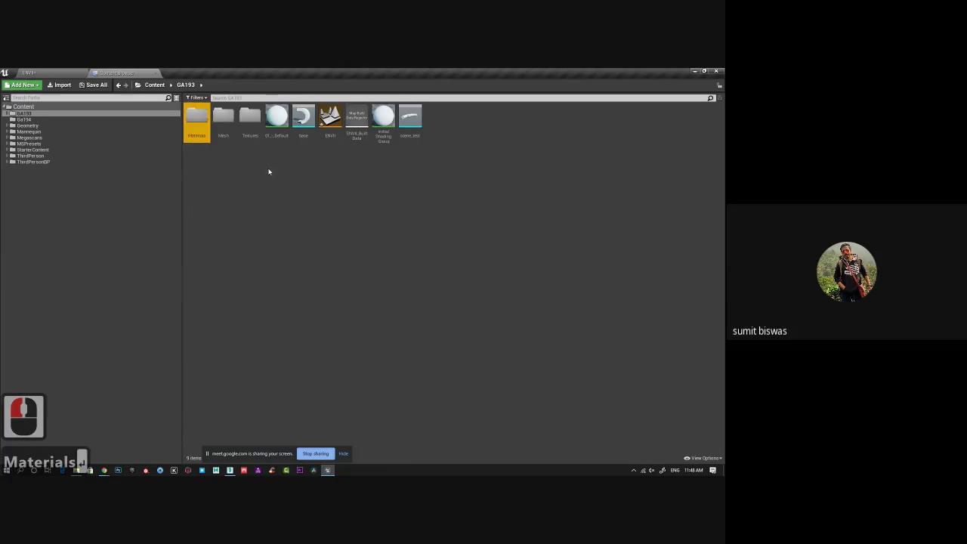
text(aterials↵)
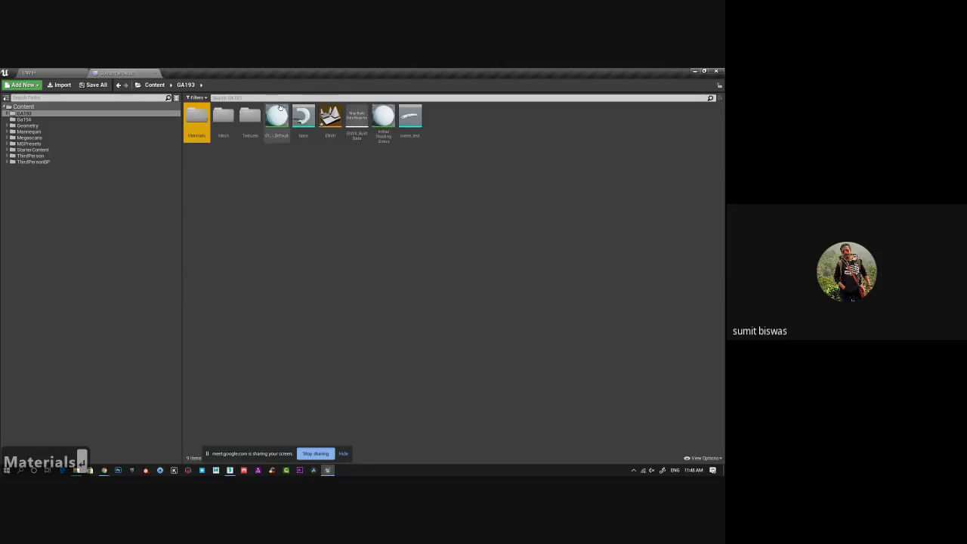
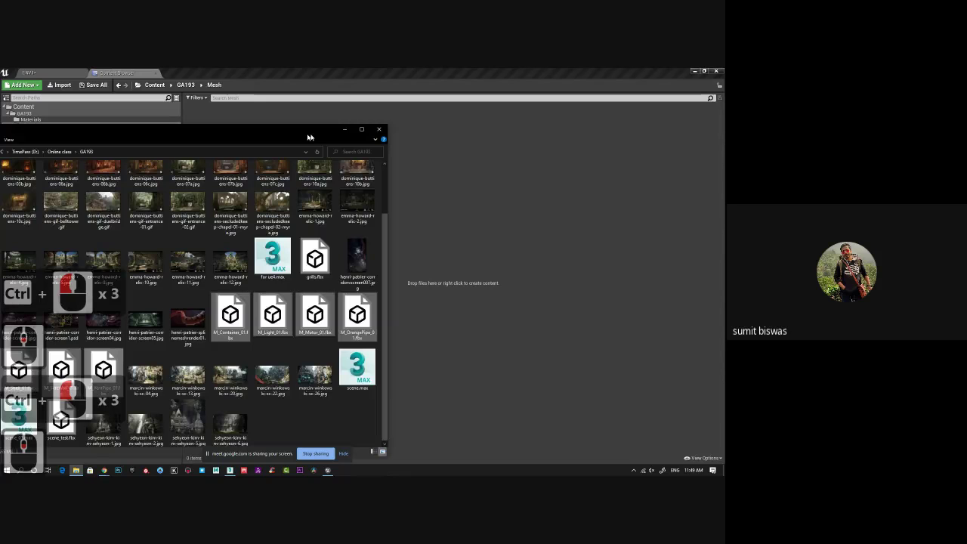
Step: Bring the exported FBX files into the Mesh folder and import them all with default options
click(57, 424)
click(529, 241)
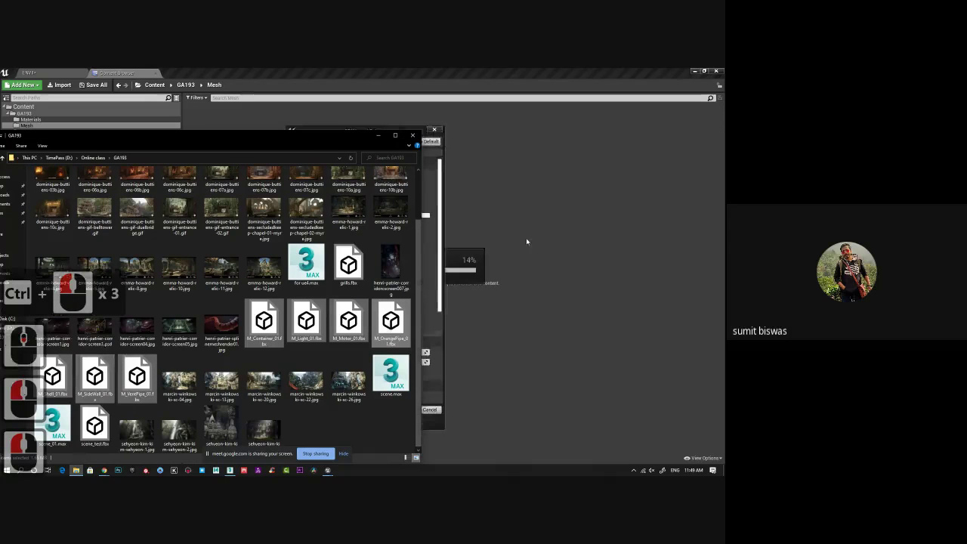
click(56, 415)
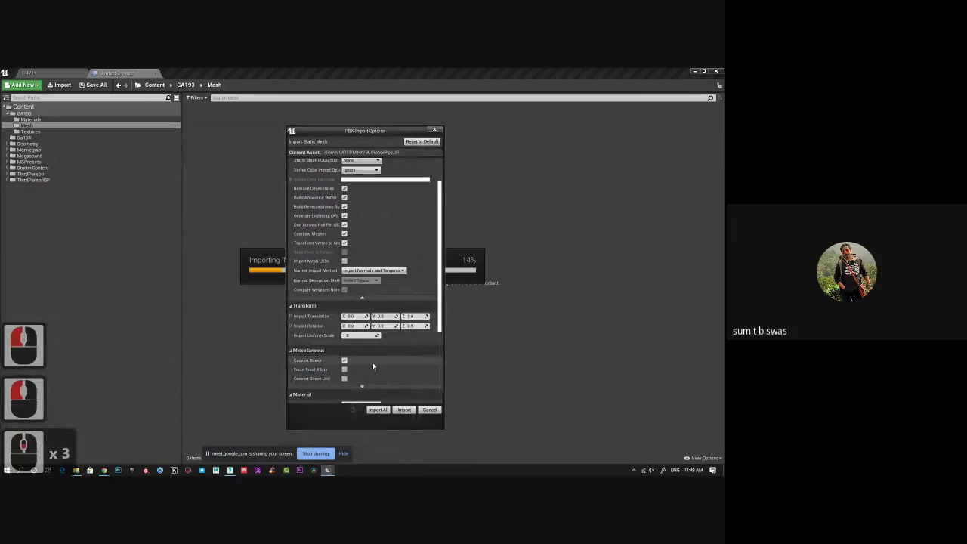
middle_click(376, 365)
middle_click(376, 365)
middle_click(337, 273)
middle_click(379, 272)
middle_click(371, 351)
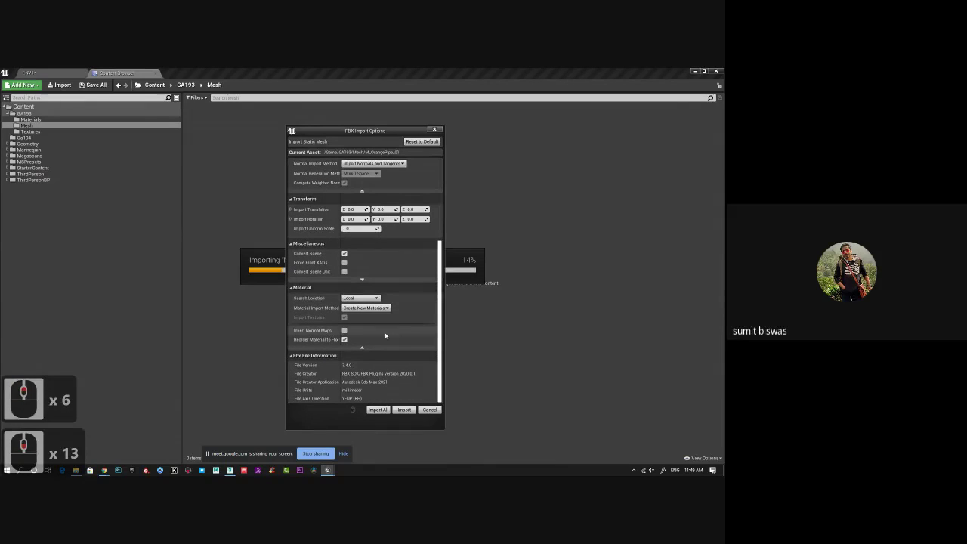
middle_click(387, 337)
click(396, 413)
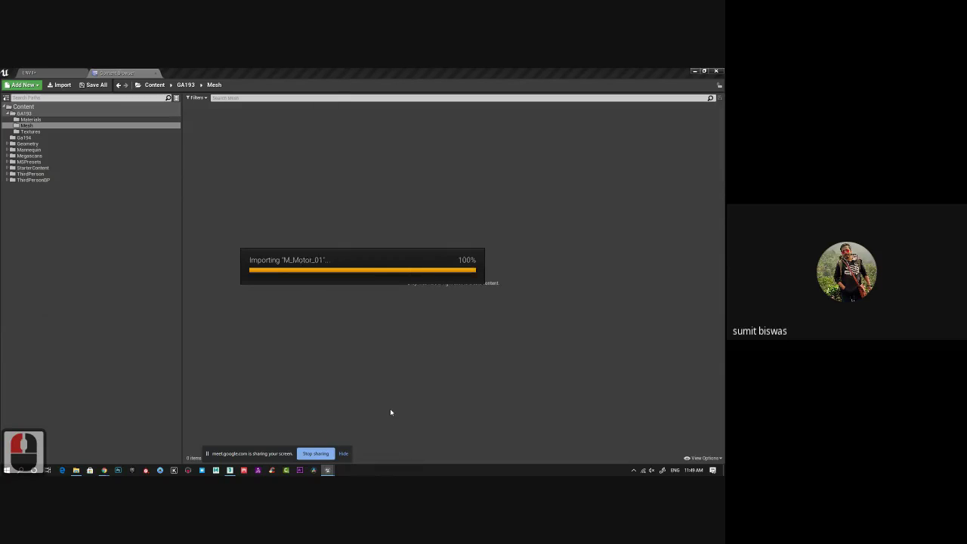
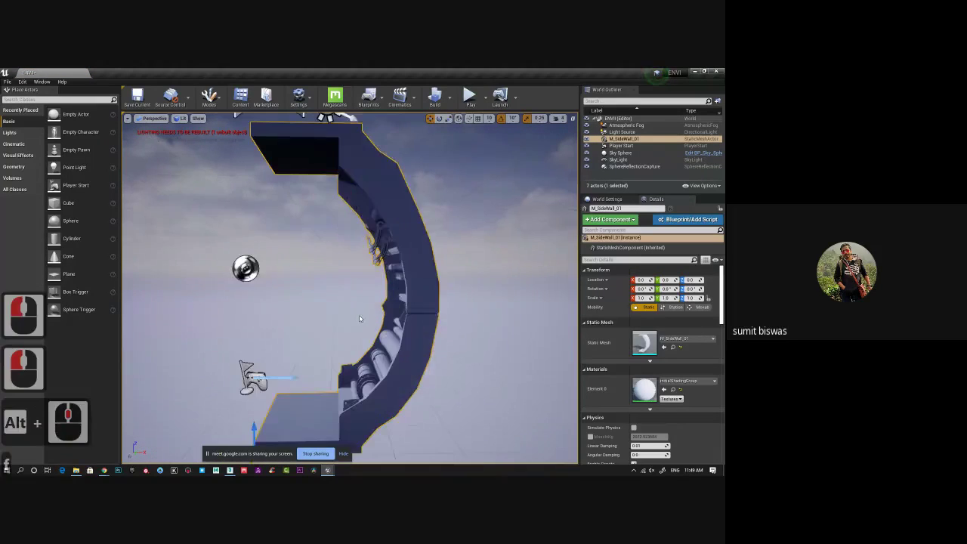
Step: Face the side wall and undo a misplaced move of a wall copy
right_click(483, 343)
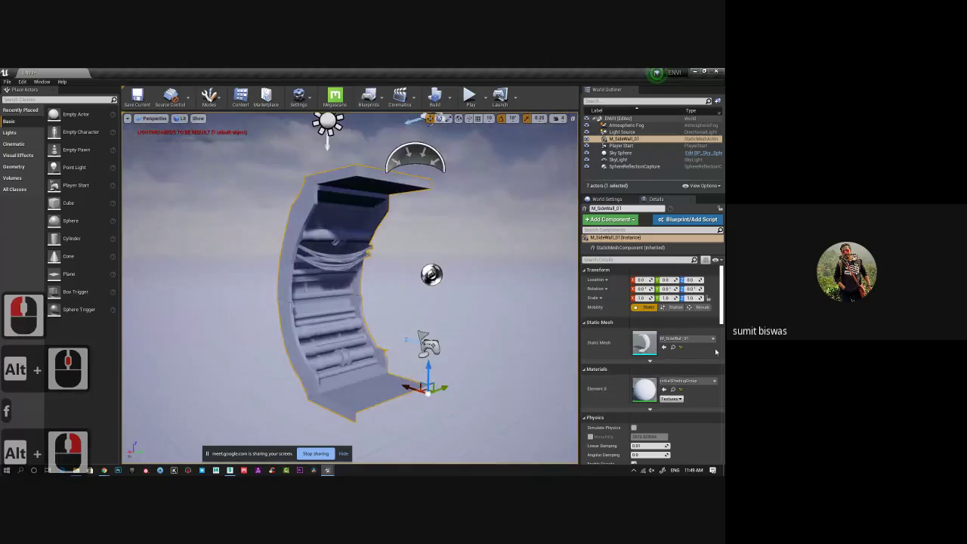
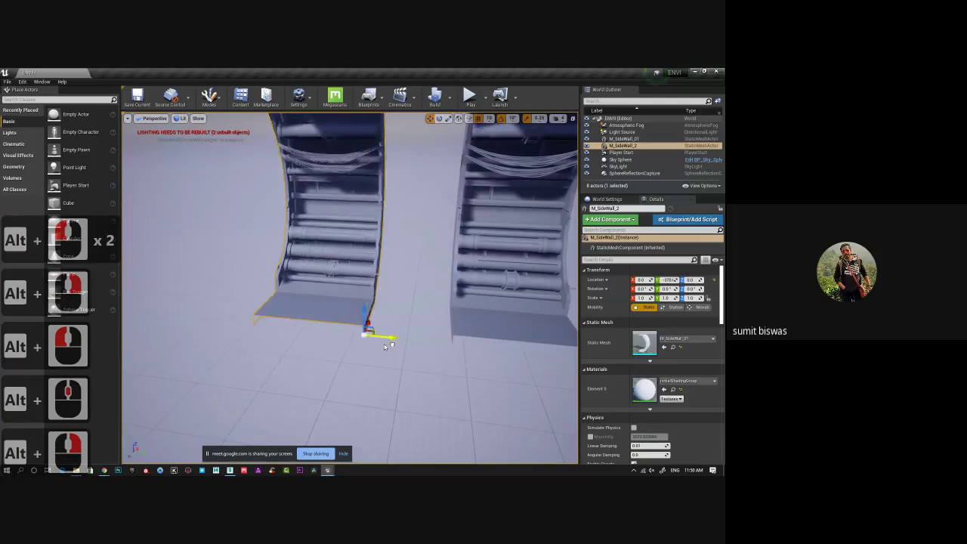
key(ctrl+z)
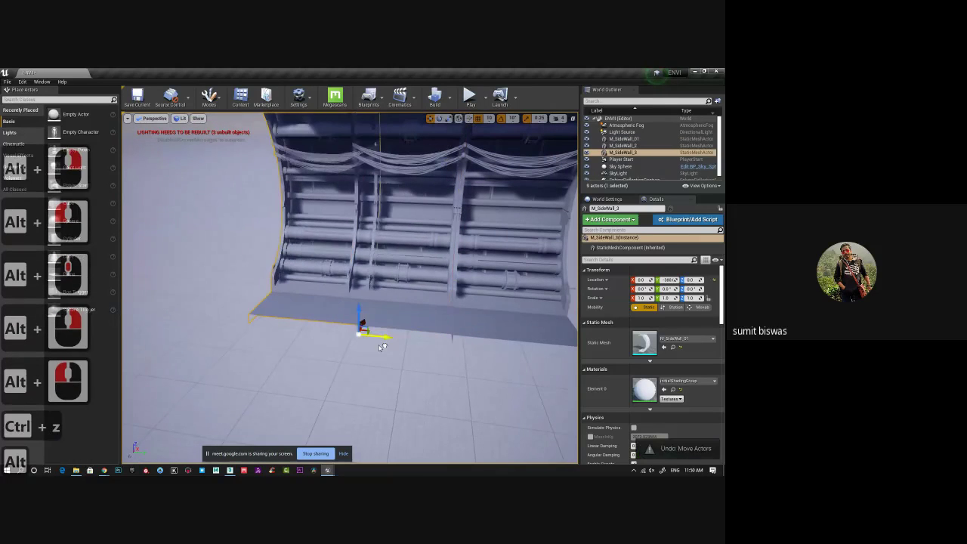